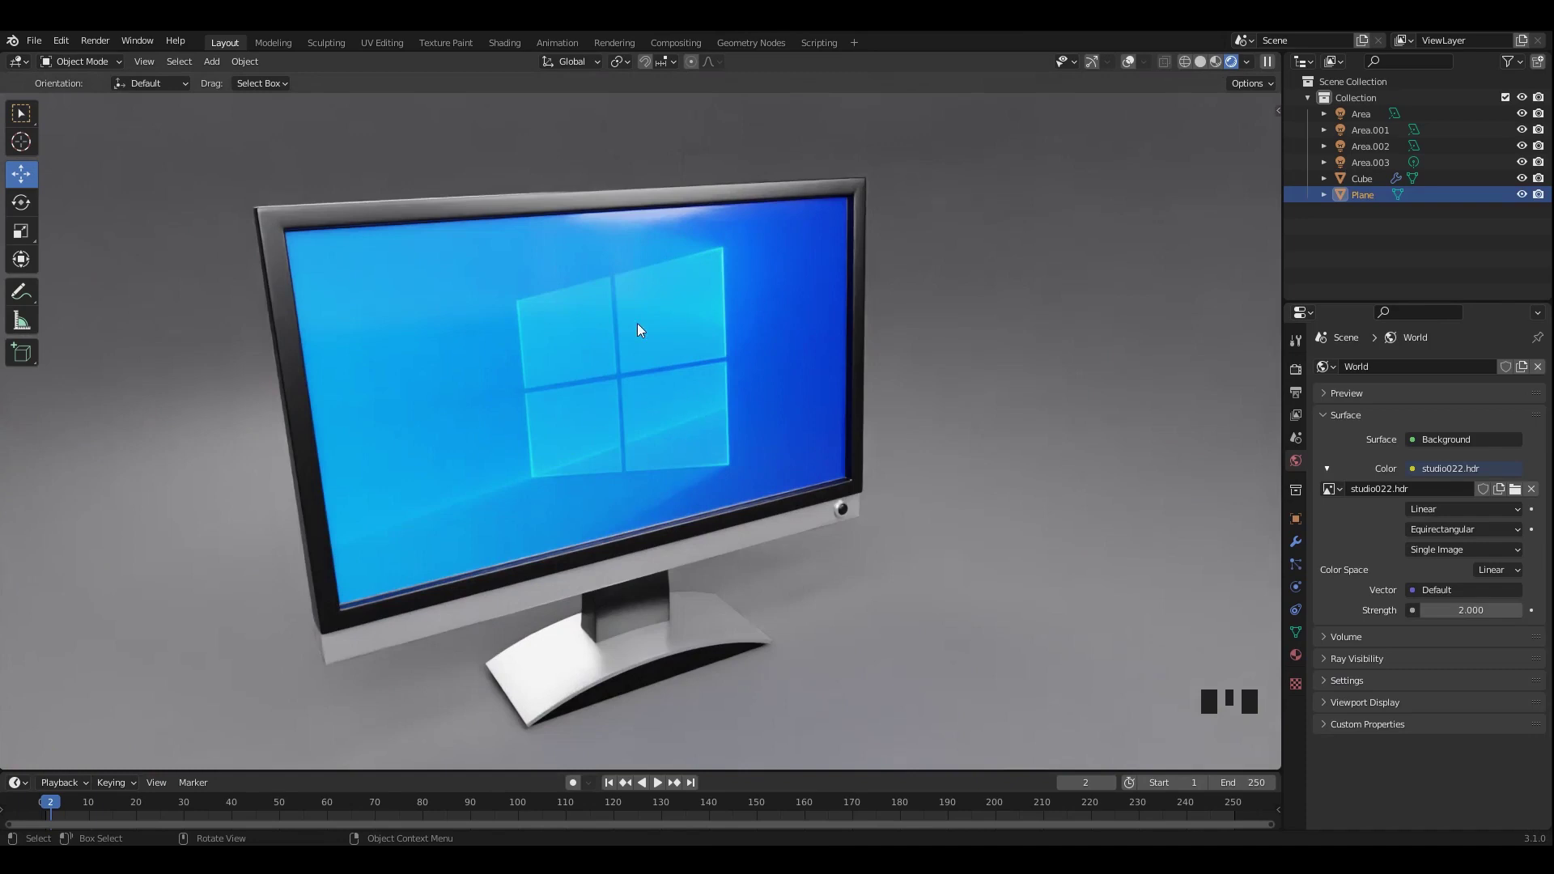
# Step: Orbit around the finished monitor model and save the scene
pyautogui.moveTo(764, 480); pyautogui.dragTo(819, 357)
pyautogui.press('ctrl+s')
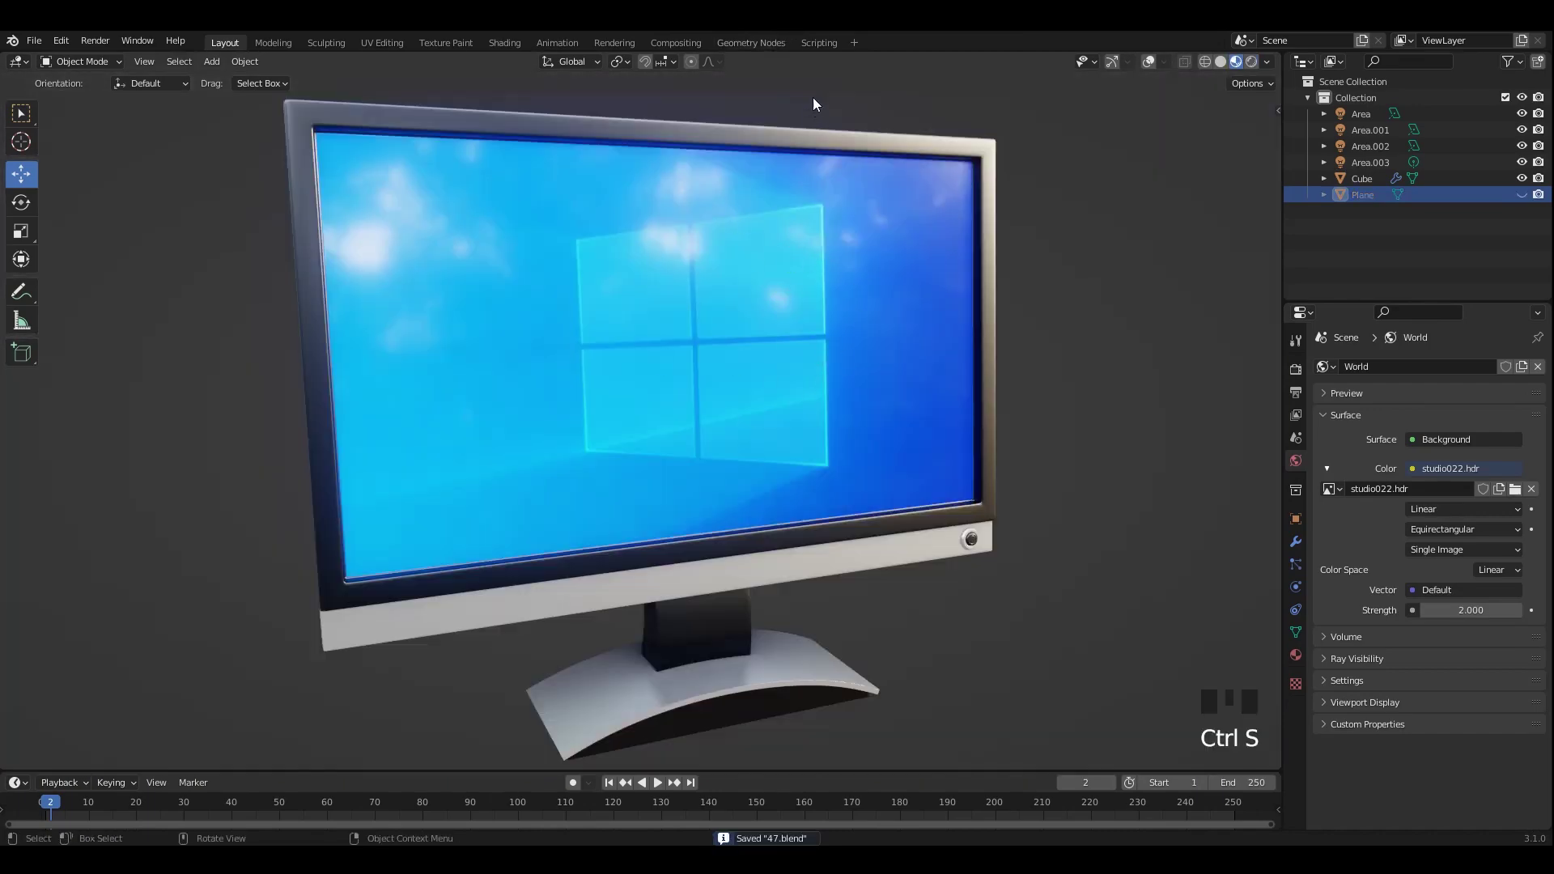
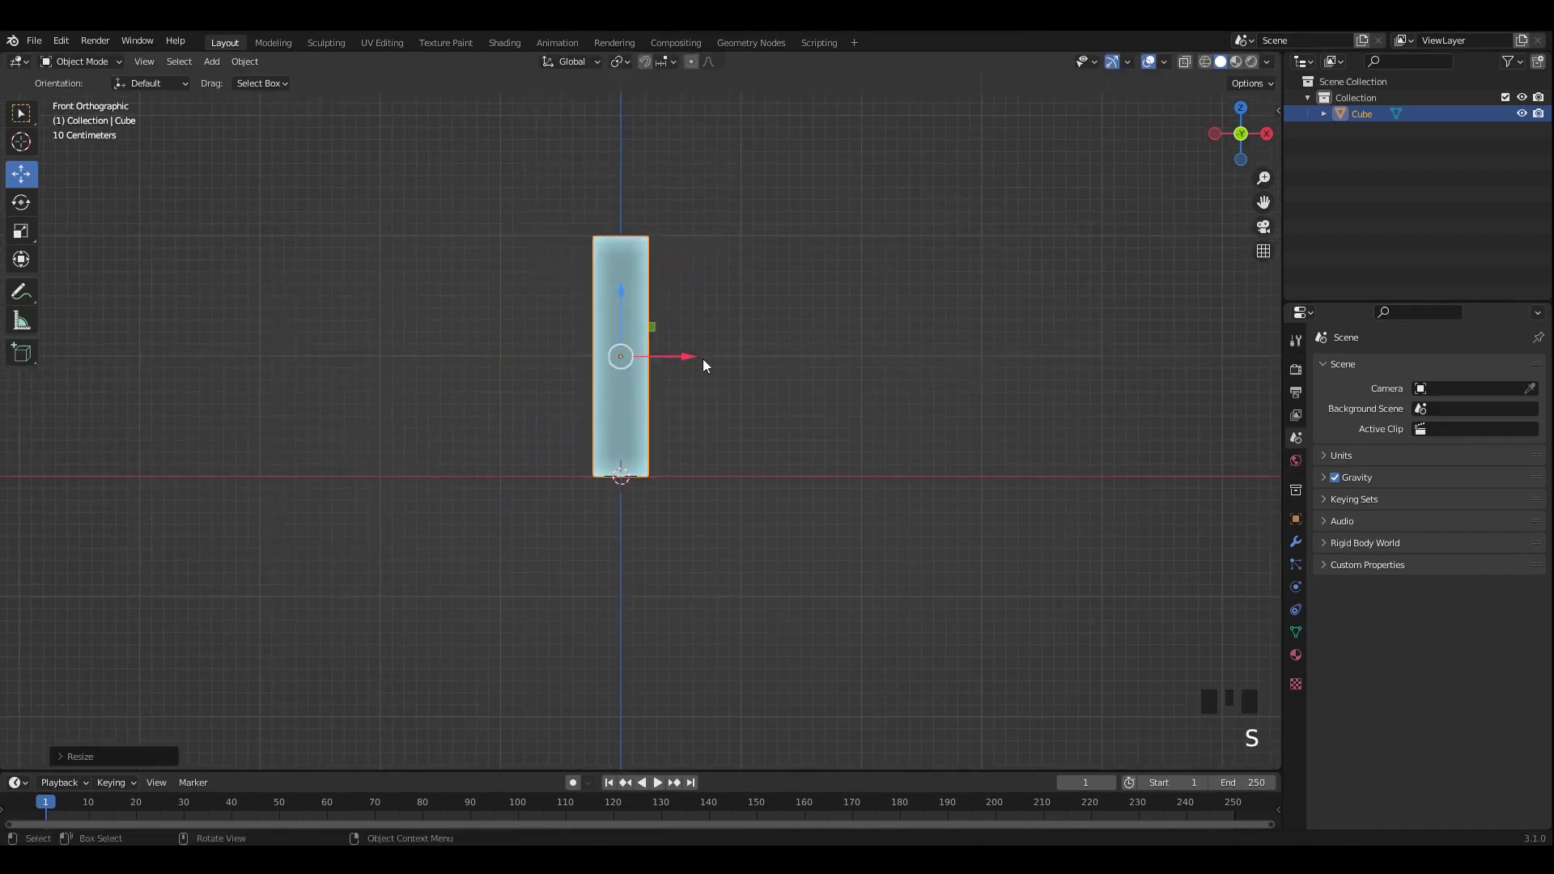
# Step: From a side view, scale the cube in height and depth into a wide panel shape
pyautogui.middleClick(848, 379)
pyautogui.press('s')
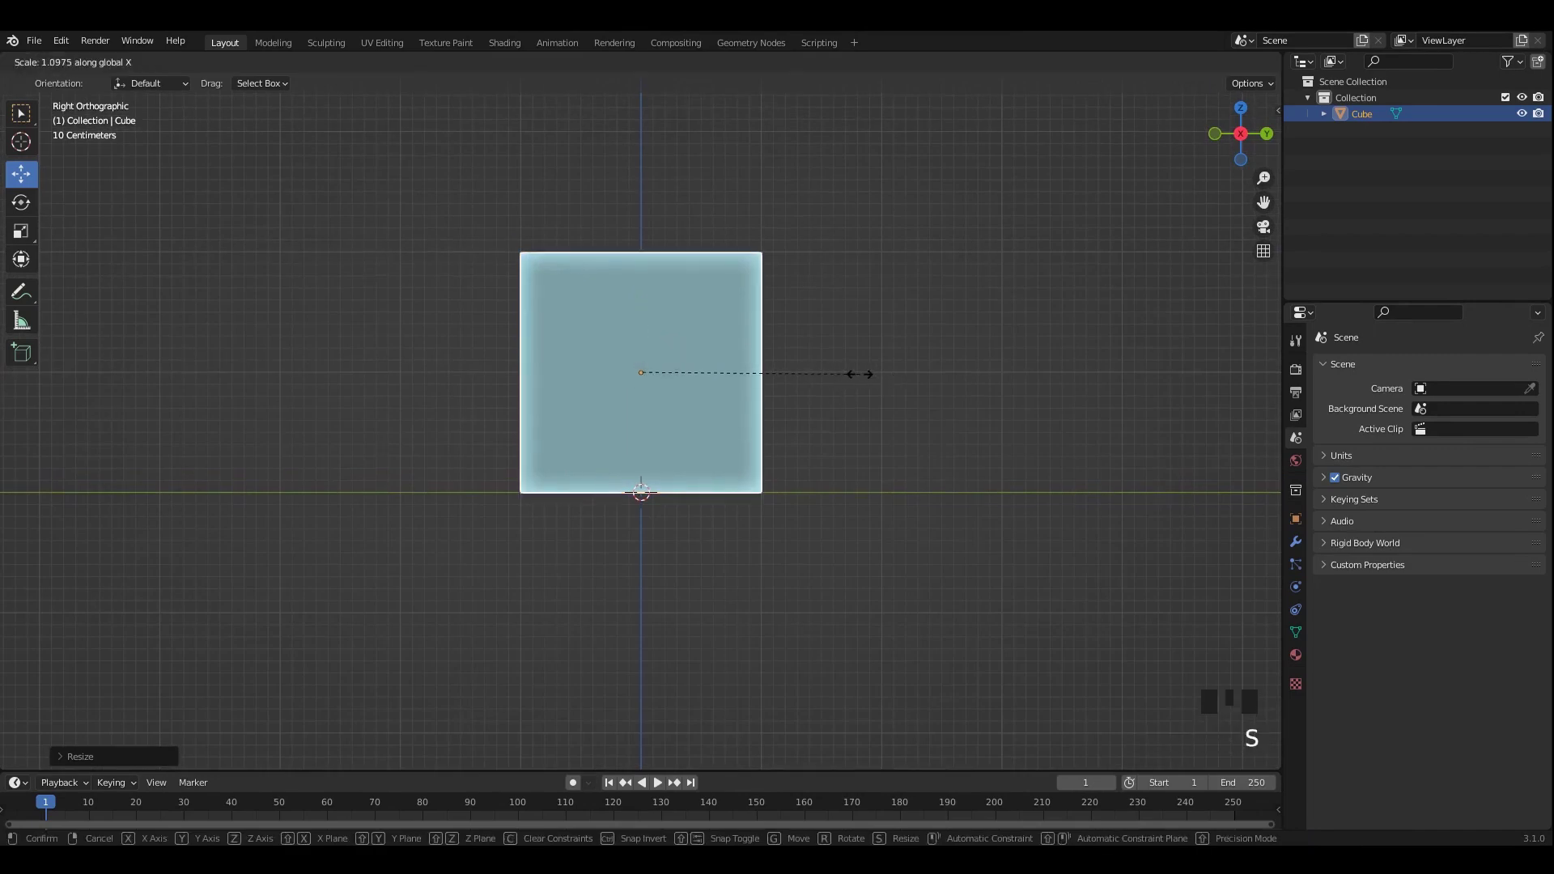
pyautogui.press('s')
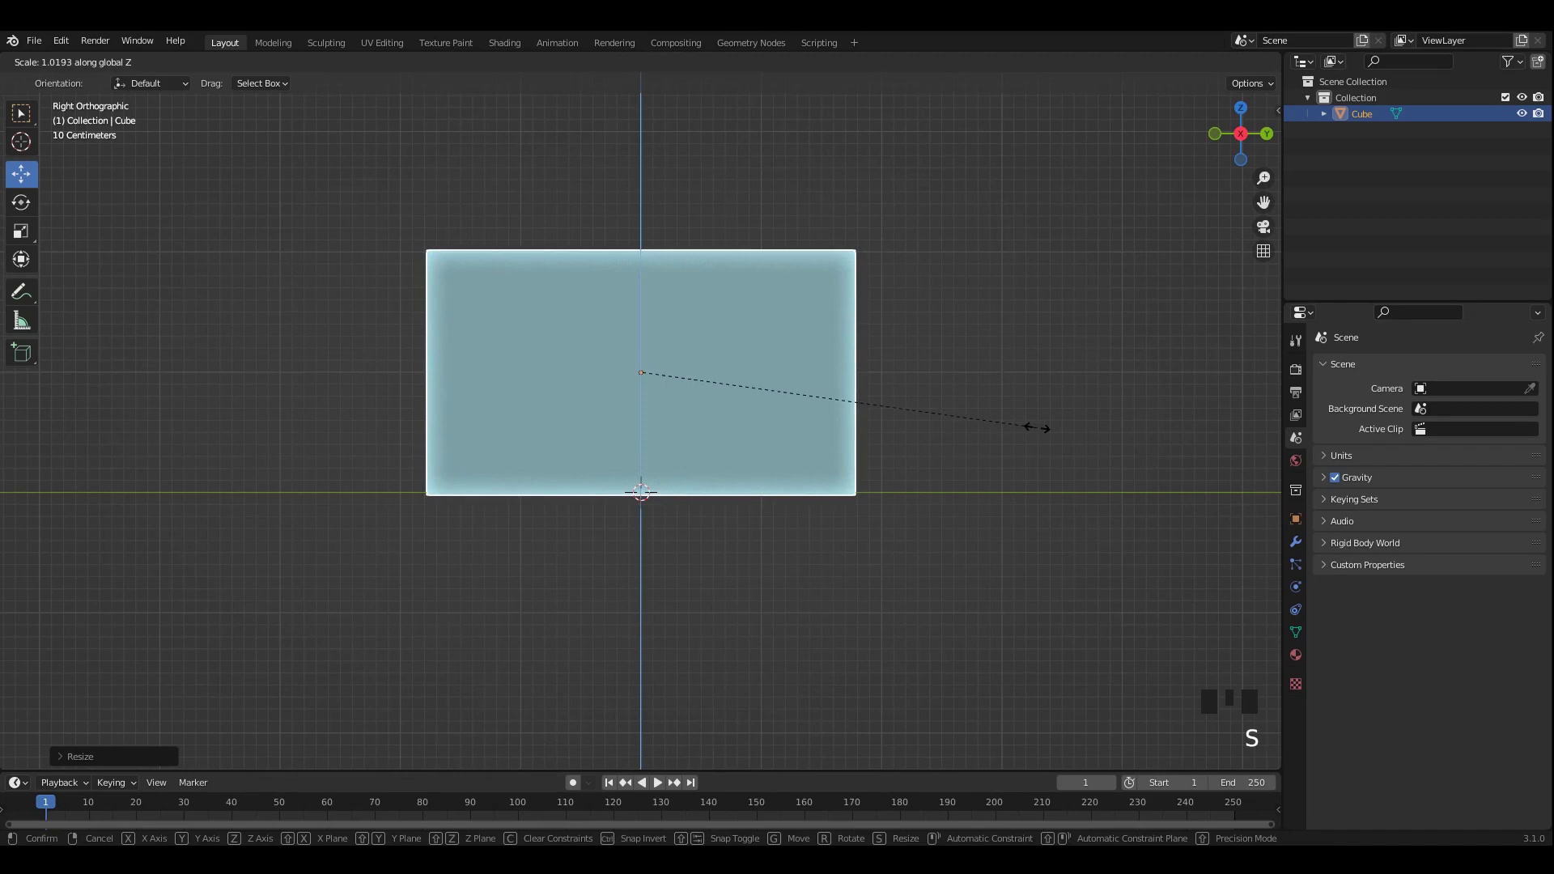
pyautogui.press('s')
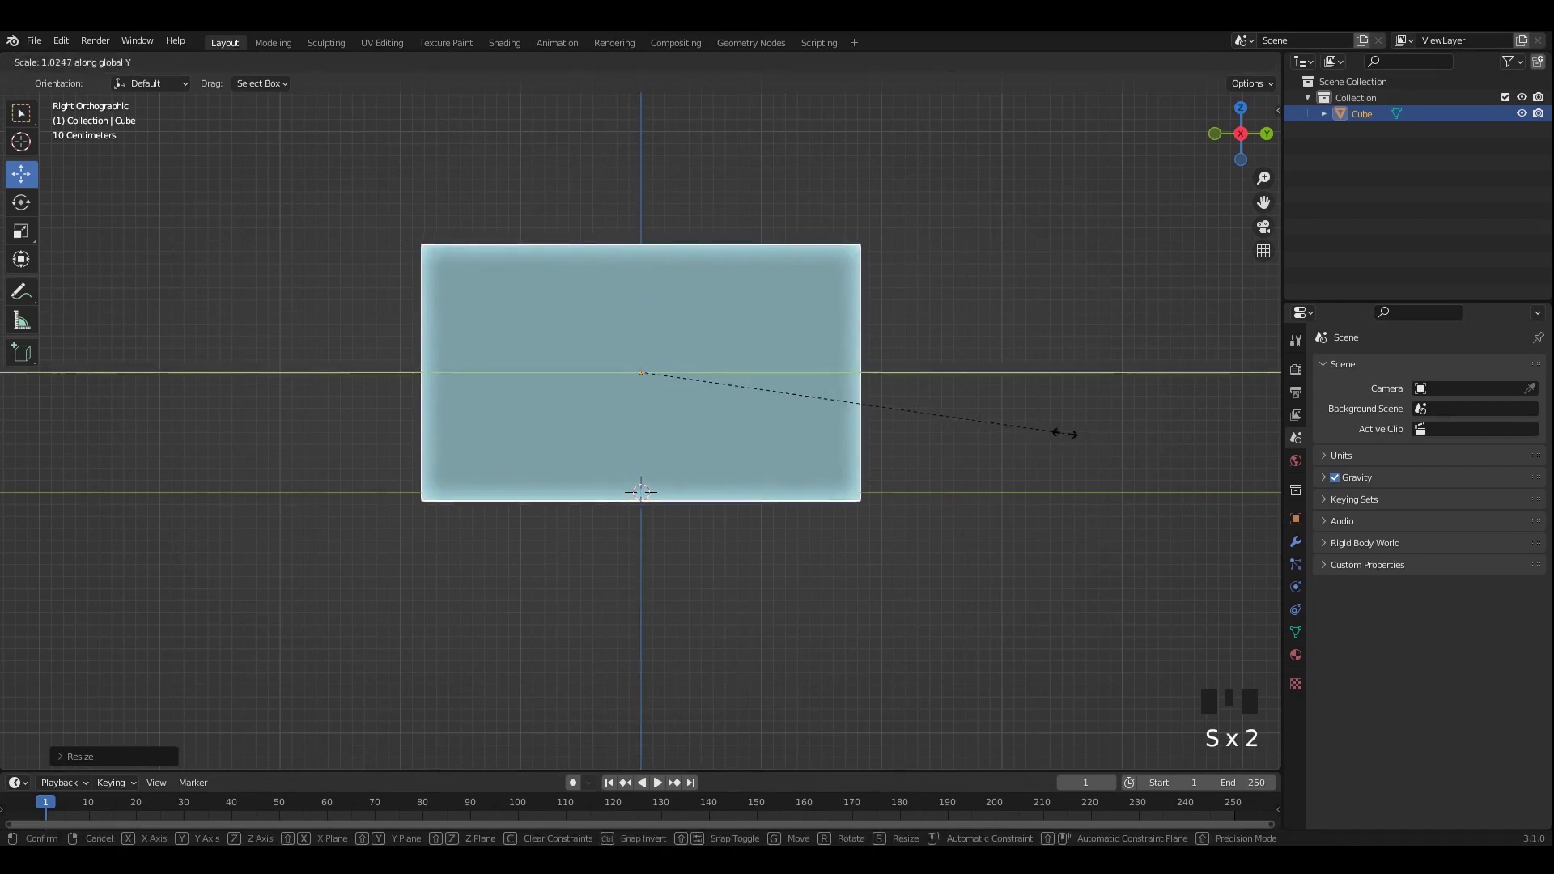
pyautogui.middleClick(770, 371)
pyautogui.click(630, 315)
pyautogui.scroll(-3)
pyautogui.moveTo(696, 345); pyautogui.dragTo(832, 352)
pyautogui.scroll(3)
# Step: Scale the panel thin along its width and confirm the thickness
pyautogui.press('s')
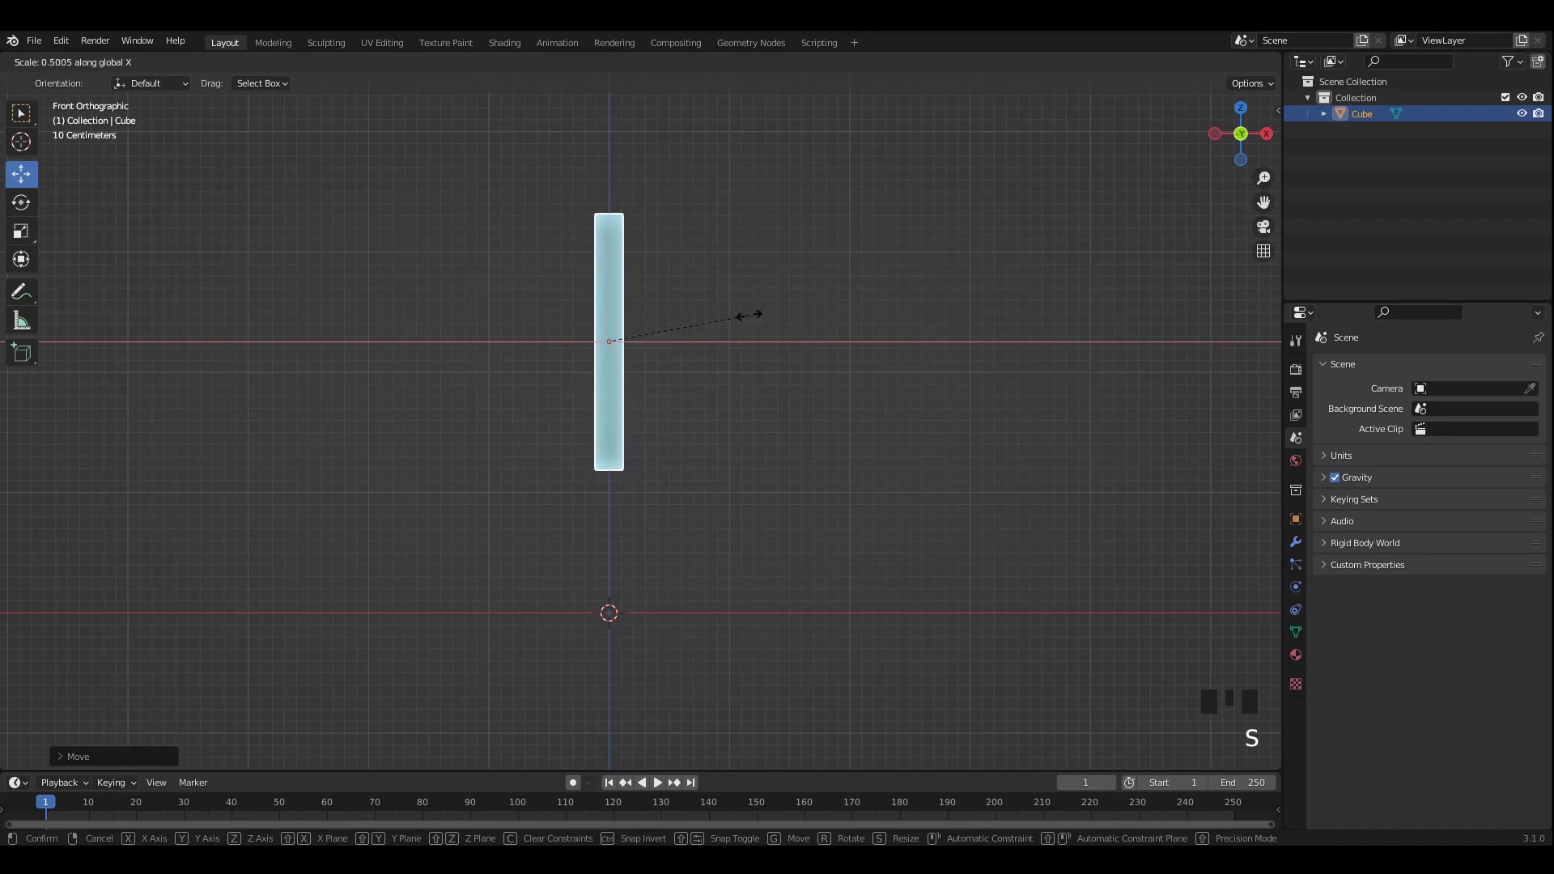
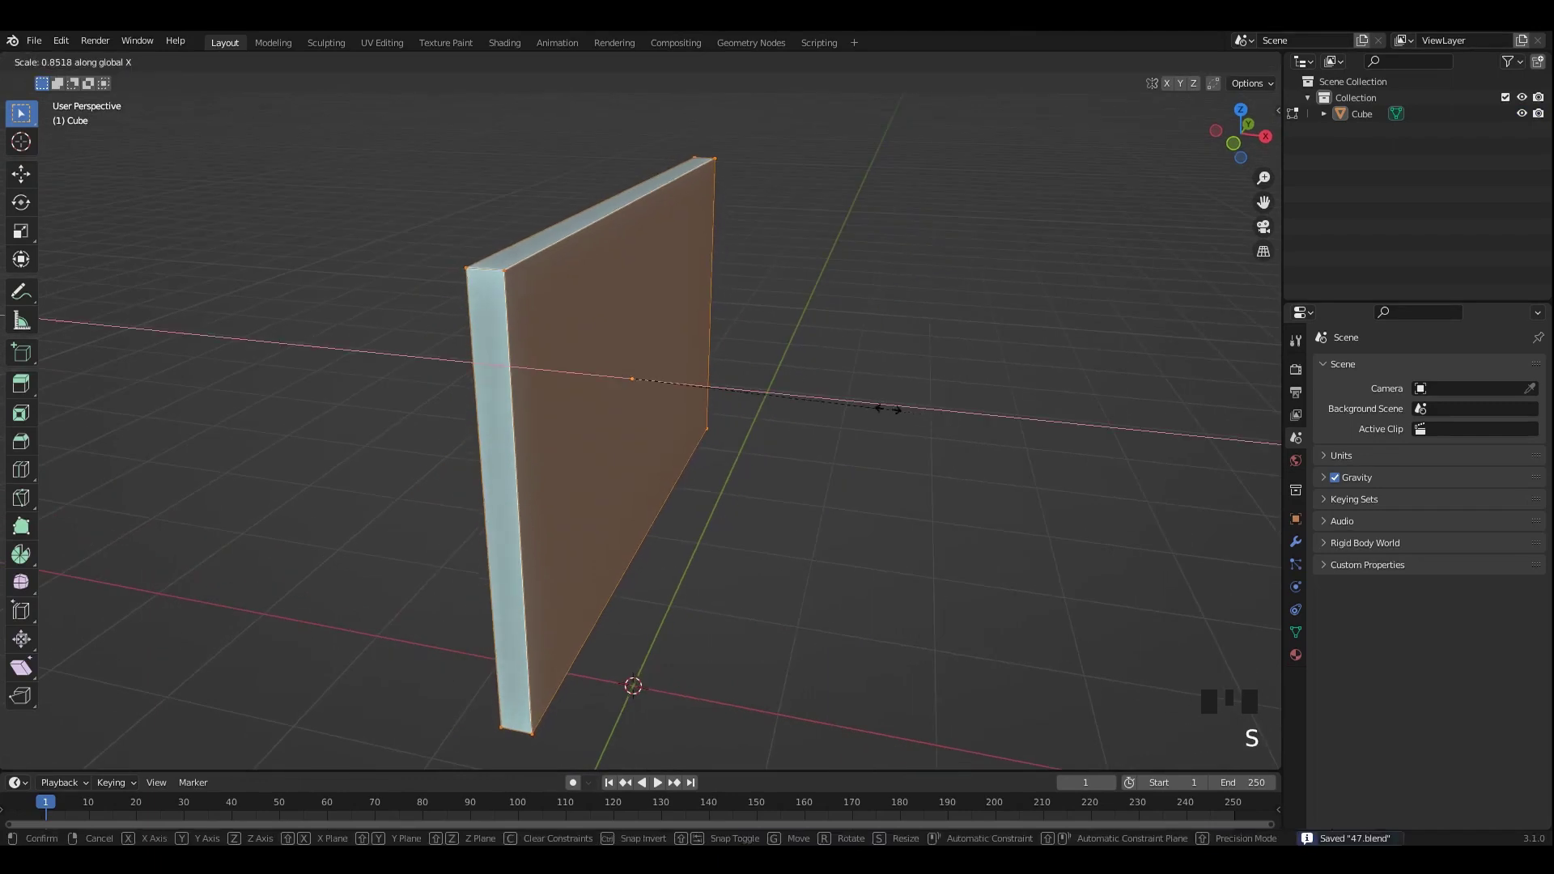
pyautogui.press('Tab')
pyautogui.click(793, 292)
pyautogui.scroll(-3)
pyautogui.moveTo(659, 311); pyautogui.dragTo(692, 350)
pyautogui.click(692, 350)
# Step: Apply the panel's scale, save the file and enter Edit Mode on it
pyautogui.press('ctrl+a')
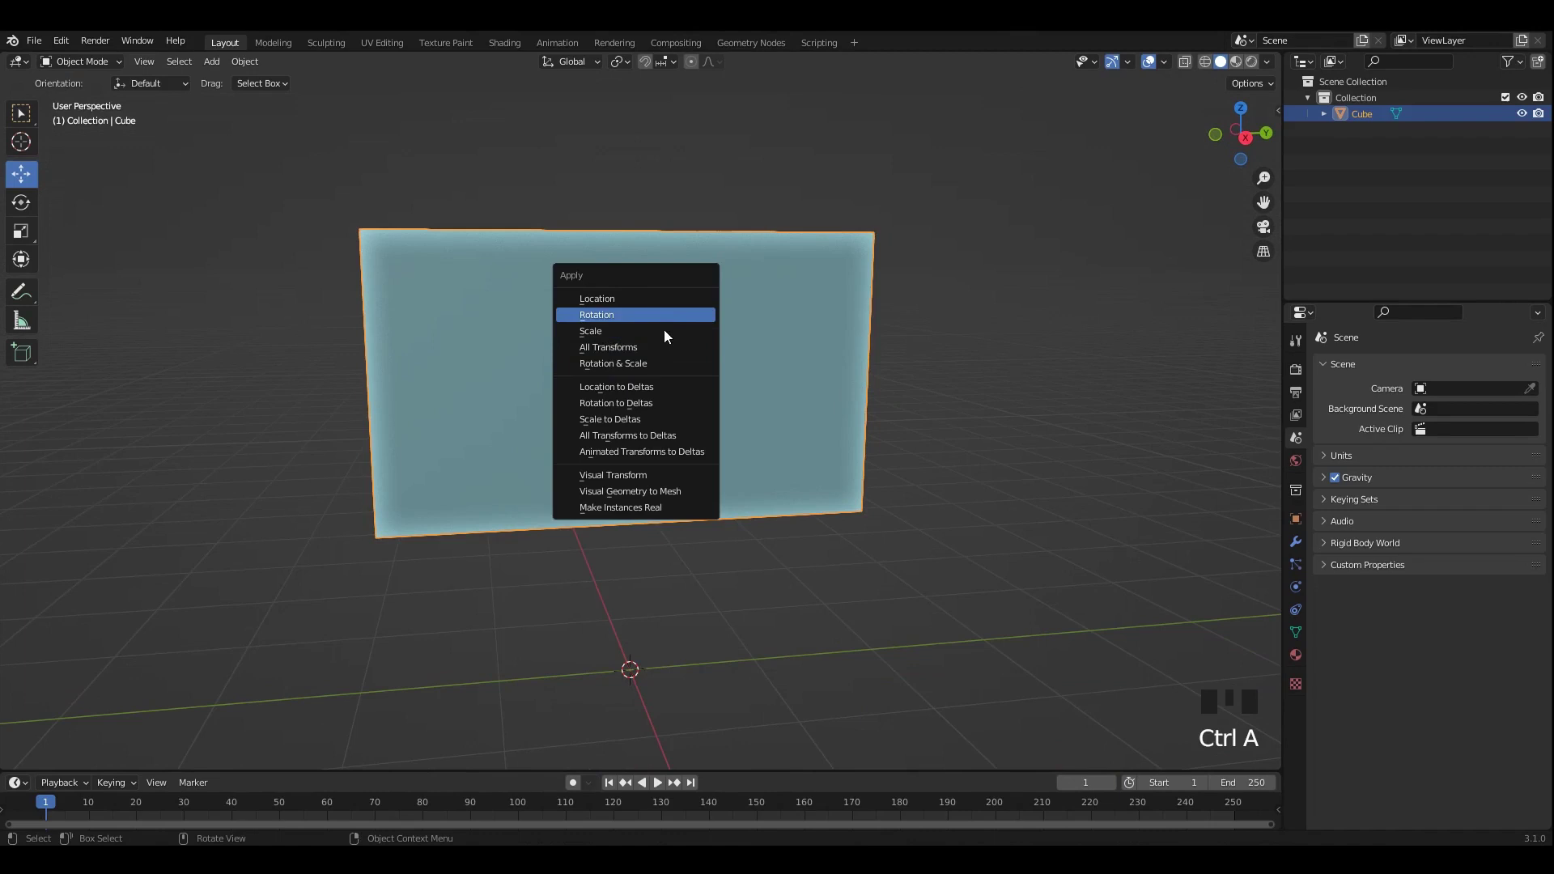
pyautogui.moveTo(778, 364); pyautogui.dragTo(783, 363)
pyautogui.press('ctrl+s')
pyautogui.press('Tab')
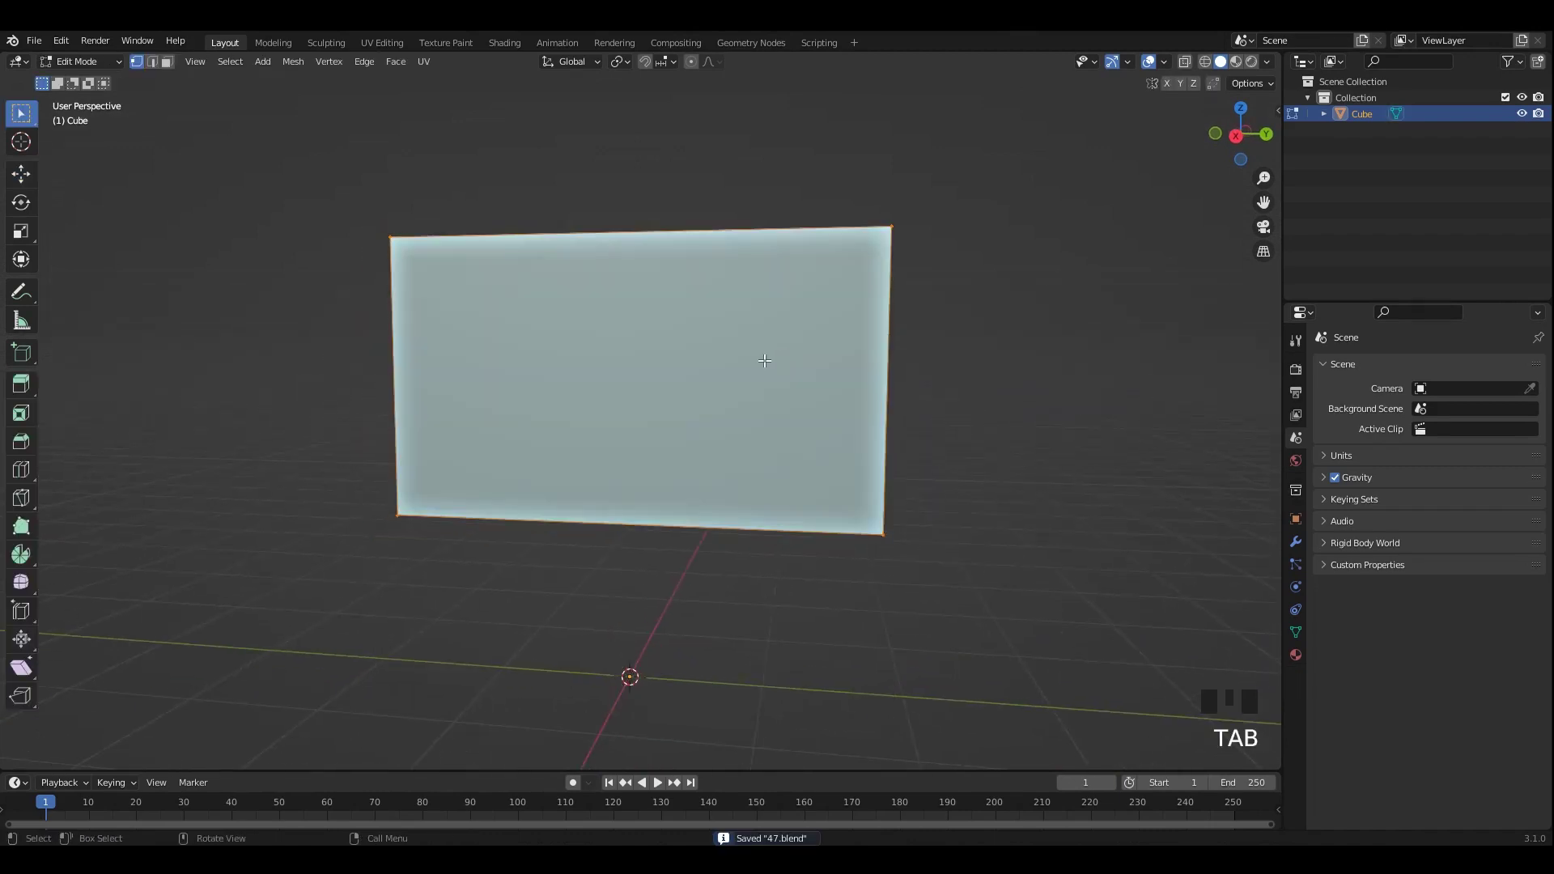
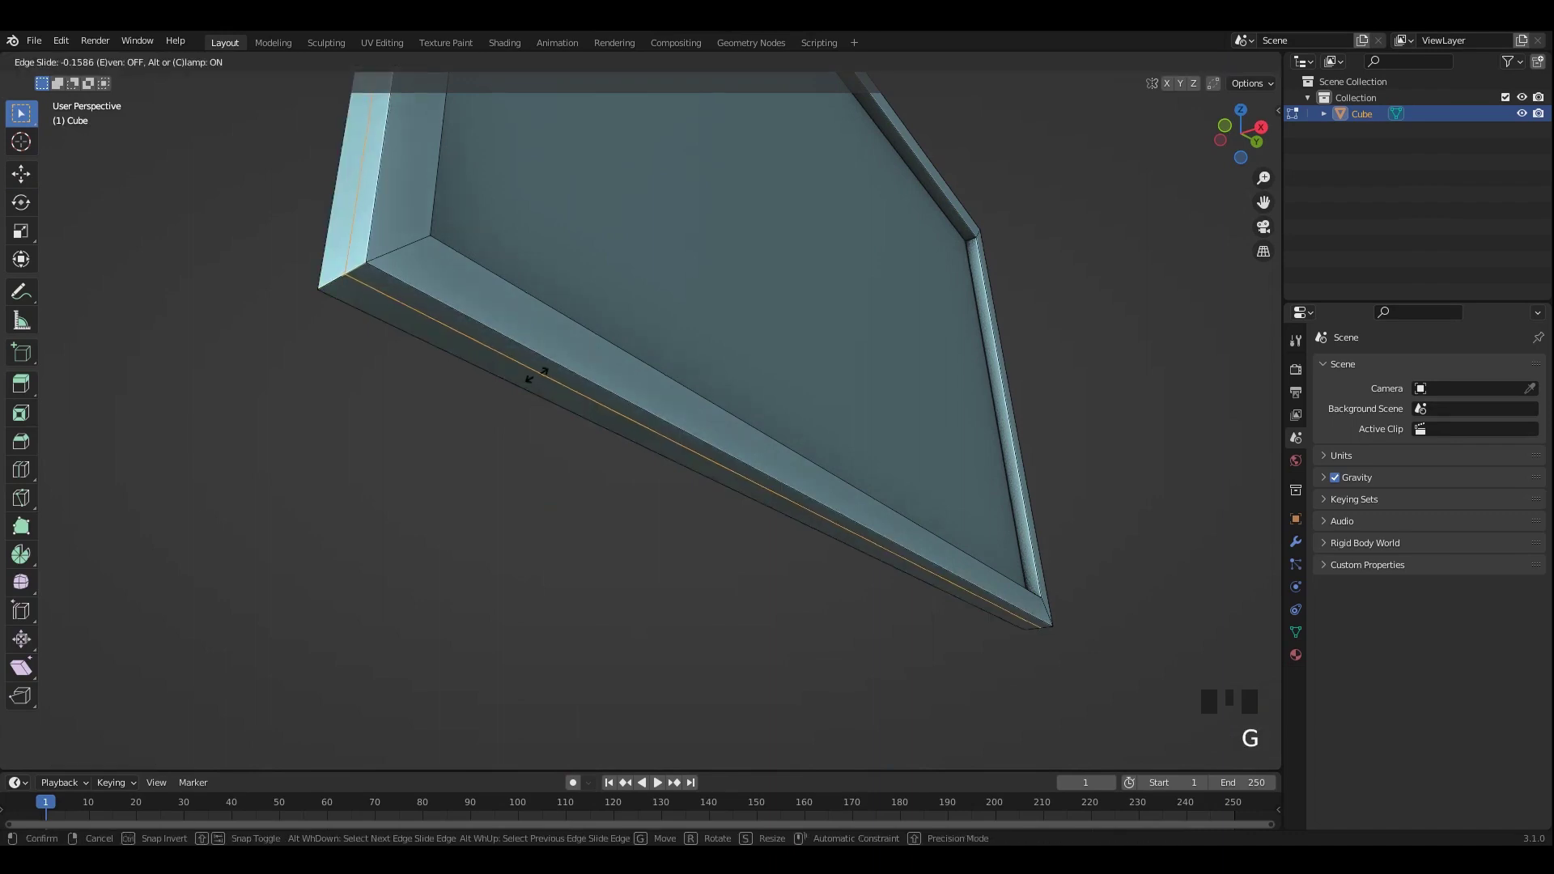
# Step: Confirm the edge slide and extrude the new faces along their normals to form the bottom groove
pyautogui.click(531, 368)
pyautogui.press('e')
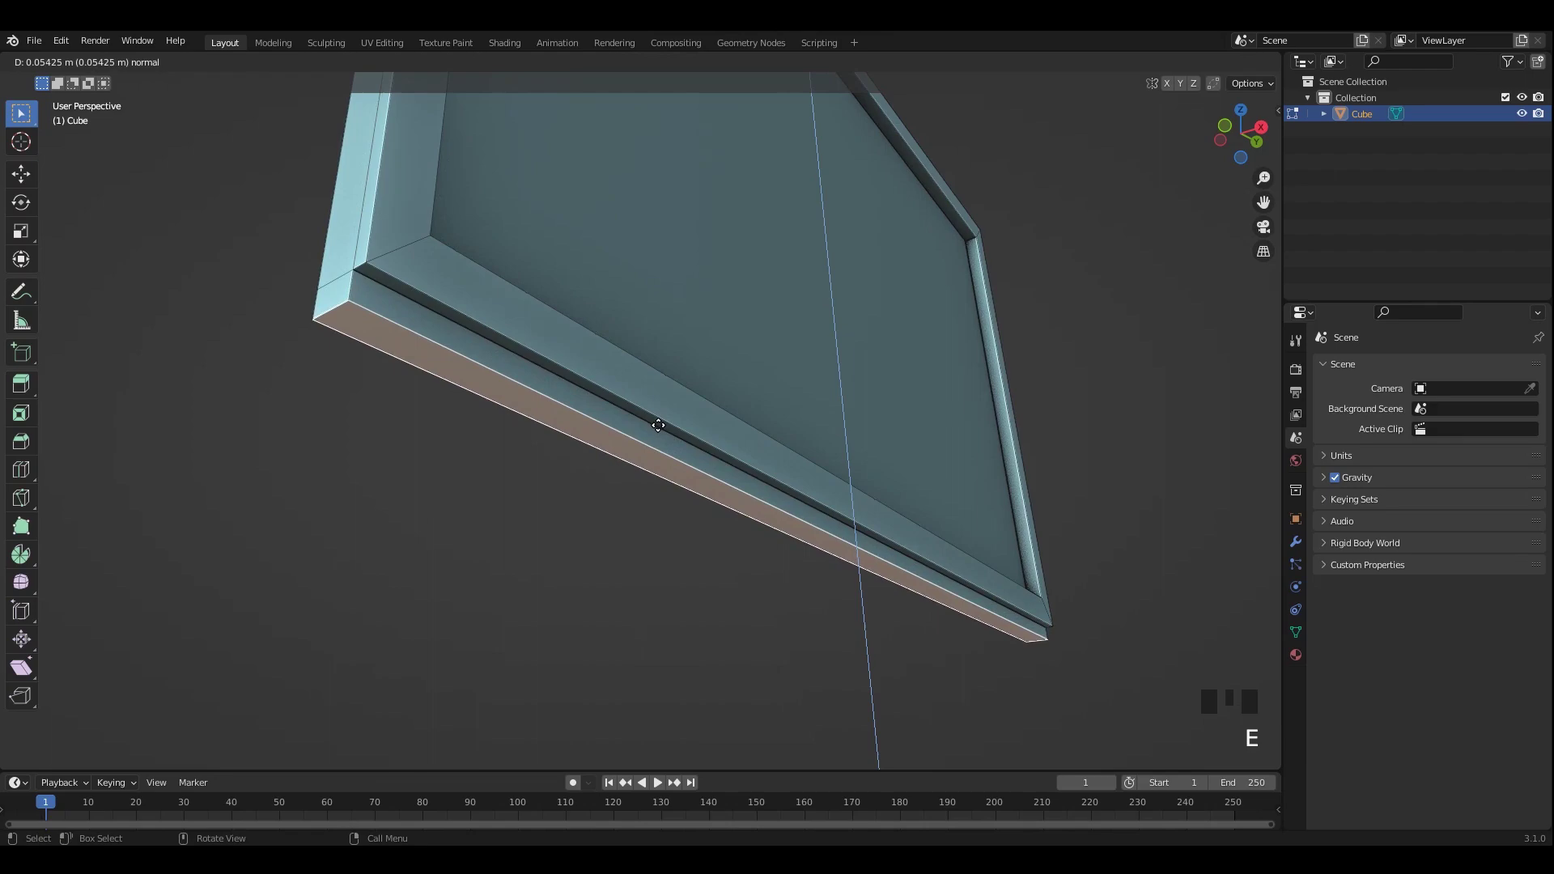
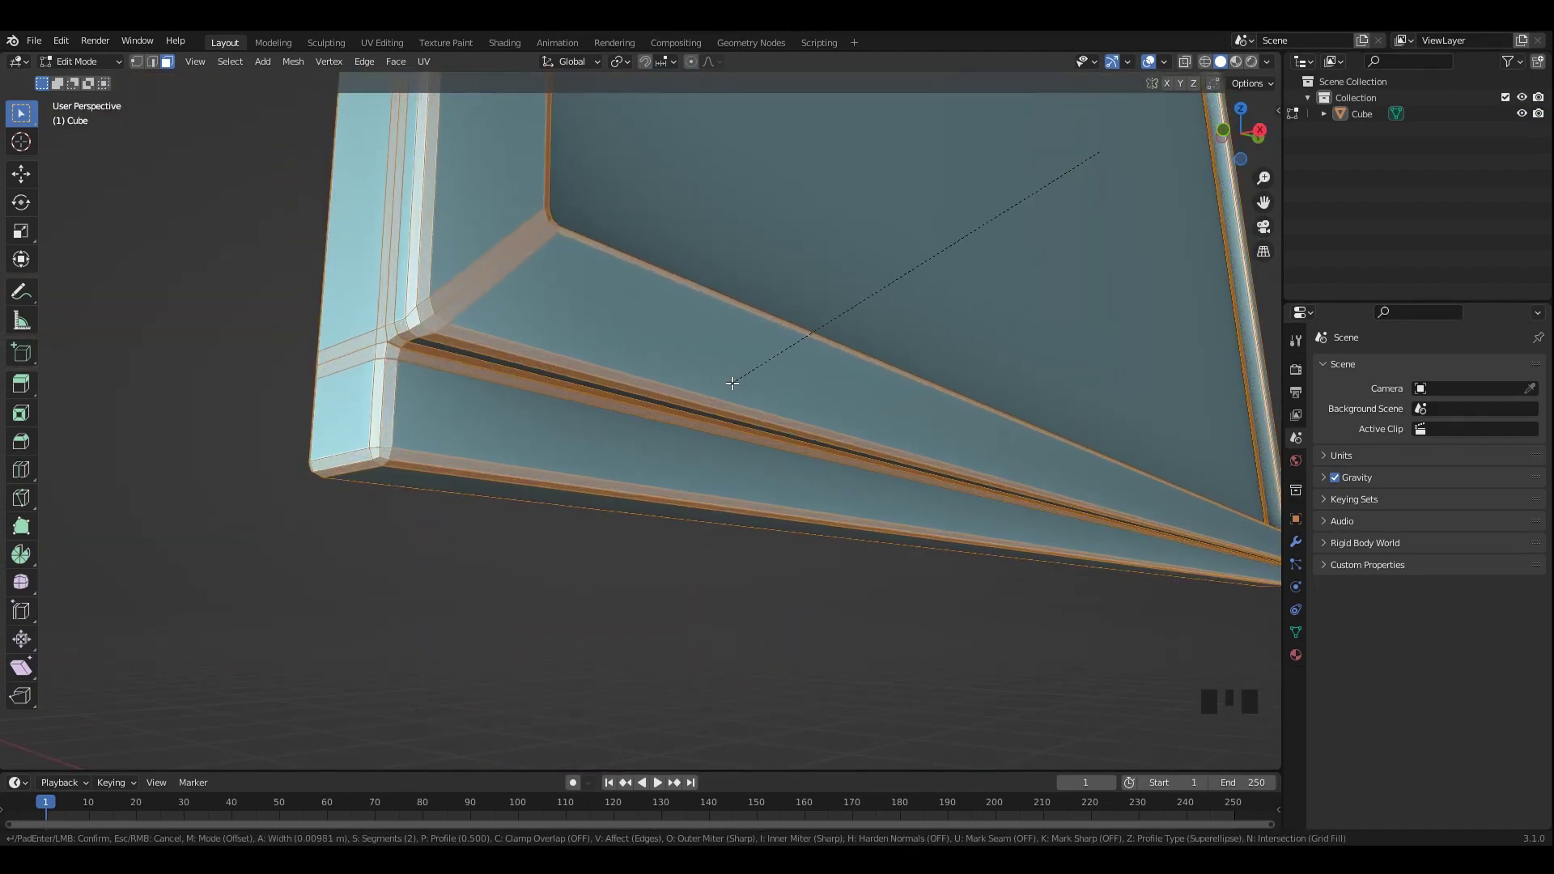
pyautogui.scroll(-3)
pyautogui.press('Tab')
# Step: Orbit around the frame to inspect the recessed screen and beveled rim
pyautogui.moveTo(700, 554); pyautogui.dragTo(702, 497)
pyautogui.middleClick(725, 424)
pyautogui.scroll(-3)
pyautogui.moveTo(734, 413); pyautogui.dragTo(838, 355)
pyautogui.click(838, 356)
pyautogui.moveTo(838, 356); pyautogui.dragTo(1081, 355)
pyautogui.moveTo(1081, 356); pyautogui.dragTo(1007, 353)
pyautogui.scroll(-3)
pyautogui.moveTo(978, 363); pyautogui.dragTo(856, 339)
pyautogui.click(856, 338)
# Step: Check the frame from preset views and the view pie menu, then orbit back
pyautogui.press('ctrl+1')
pyautogui.click(673, 272)
pyautogui.press('ctrl+1')
pyautogui.click(1100, 345)
pyautogui.moveTo(1040, 356); pyautogui.dragTo(1054, 340)
pyautogui.moveTo(1054, 340); pyautogui.dragTo(972, 337)
pyautogui.scroll(-3)
pyautogui.moveTo(867, 344); pyautogui.dragTo(744, 352)
pyautogui.click(743, 352)
pyautogui.press('`')
pyautogui.click(926, 453)
pyautogui.moveTo(758, 442); pyautogui.dragTo(737, 412)
# Step: In Edit Mode with X-ray on, box-select through the frame and adjust the selected geometry
pyautogui.press('Tab')
pyautogui.press('alt+z')
pyautogui.scroll(3)
pyautogui.middleClick(697, 359)
pyautogui.click(639, 499)
pyautogui.scroll(3)
pyautogui.moveTo(32, 178); pyautogui.dragTo(748, 493)
pyautogui.scroll(3)
pyautogui.click(729, 501)
pyautogui.scroll(-3)
pyautogui.moveTo(645, 406); pyautogui.dragTo(670, 372)
pyautogui.scroll(3)
pyautogui.click(691, 426)
pyautogui.press('alt+z')
pyautogui.press('Tab')
# Step: Apply the frame's transforms and save the file
pyautogui.click(835, 369)
pyautogui.scroll(-3)
pyautogui.moveTo(746, 371); pyautogui.dragTo(761, 369)
pyautogui.click(761, 369)
pyautogui.press('ctrl+a')
pyautogui.middleClick(805, 404)
pyautogui.middleClick(783, 398)
pyautogui.press('ctrl+s')
pyautogui.middleClick(829, 399)
pyautogui.scroll(3)
pyautogui.press('ctrl+s')
# Step: Reposition the view, re-enter Edit Mode with X-ray and pick geometry near the bottom edge
pyautogui.moveTo(863, 459); pyautogui.dragTo(751, 445)
pyautogui.scroll(3)
pyautogui.moveTo(800, 418); pyautogui.dragTo(833, 448)
pyautogui.scroll(3)
pyautogui.click(766, 452)
pyautogui.scroll(-3)
pyautogui.press('Tab')
pyautogui.press('alt+z')
pyautogui.moveTo(1104, 569); pyautogui.dragTo(1148, 574)
pyautogui.click(1152, 574)
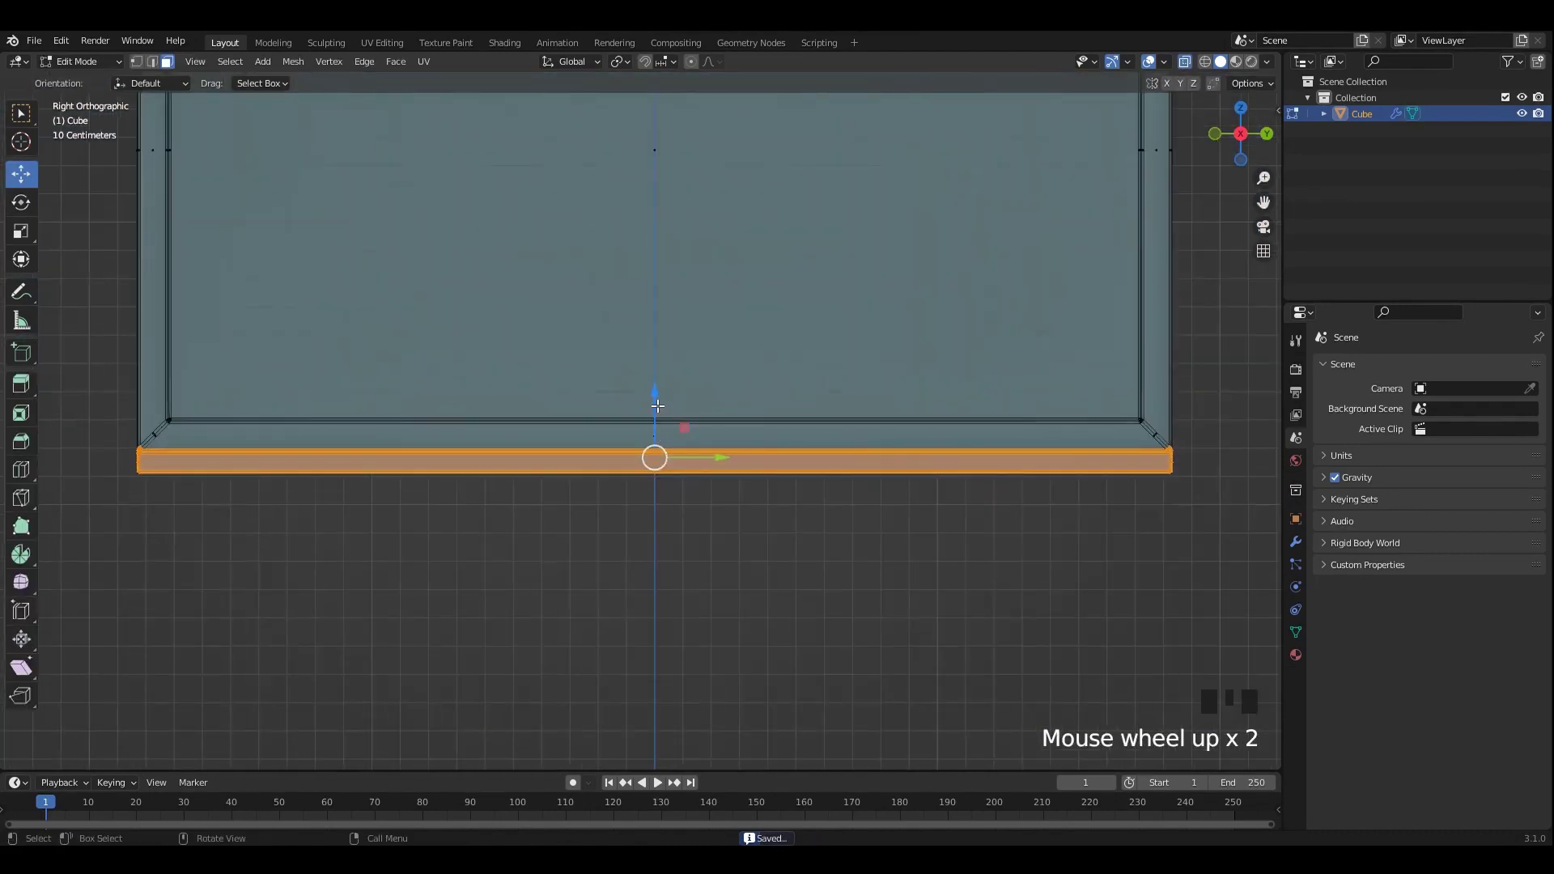
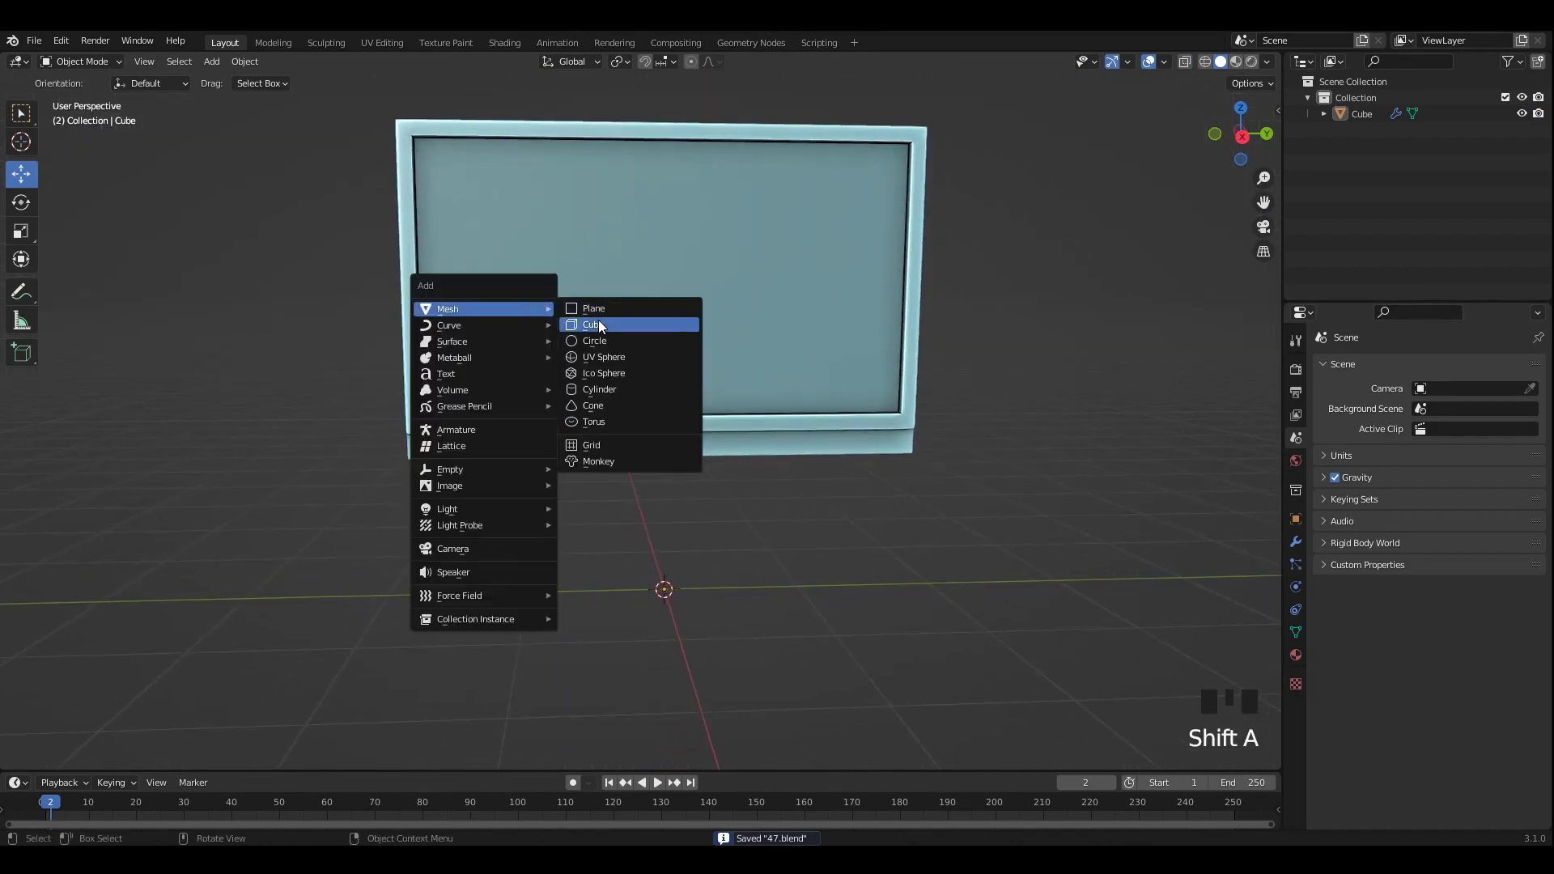
# Step: Flatten the new cube vertically into a low, wide base block under the monitor
pyautogui.middleClick(740, 512)
pyautogui.press('s')
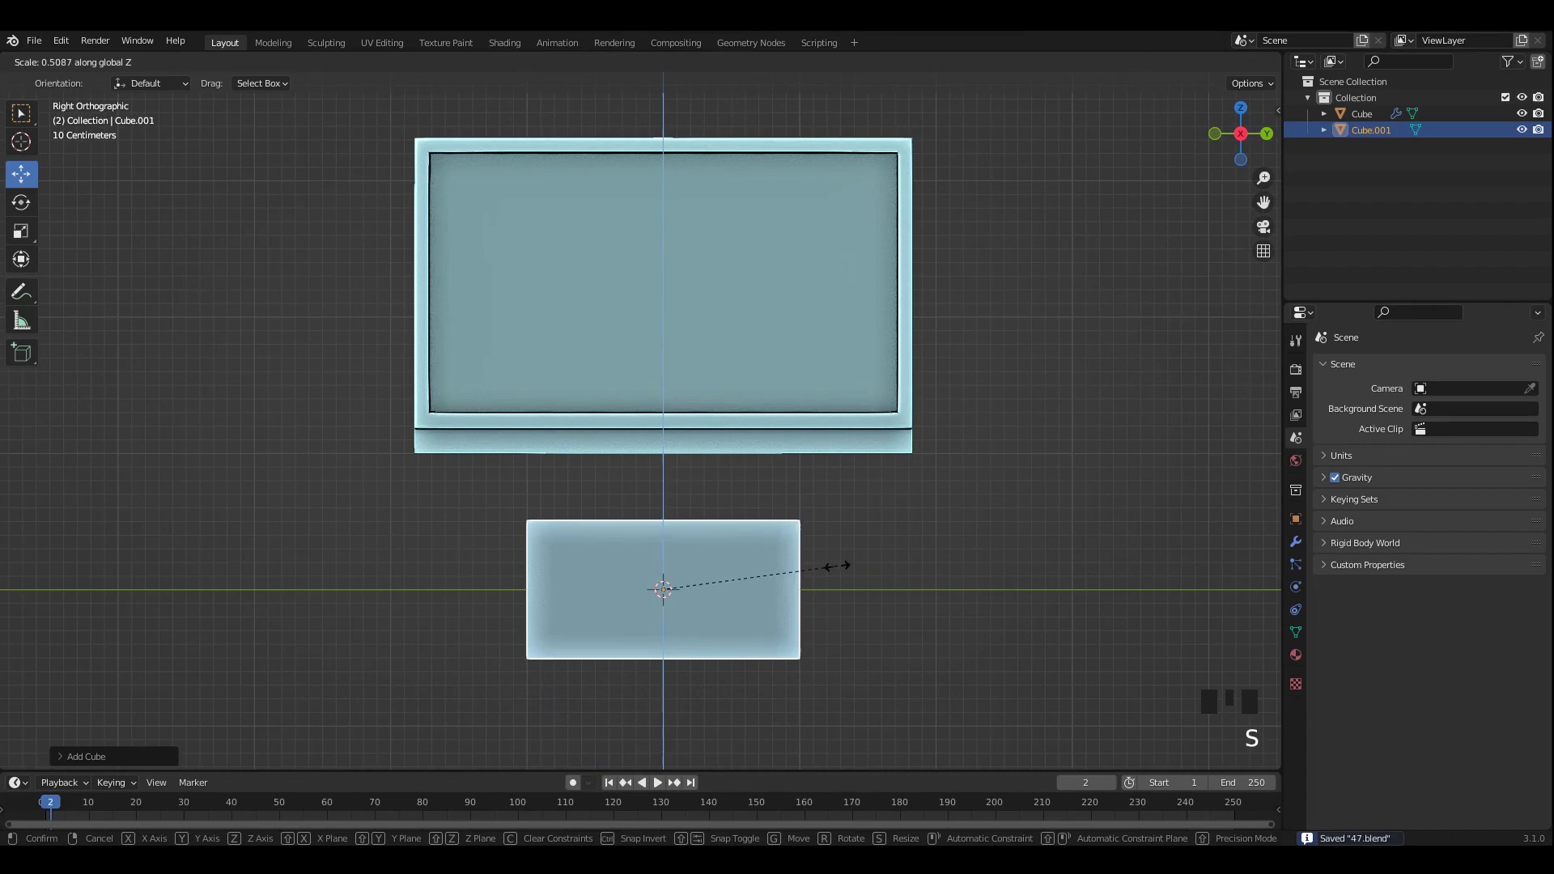
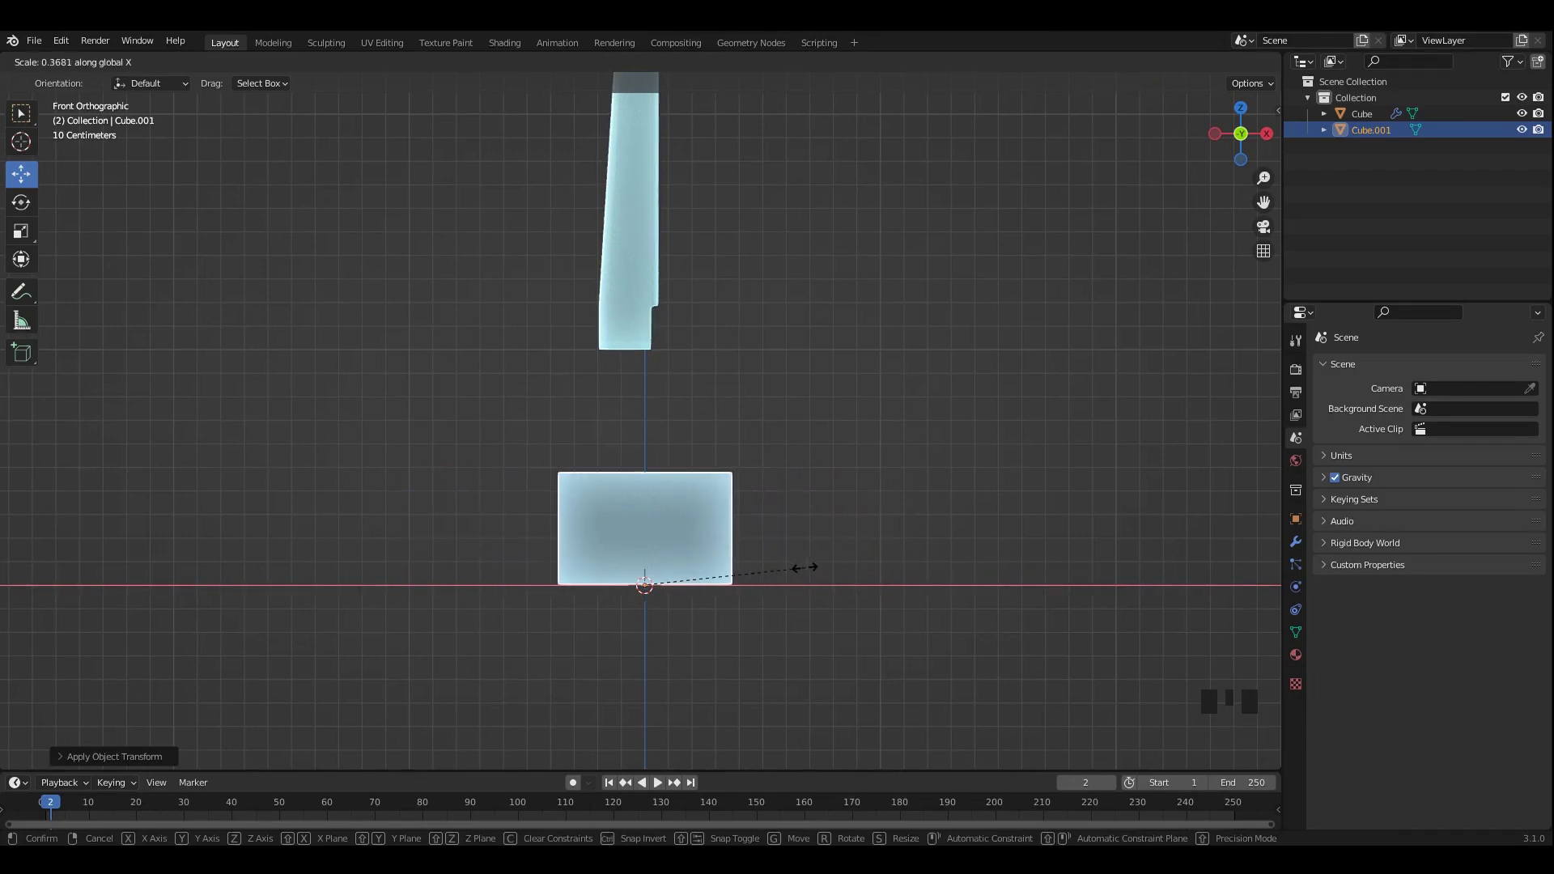
pyautogui.moveTo(1007, 584); pyautogui.dragTo(1046, 589)
pyautogui.scroll(3)
pyautogui.press('s')
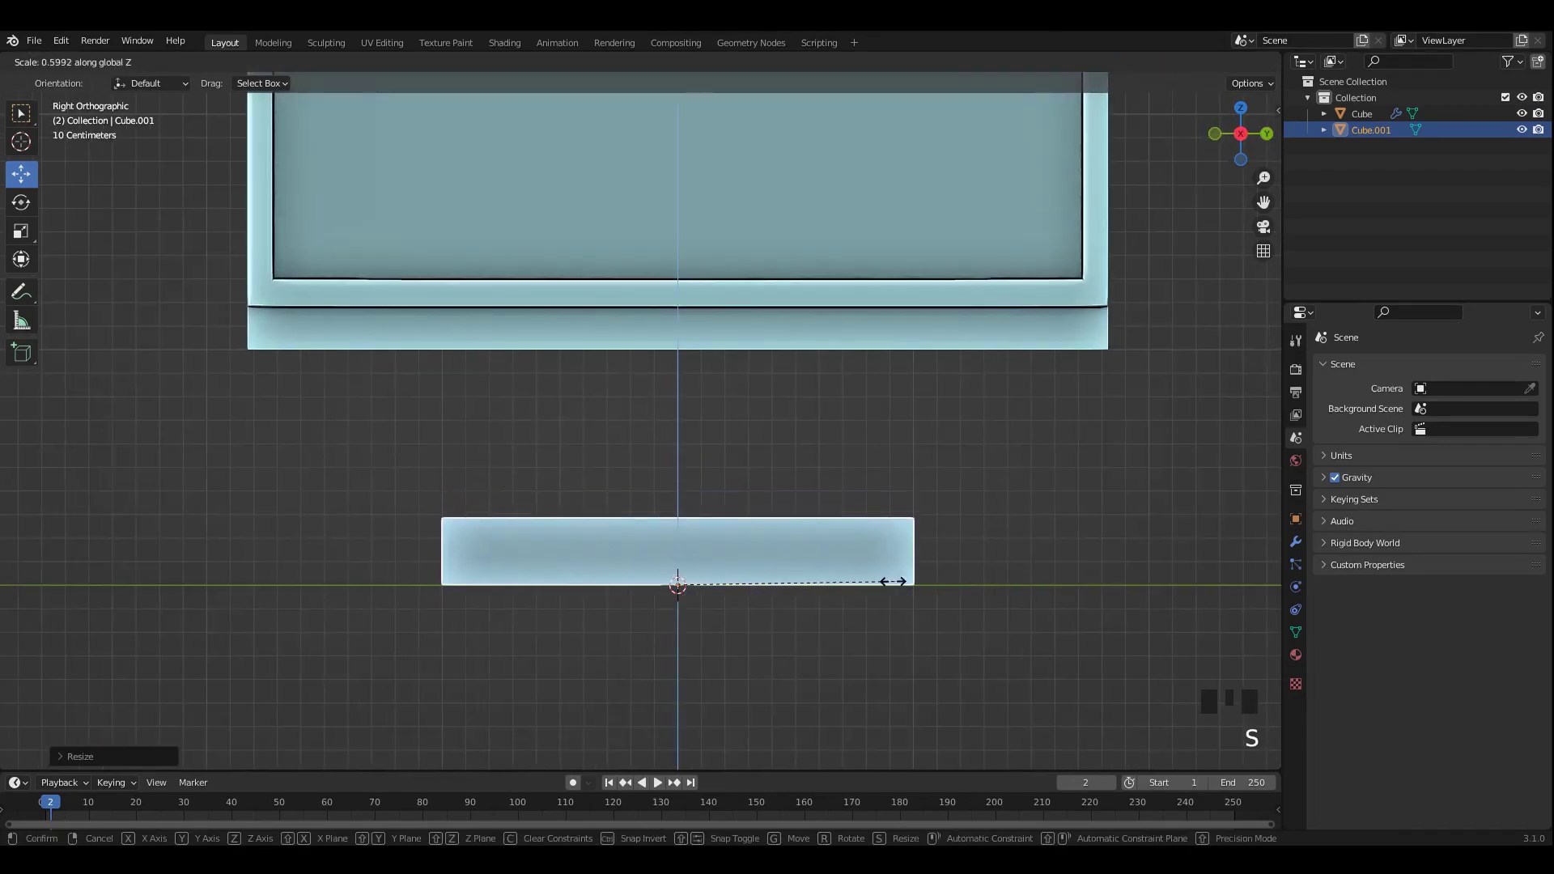
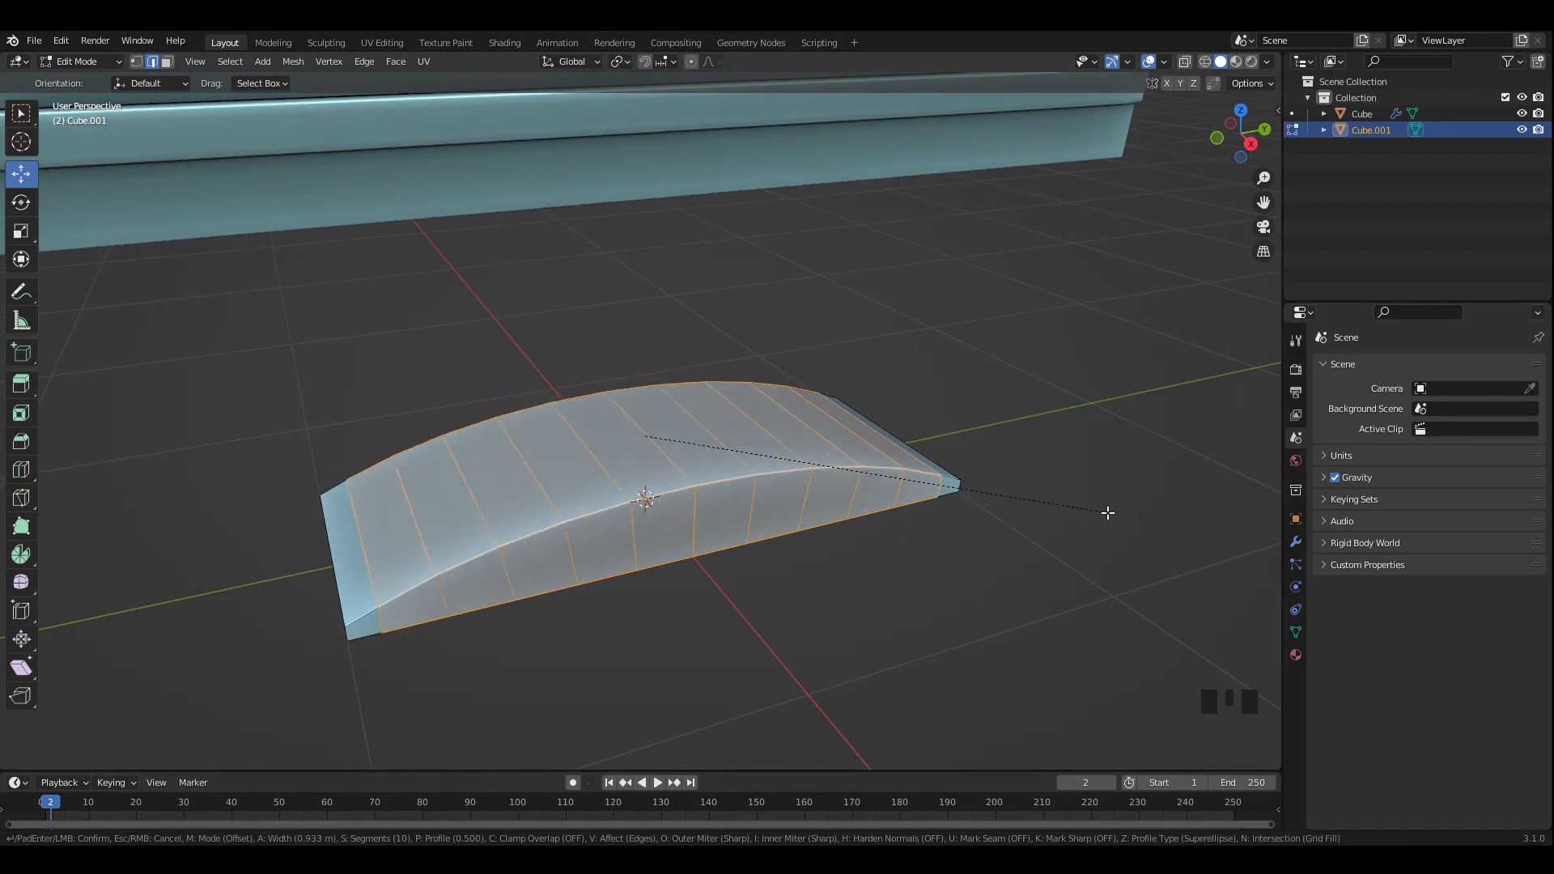
# Step: Confirm the rounded bevel on the base and set it to Shade Smooth
pyautogui.press('Tab')
pyautogui.click(977, 425)
pyautogui.moveTo(779, 440); pyautogui.dragTo(711, 455)
pyautogui.click(711, 455)
pyautogui.rightClick(711, 455)
# Step: Select the base and change options in the Properties panel
pyautogui.moveTo(947, 382); pyautogui.dragTo(927, 437)
pyautogui.scroll(-3)
pyautogui.moveTo(889, 427); pyautogui.dragTo(791, 491)
pyautogui.click(791, 491)
pyautogui.click(1309, 635)
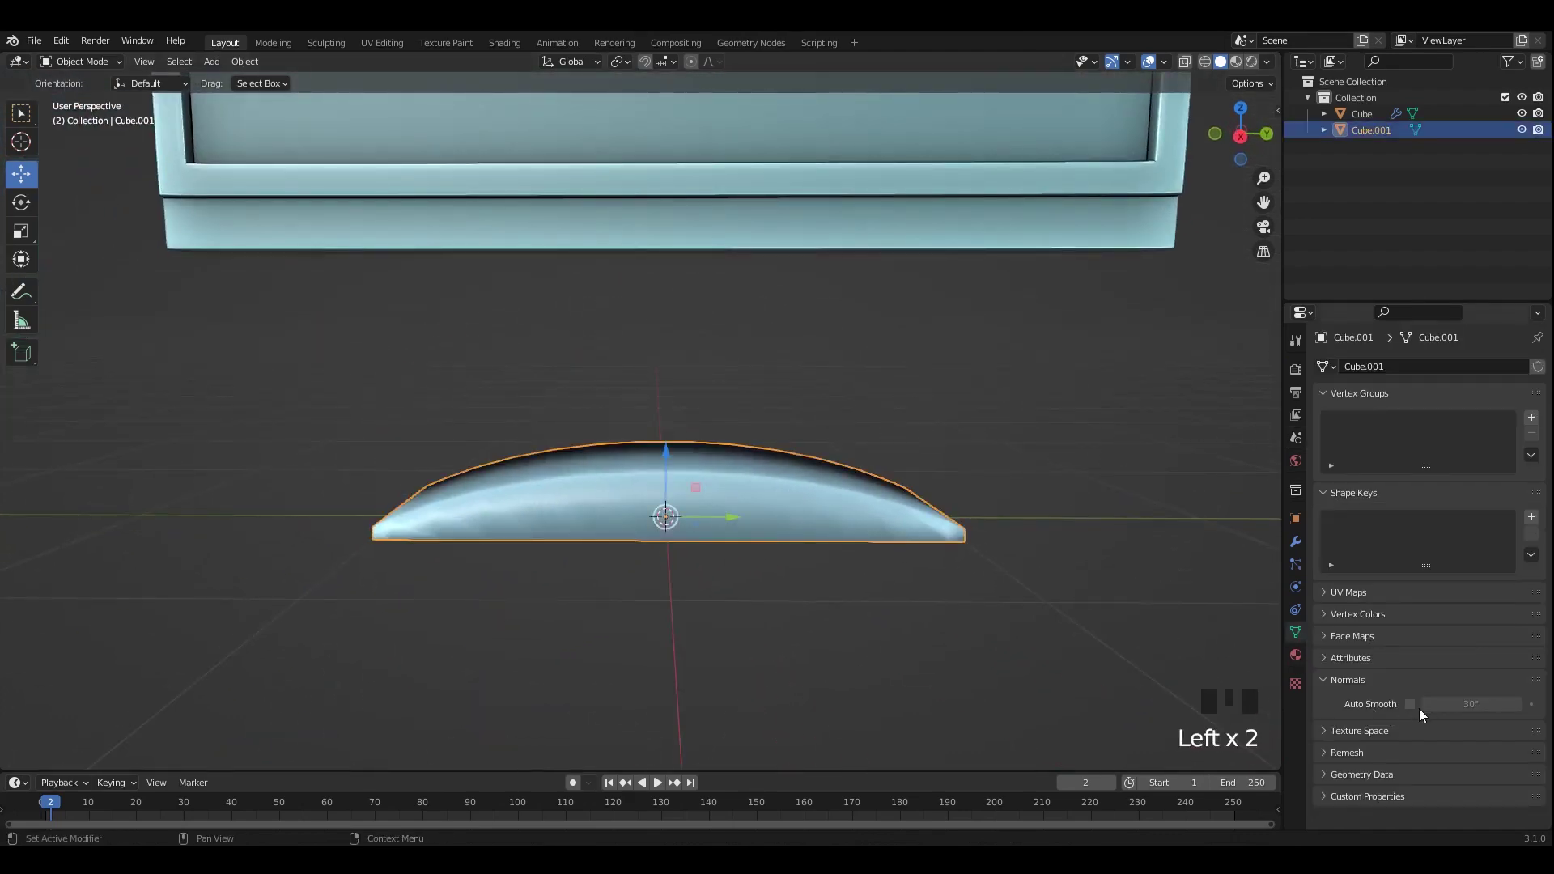
pyautogui.click(1414, 707)
# Step: Orbit around the curved base to check its shape from several angles
pyautogui.moveTo(1062, 464); pyautogui.dragTo(968, 454)
pyautogui.scroll(-3)
pyautogui.middleClick(832, 448)
pyautogui.click(830, 434)
pyautogui.scroll(-3)
pyautogui.moveTo(798, 493); pyautogui.dragTo(824, 493)
pyautogui.click(824, 493)
pyautogui.scroll(-3)
pyautogui.moveTo(765, 482); pyautogui.dragTo(675, 516)
pyautogui.click(676, 516)
pyautogui.scroll(3)
# Step: Scale the stand base down and save the file
pyautogui.press('s')
pyautogui.moveTo(841, 562); pyautogui.dragTo(918, 568)
pyautogui.scroll(3)
pyautogui.middleClick(806, 500)
pyautogui.press('ctrl+s')
pyautogui.middleClick(530, 532)
# Step: Enter Edit Mode in face select and pick the front of the base for loop cuts
pyautogui.press('Tab')
pyautogui.middleClick(559, 527)
pyautogui.scroll(3)
pyautogui.scroll(3)
pyautogui.press('3')
pyautogui.click(499, 504)
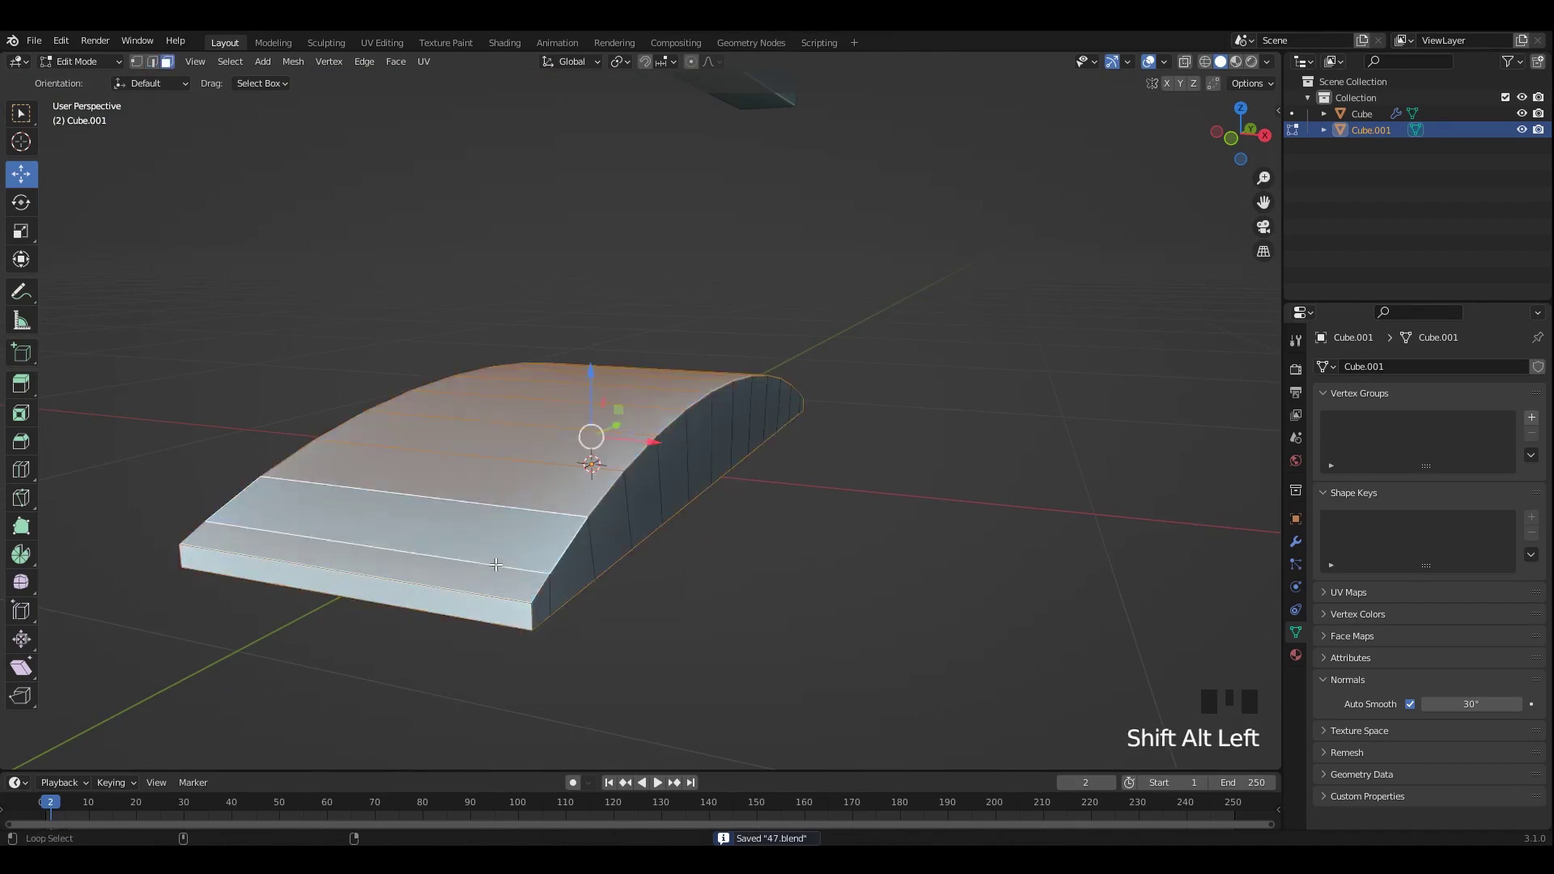
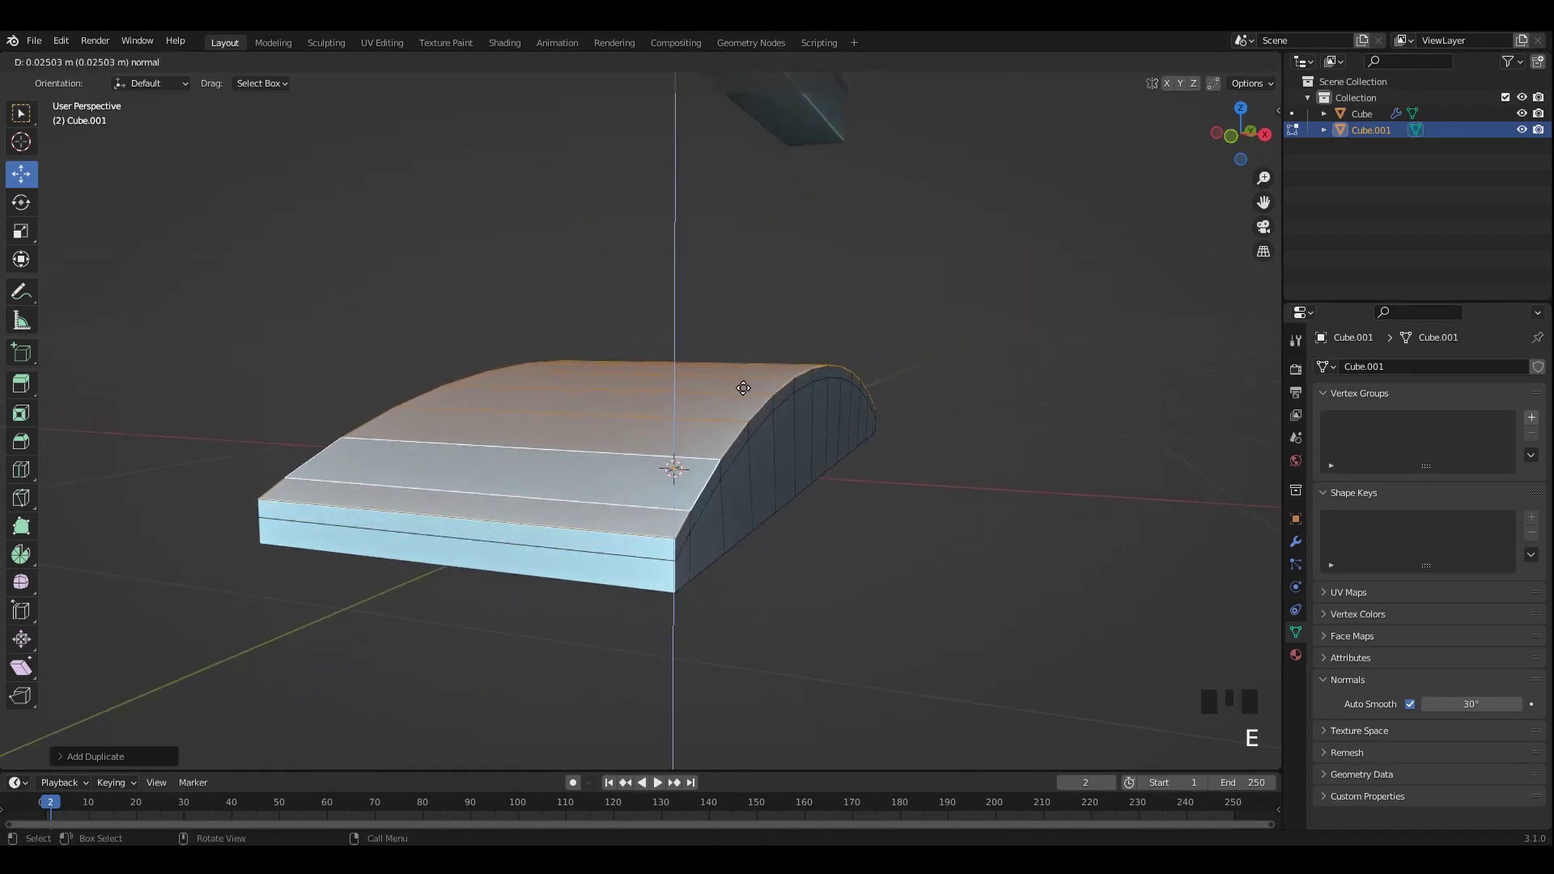
# Step: Thicken the extruded top surface along its normals (Alt+S) into an overhanging lip on the base
pyautogui.press('alt+s')
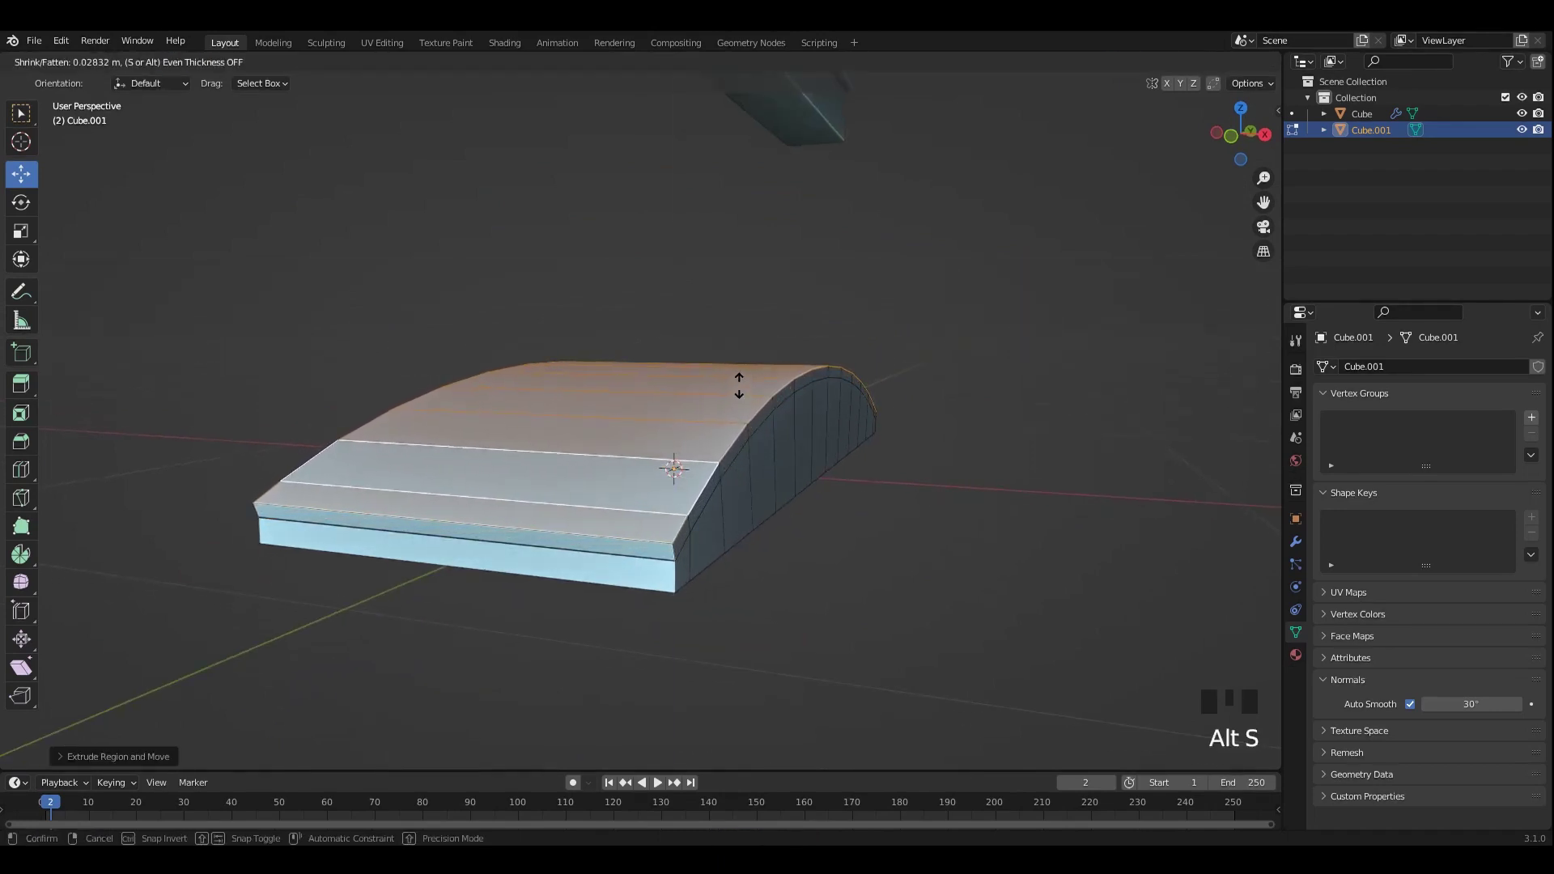
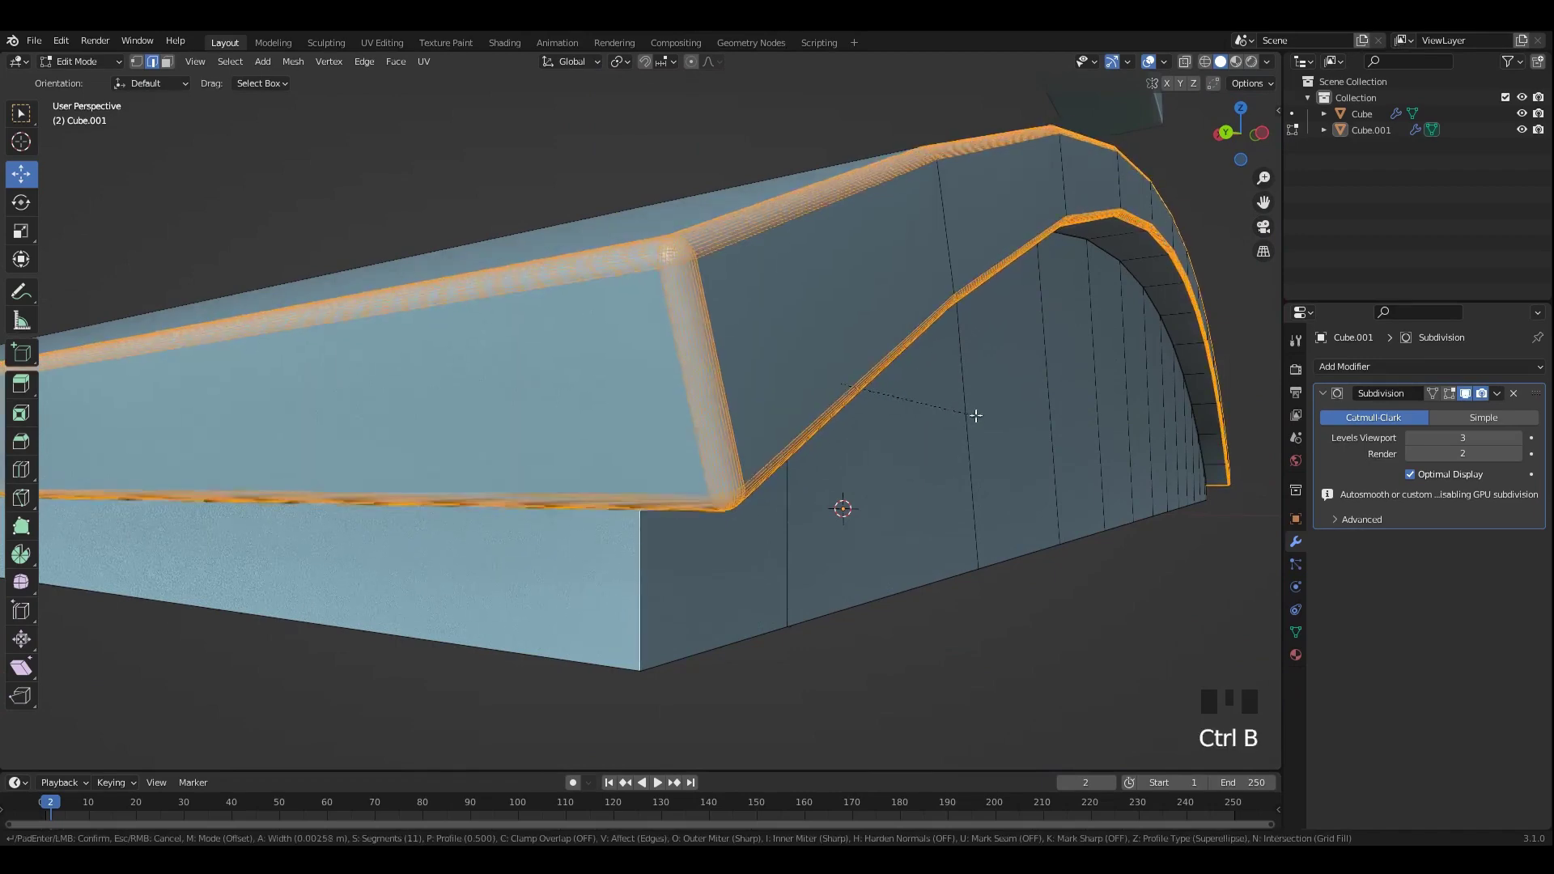
pyautogui.scroll(-3)
pyautogui.moveTo(910, 479); pyautogui.dragTo(1079, 333)
pyautogui.moveTo(1080, 333); pyautogui.dragTo(1029, 323)
pyautogui.moveTo(1026, 360); pyautogui.dragTo(904, 408)
pyautogui.scroll(3)
pyautogui.moveTo(926, 342); pyautogui.dragTo(904, 406)
pyautogui.click(903, 405)
# Step: Switch modes, select the base's edge loops and hide the unselected geometry (Shift+H)
pyautogui.press('Tab')
pyautogui.click(777, 392)
pyautogui.press(';')
pyautogui.press('l')
pyautogui.press('shift+h')
pyautogui.moveTo(775, 372); pyautogui.dragTo(630, 406)
pyautogui.scroll(3)
# Step: Save the stand base with its bevels and Subdivision modifier kept on
pyautogui.press('ctrl+s')
pyautogui.click(547, 416)
pyautogui.doubleClick(533, 417)
pyautogui.moveTo(515, 551); pyautogui.dragTo(448, 564)
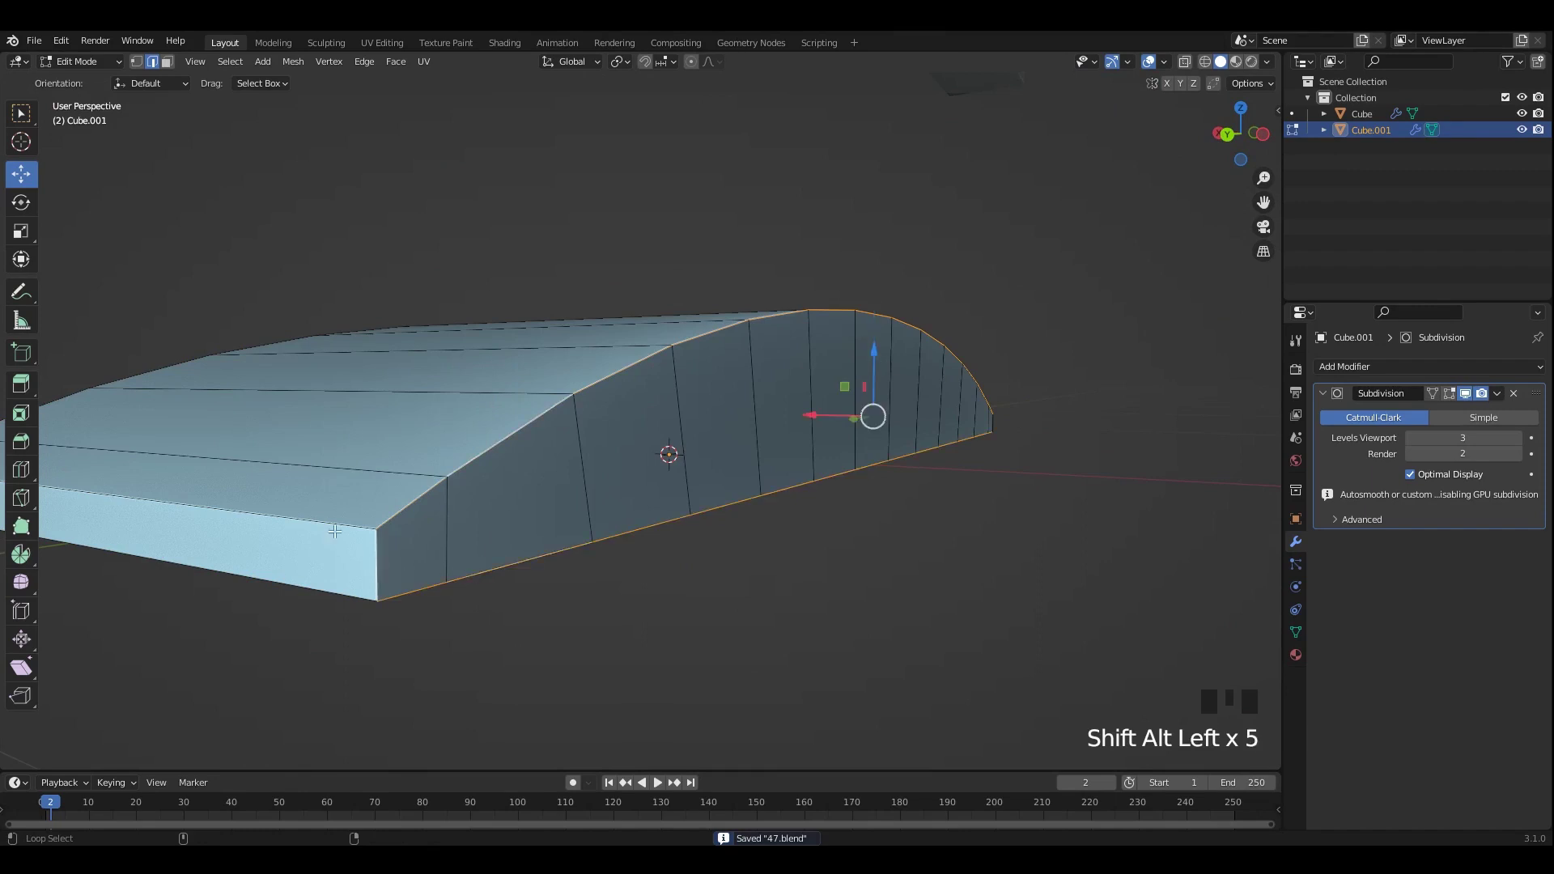
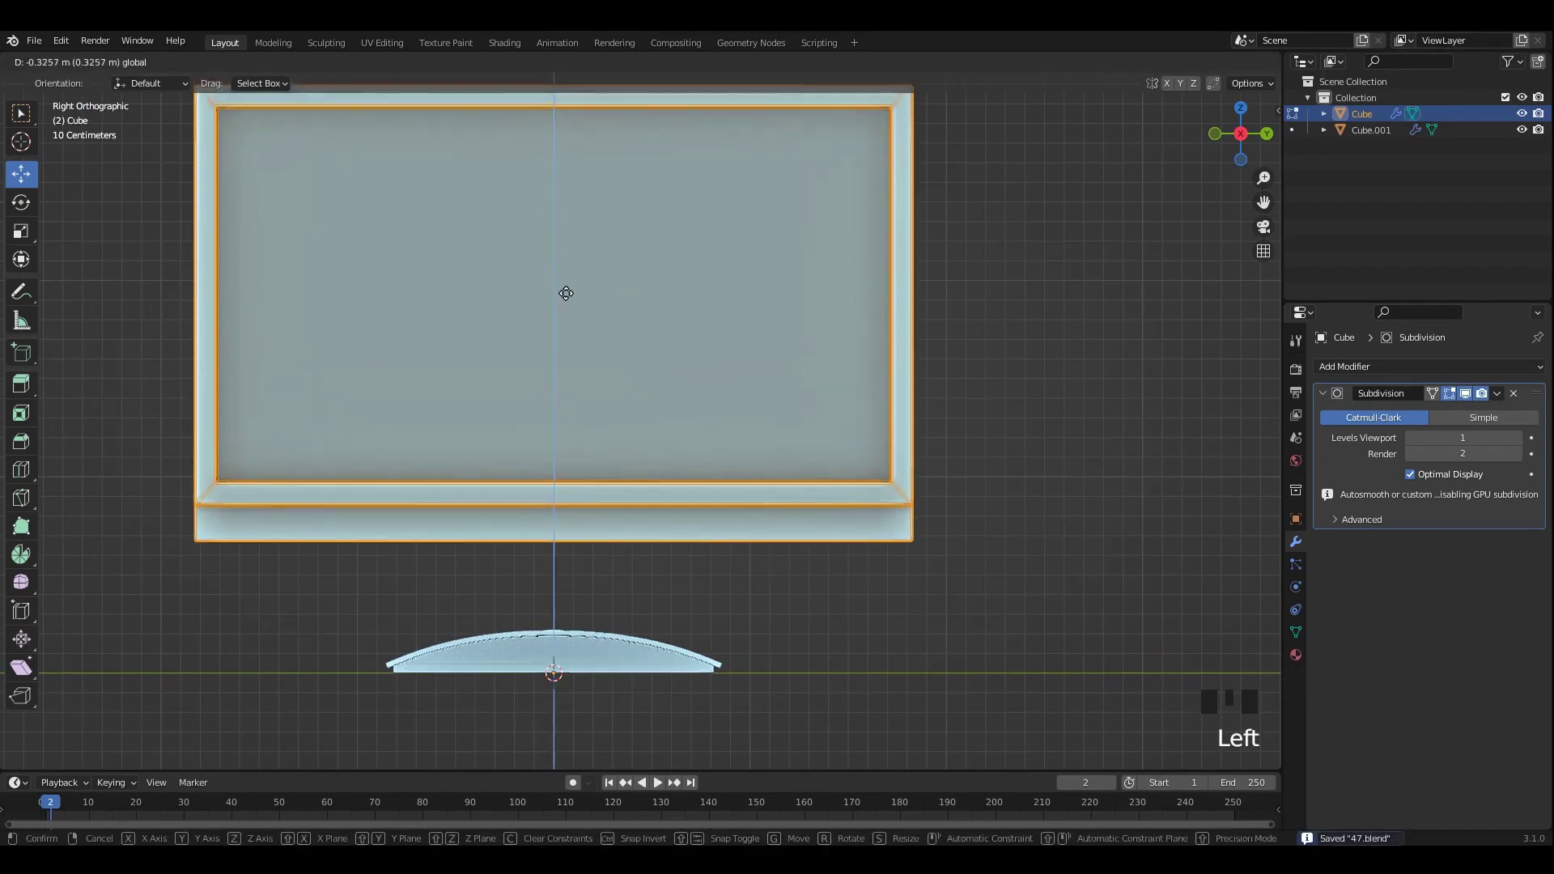
# Step: Enter Edit Mode on the monitor body and move the inset screen faces along the depth axis, then save
pyautogui.scroll(-3)
pyautogui.press('Tab')
pyautogui.moveTo(972, 374); pyautogui.dragTo(794, 385)
pyautogui.moveTo(792, 403); pyautogui.dragTo(819, 411)
pyautogui.scroll(3)
pyautogui.press('ctrl+s')
# Step: Nudge the screen panel further, save, and bring up the Add menu (Shift+A) for a new mesh
pyautogui.moveTo(876, 479); pyautogui.dragTo(812, 462)
pyautogui.scroll(3)
pyautogui.press('ctrl+s')
pyautogui.middleClick(795, 499)
pyautogui.press('shift+a')
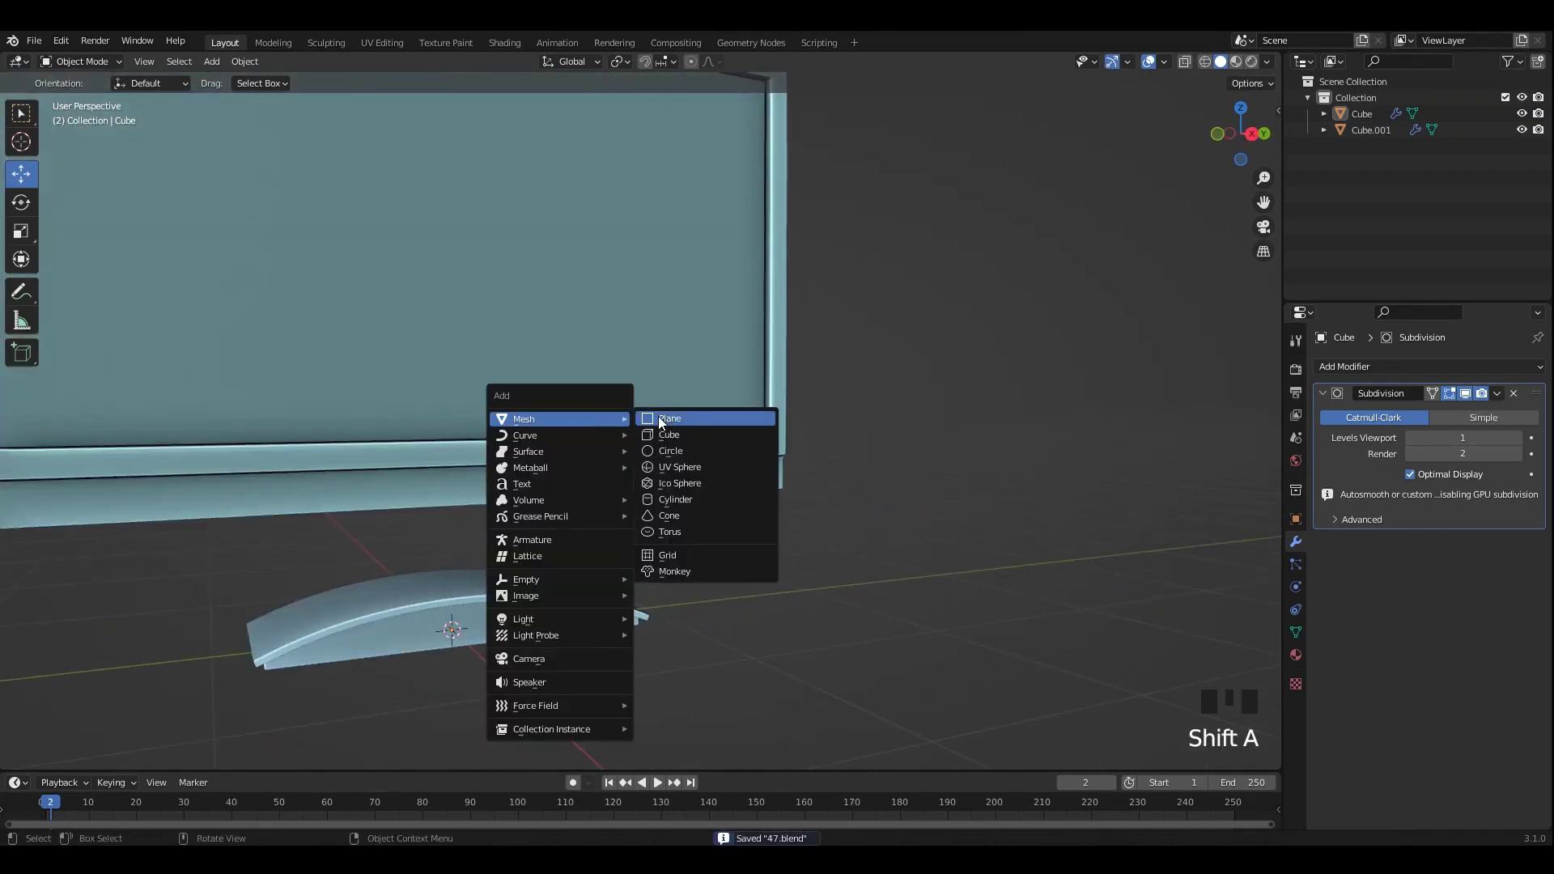
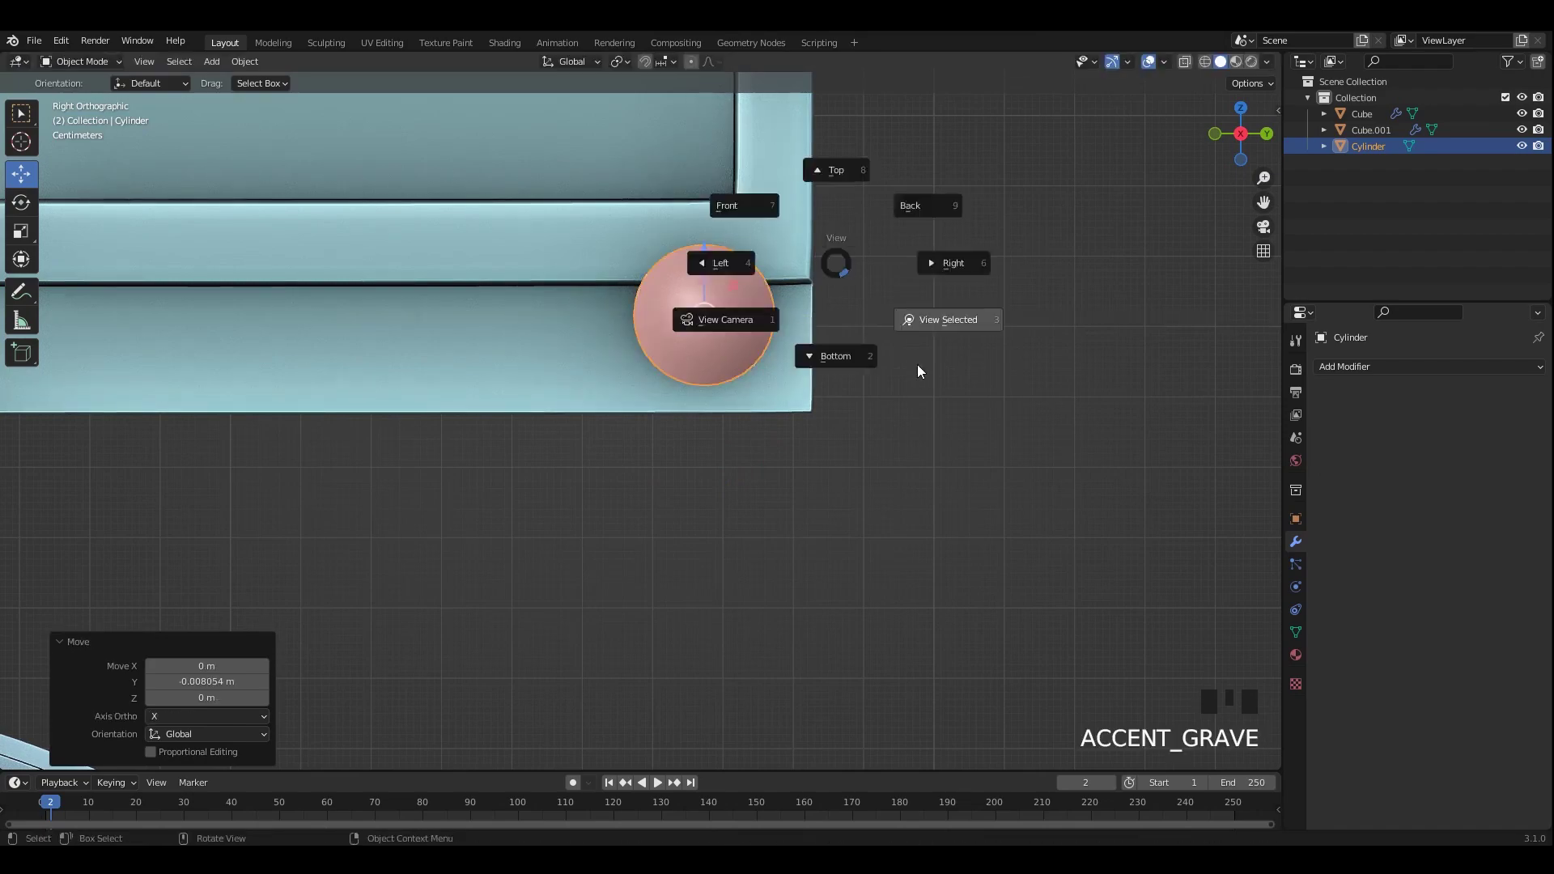
# Step: Add a cylinder and scale and rotate it into a flat round button shape
pyautogui.moveTo(767, 333); pyautogui.dragTo(789, 370)
pyautogui.scroll(-3)
pyautogui.middleClick(770, 352)
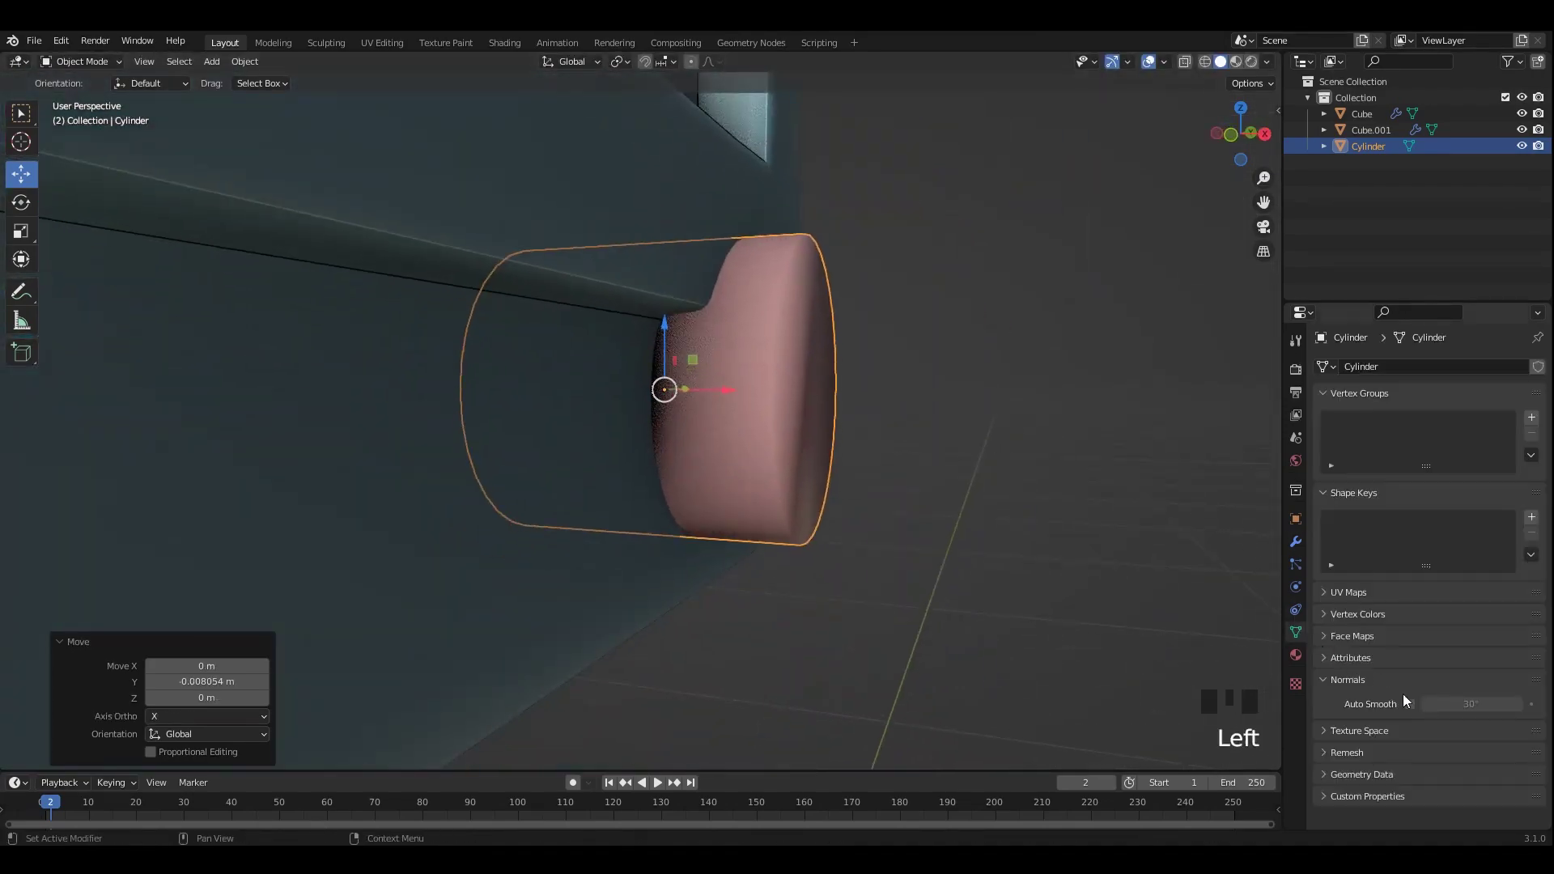
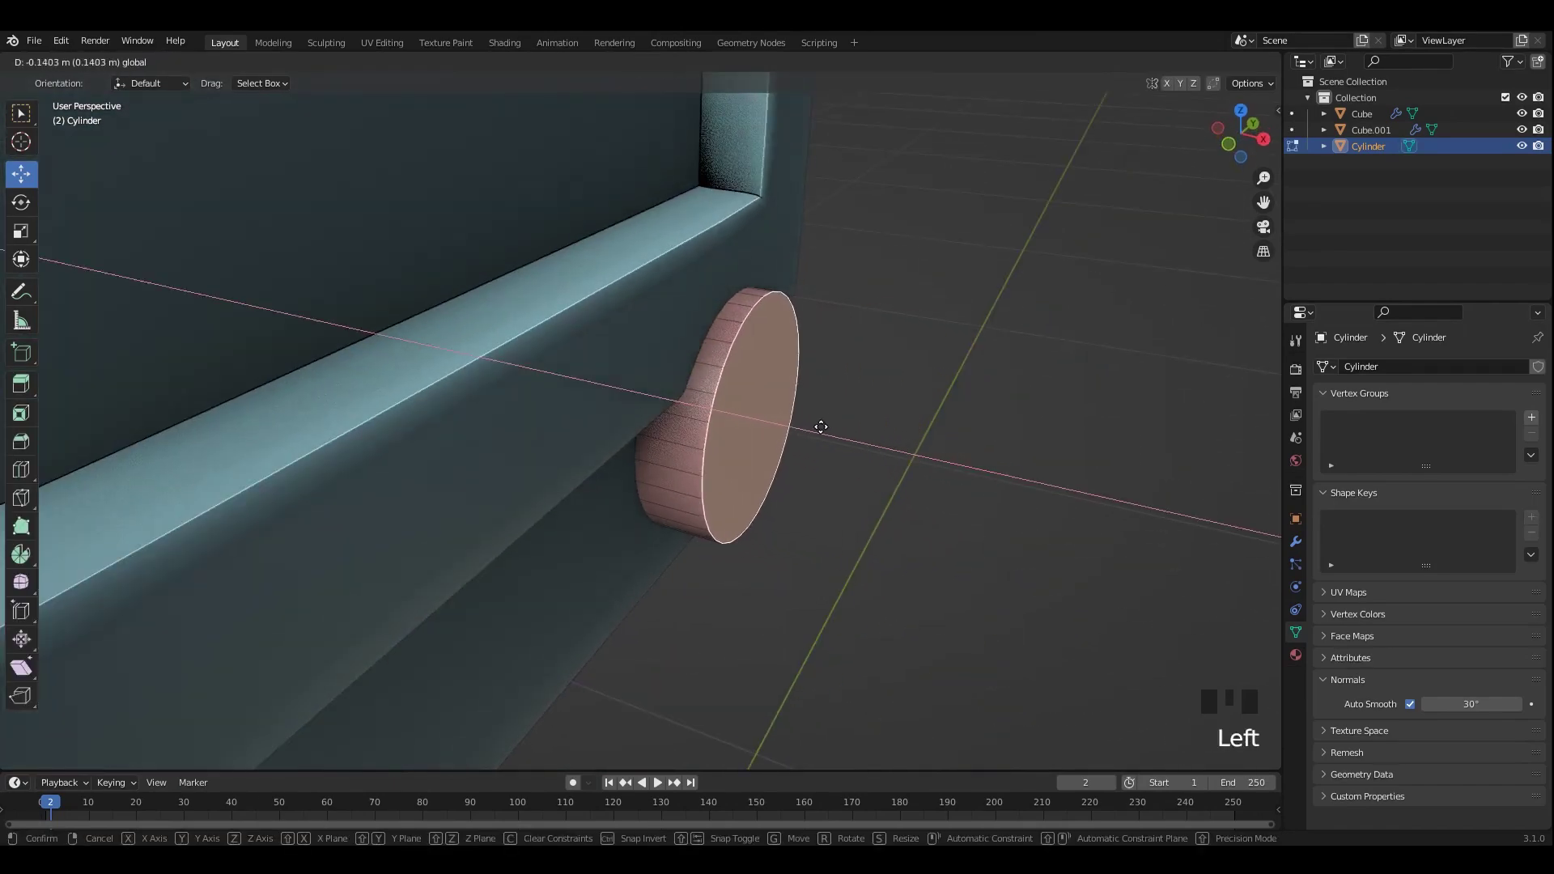
pyautogui.press('Tab')
pyautogui.click(883, 379)
pyautogui.scroll(-3)
pyautogui.middleClick(777, 385)
pyautogui.click(906, 369)
pyautogui.scroll(-3)
pyautogui.middleClick(814, 417)
# Step: Move the button cylinder to the monitor's lower front corner and save
pyautogui.moveTo(739, 402); pyautogui.dragTo(771, 414)
pyautogui.scroll(3)
pyautogui.press('ctrl+s')
pyautogui.moveTo(685, 415); pyautogui.dragTo(724, 427)
pyautogui.scroll(3)
pyautogui.moveTo(736, 433); pyautogui.dragTo(780, 424)
pyautogui.moveTo(780, 424); pyautogui.dragTo(791, 404)
pyautogui.press('ctrl+s')
# Step: Fine-tune the button's placement on the lower strip and save again
pyautogui.click(785, 404)
pyautogui.middleClick(793, 419)
pyautogui.scroll(3)
pyautogui.moveTo(881, 450); pyautogui.dragTo(875, 385)
pyautogui.press('ctrl+s')
pyautogui.middleClick(812, 381)
# Step: In Edit Mode select the button's front rim edge and bevel it (Ctrl+B)
pyautogui.press('Tab')
pyautogui.moveTo(806, 378); pyautogui.dragTo(850, 396)
pyautogui.click(851, 396)
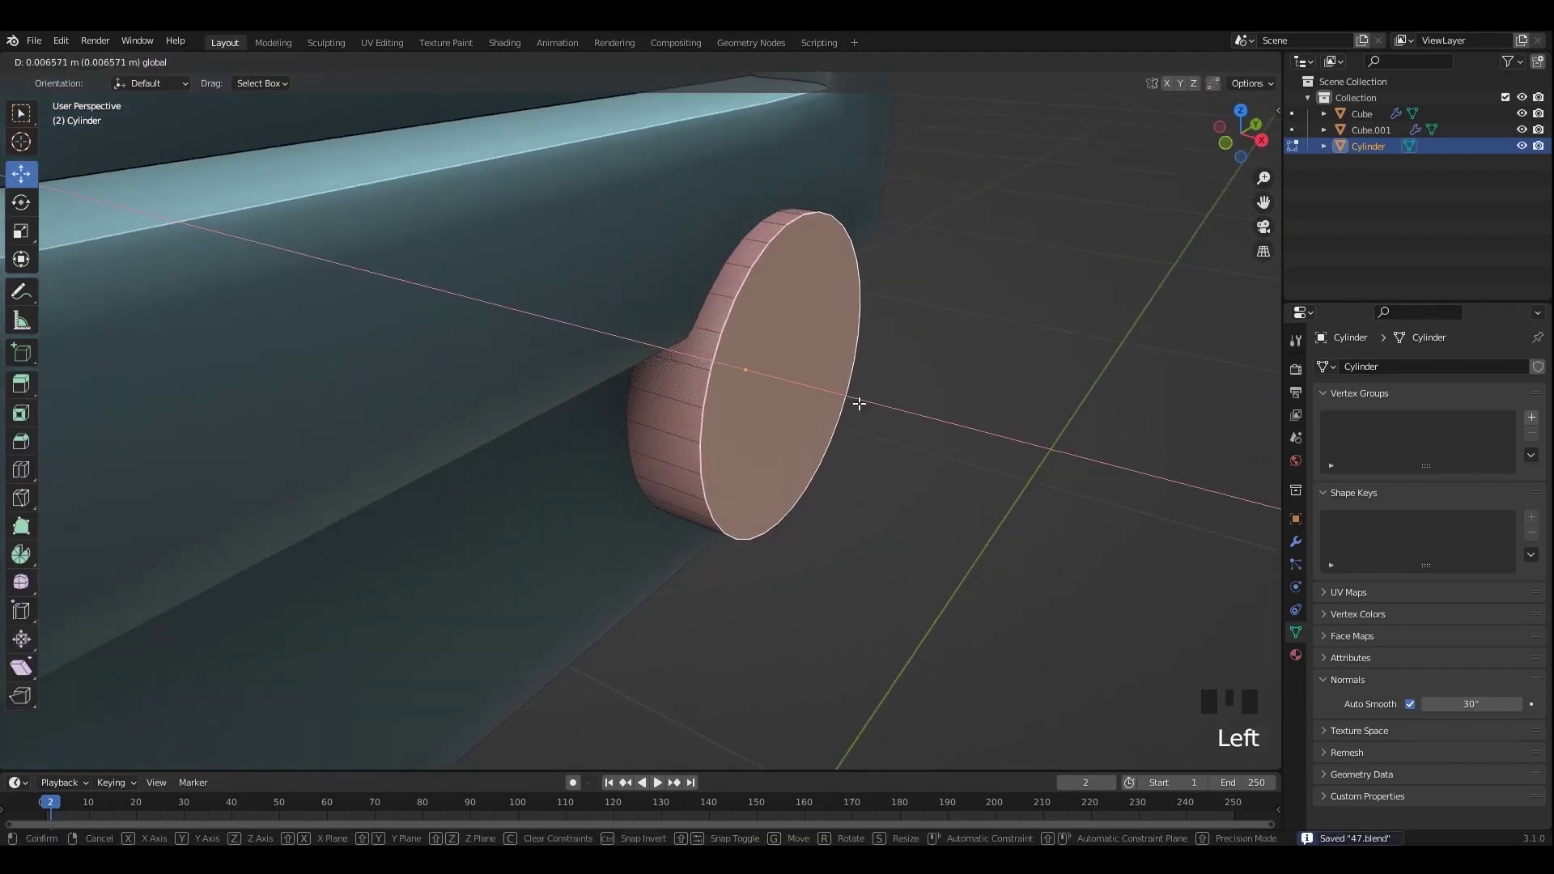
pyautogui.press('ctrl+b')
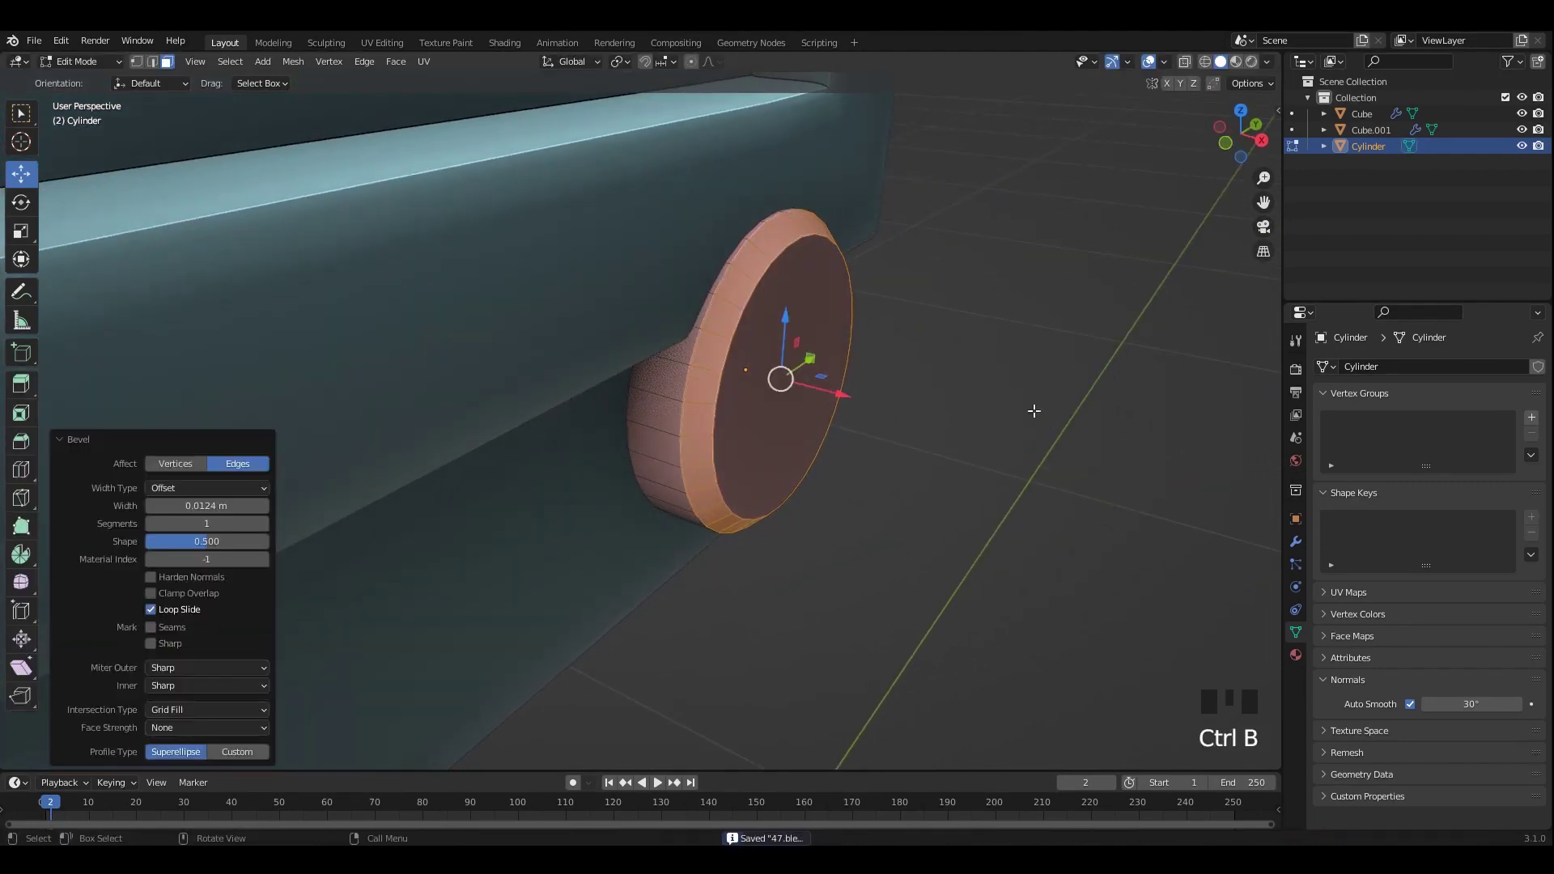
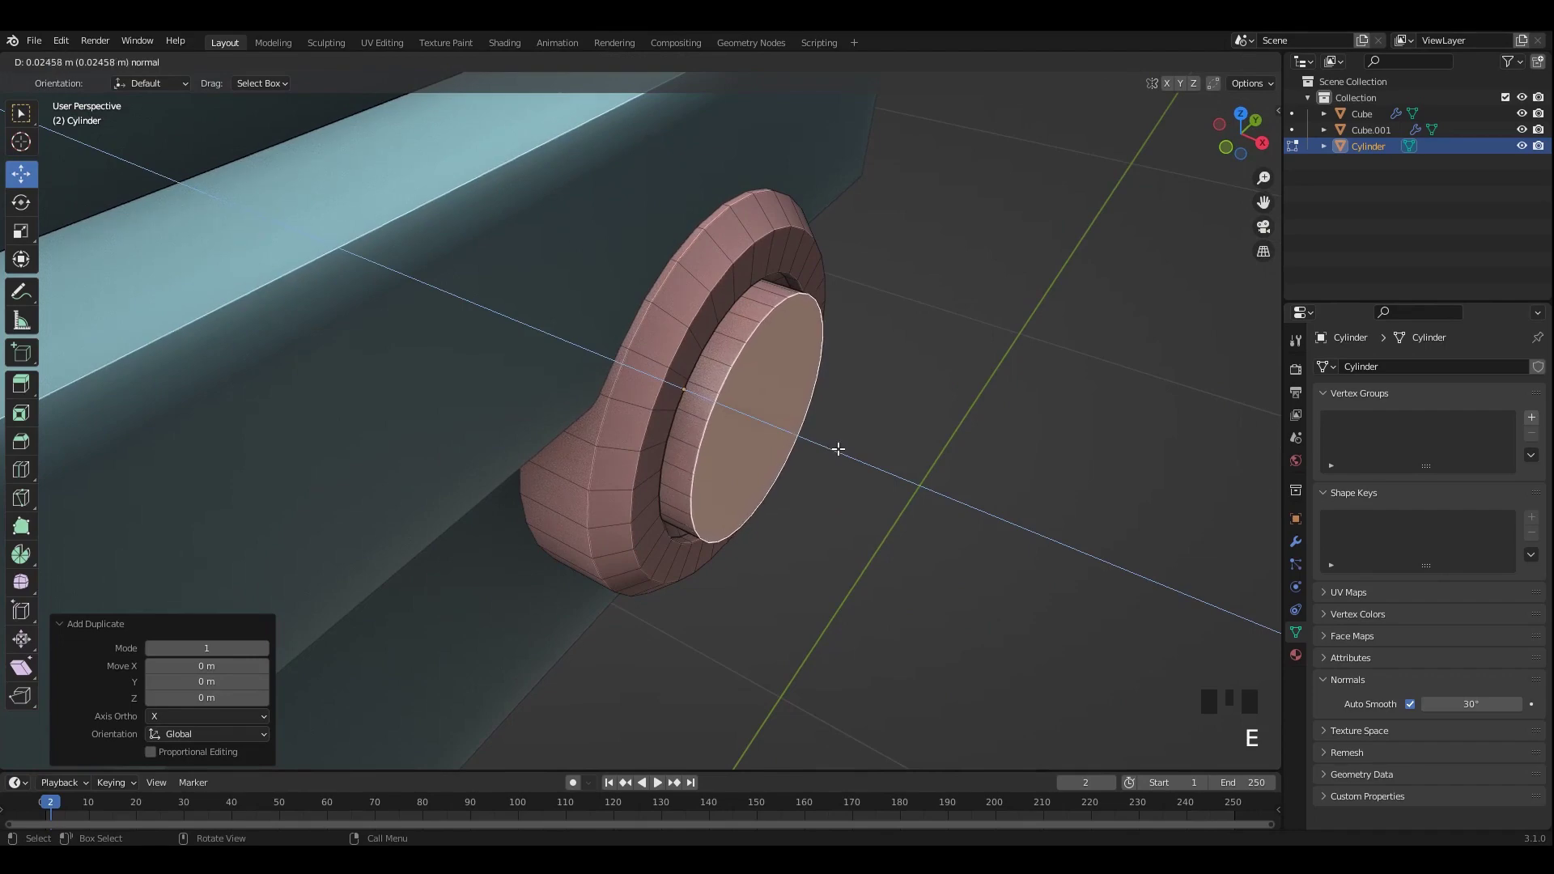
# Step: Bevel the button's front face into a recessed outer ring, merging vertices and checking from front view
pyautogui.moveTo(814, 391); pyautogui.dragTo(834, 388)
pyautogui.scroll(3)
pyautogui.press('ctrl+b')
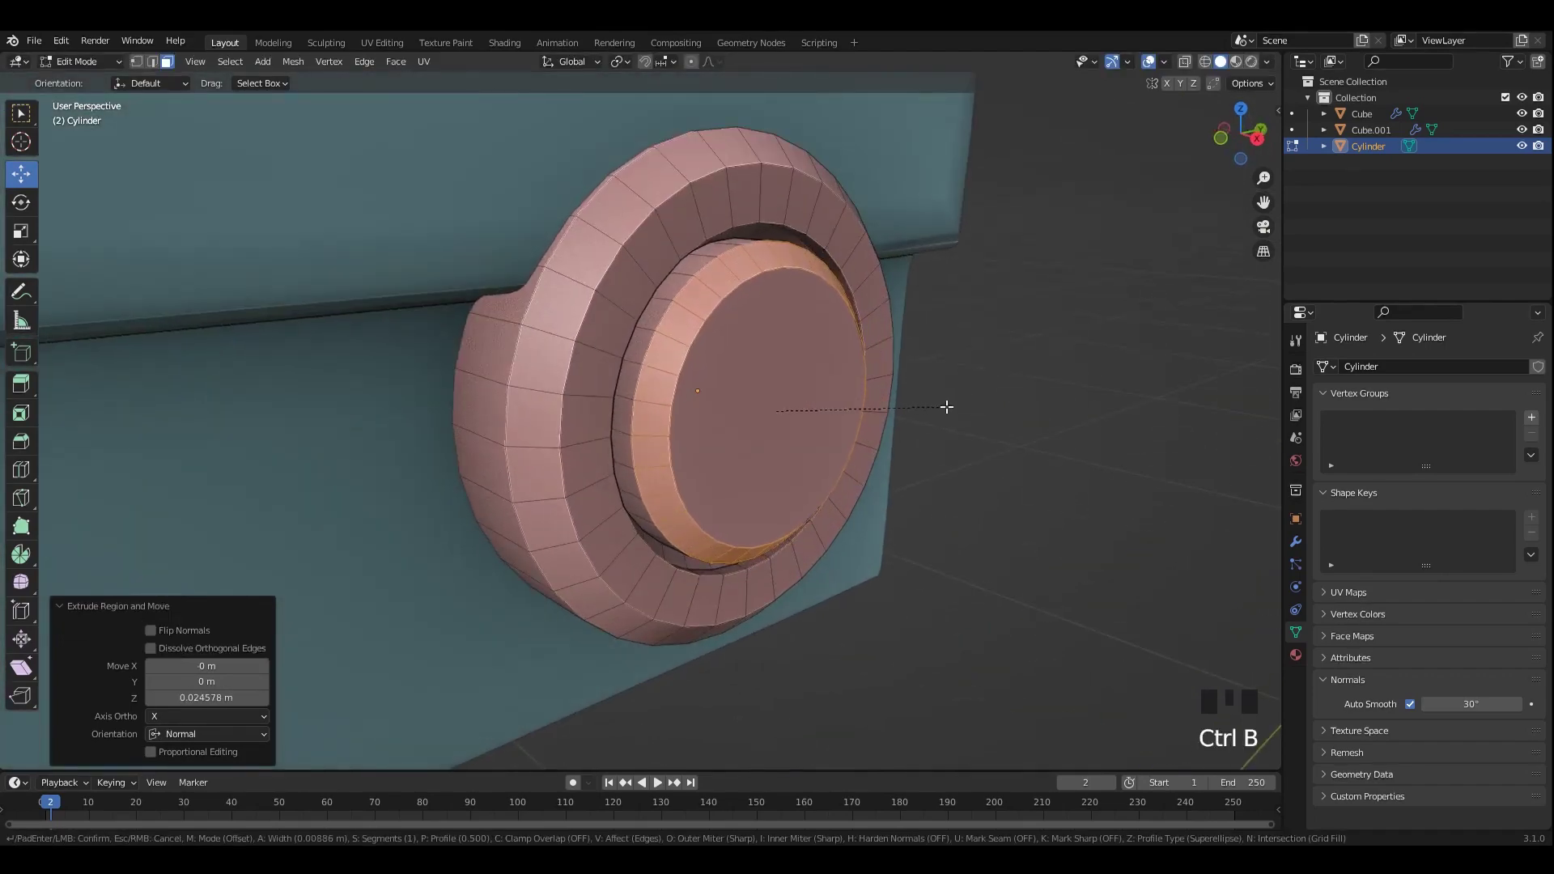
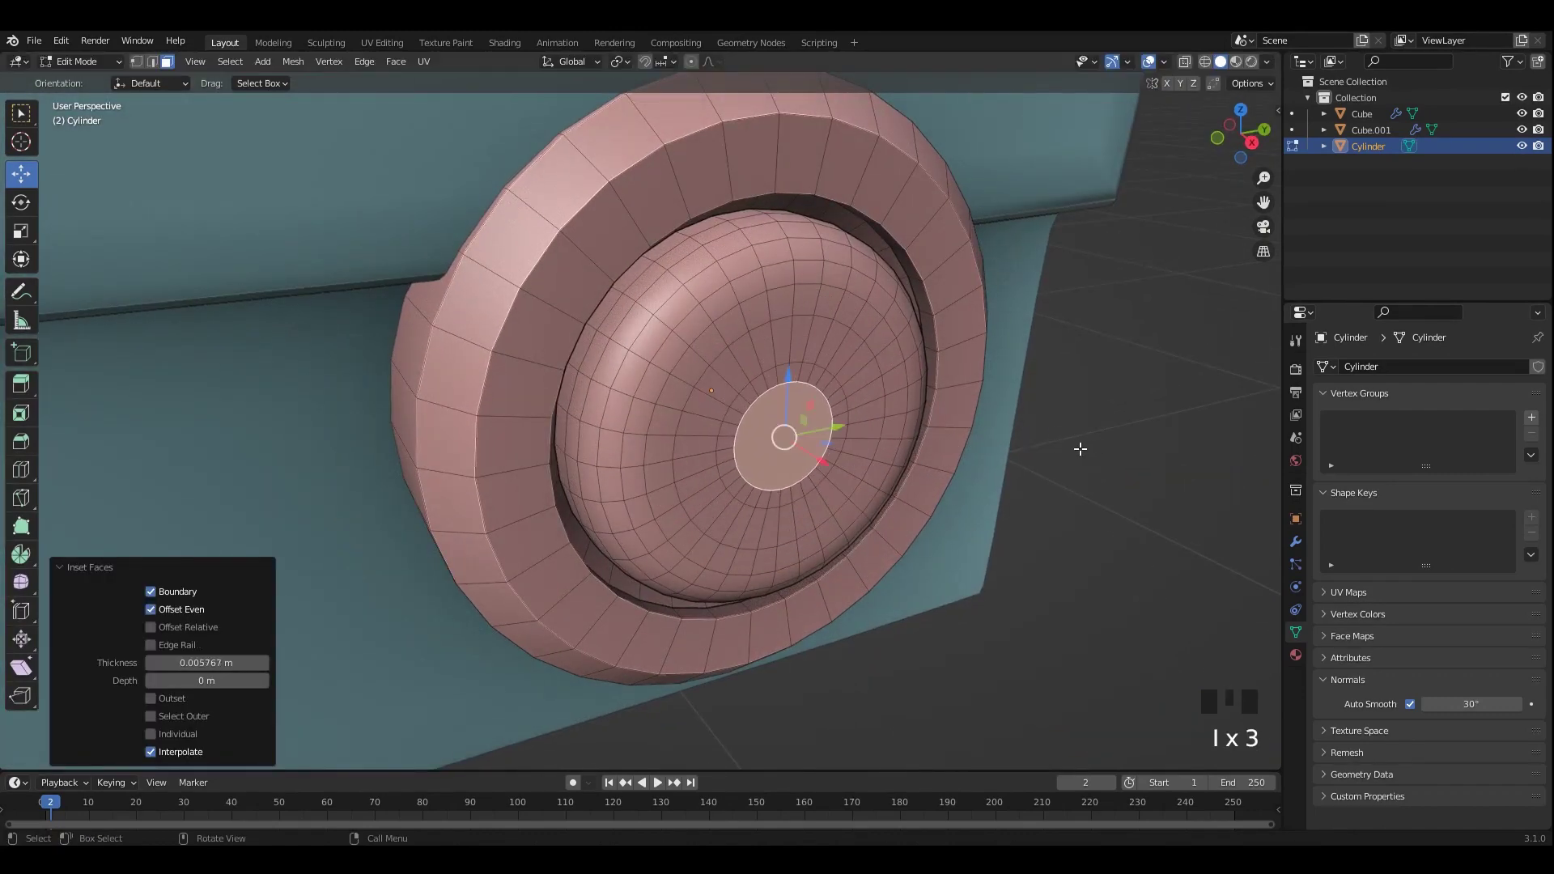
pyautogui.press('m')
pyautogui.moveTo(811, 355); pyautogui.dragTo(803, 337)
pyautogui.press('2')
pyautogui.scroll(3)
pyautogui.scroll(3)
# Step: Select the inner loops and bevel them (Ctrl+B) into a domed, grooved centre, saving midway
pyautogui.doubleClick(815, 305)
pyautogui.moveTo(791, 329); pyautogui.dragTo(822, 355)
pyautogui.scroll(3)
pyautogui.press('ctrl+s')
pyautogui.press('ctrl+b')
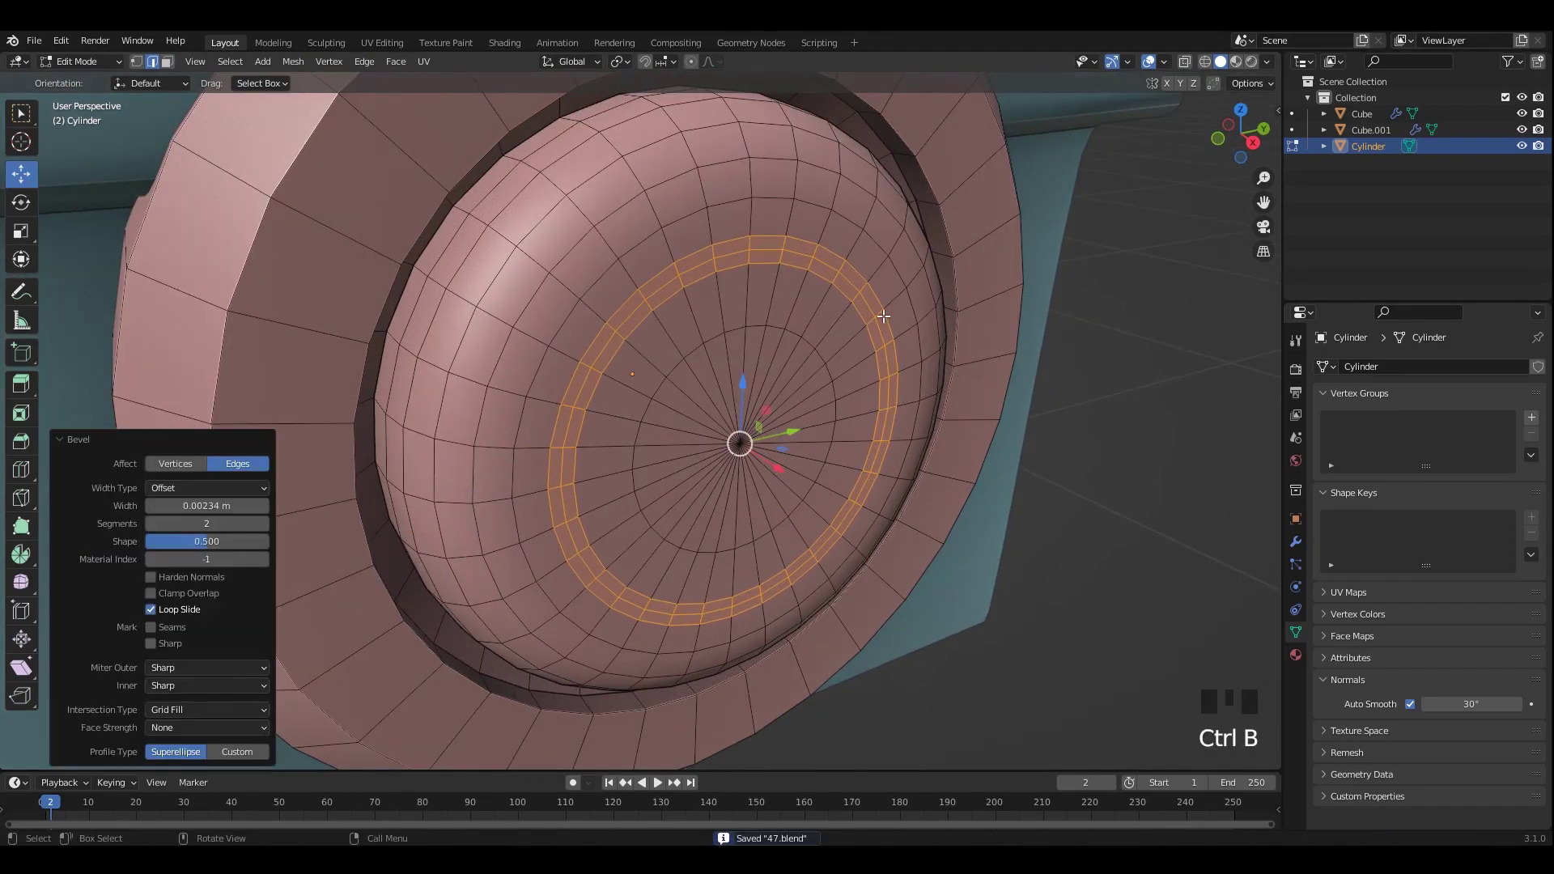
pyautogui.doubleClick(861, 281)
pyautogui.moveTo(838, 312); pyautogui.dragTo(806, 348)
pyautogui.moveTo(830, 389); pyautogui.dragTo(844, 472)
pyautogui.click(844, 472)
# Step: Back in Object Mode, inspect and reposition the detailed button on the monitor strip
pyautogui.press('Tab')
pyautogui.moveTo(992, 392); pyautogui.dragTo(965, 392)
pyautogui.scroll(-3)
pyautogui.moveTo(767, 368); pyautogui.dragTo(953, 359)
pyautogui.moveTo(953, 359); pyautogui.dragTo(917, 352)
pyautogui.scroll(-3)
pyautogui.moveTo(889, 394); pyautogui.dragTo(925, 377)
pyautogui.scroll(-3)
pyautogui.middleClick(905, 394)
pyautogui.scroll(3)
pyautogui.moveTo(906, 392); pyautogui.dragTo(860, 330)
# Step: Apply the button's transforms (Ctrl+A), save, and isolate it in local view (/)
pyautogui.press('ctrl+a')
pyautogui.moveTo(919, 414); pyautogui.dragTo(838, 388)
pyautogui.middleClick(834, 412)
pyautogui.scroll(3)
pyautogui.middleClick(707, 356)
pyautogui.press('ctrl+s')
pyautogui.click(656, 352)
pyautogui.press('/')
pyautogui.moveTo(806, 363); pyautogui.dragTo(735, 361)
# Step: In face select mode delete the stray faces (X), then leave Edit Mode
pyautogui.press('Tab')
pyautogui.press('3')
pyautogui.moveTo(682, 330); pyautogui.dragTo(957, 305)
pyautogui.press('x')
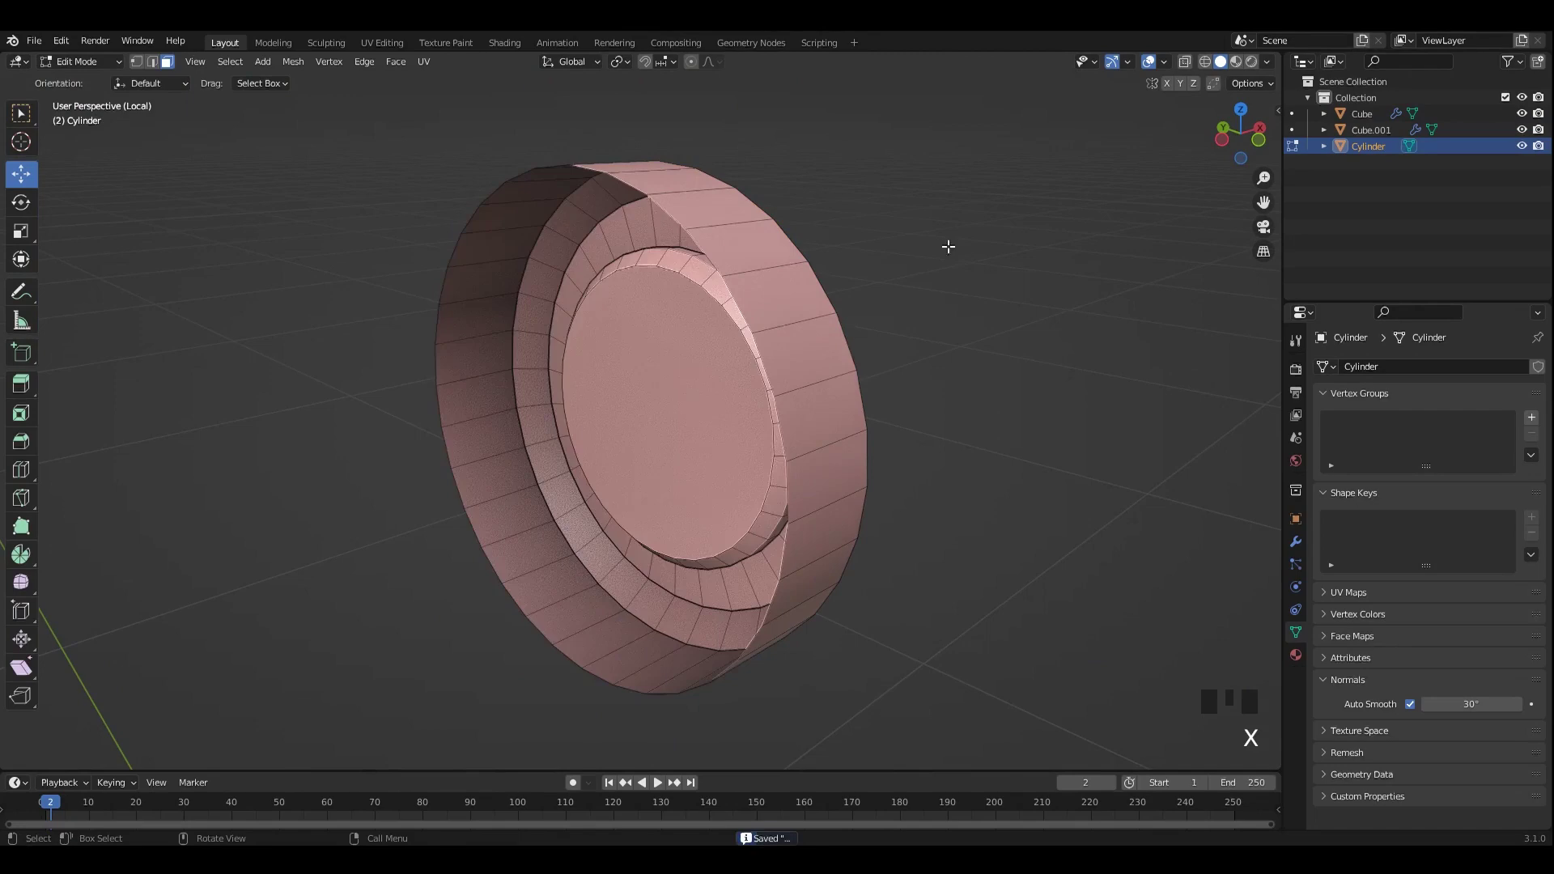
pyautogui.press('Tab')
pyautogui.moveTo(956, 252); pyautogui.dragTo(927, 262)
pyautogui.moveTo(790, 292); pyautogui.dragTo(687, 291)
pyautogui.click(687, 291)
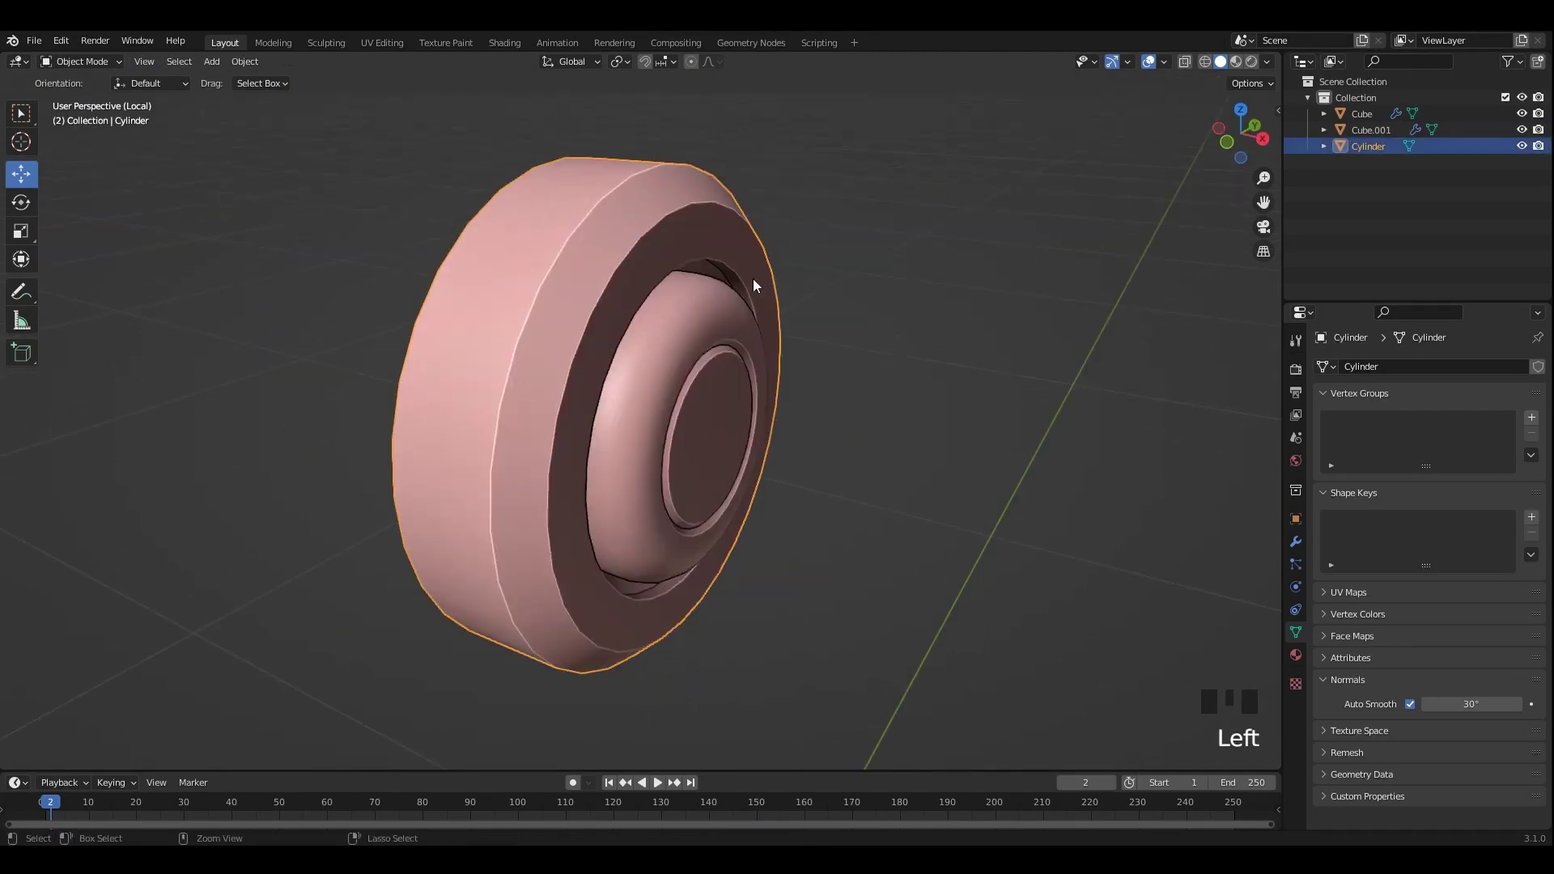
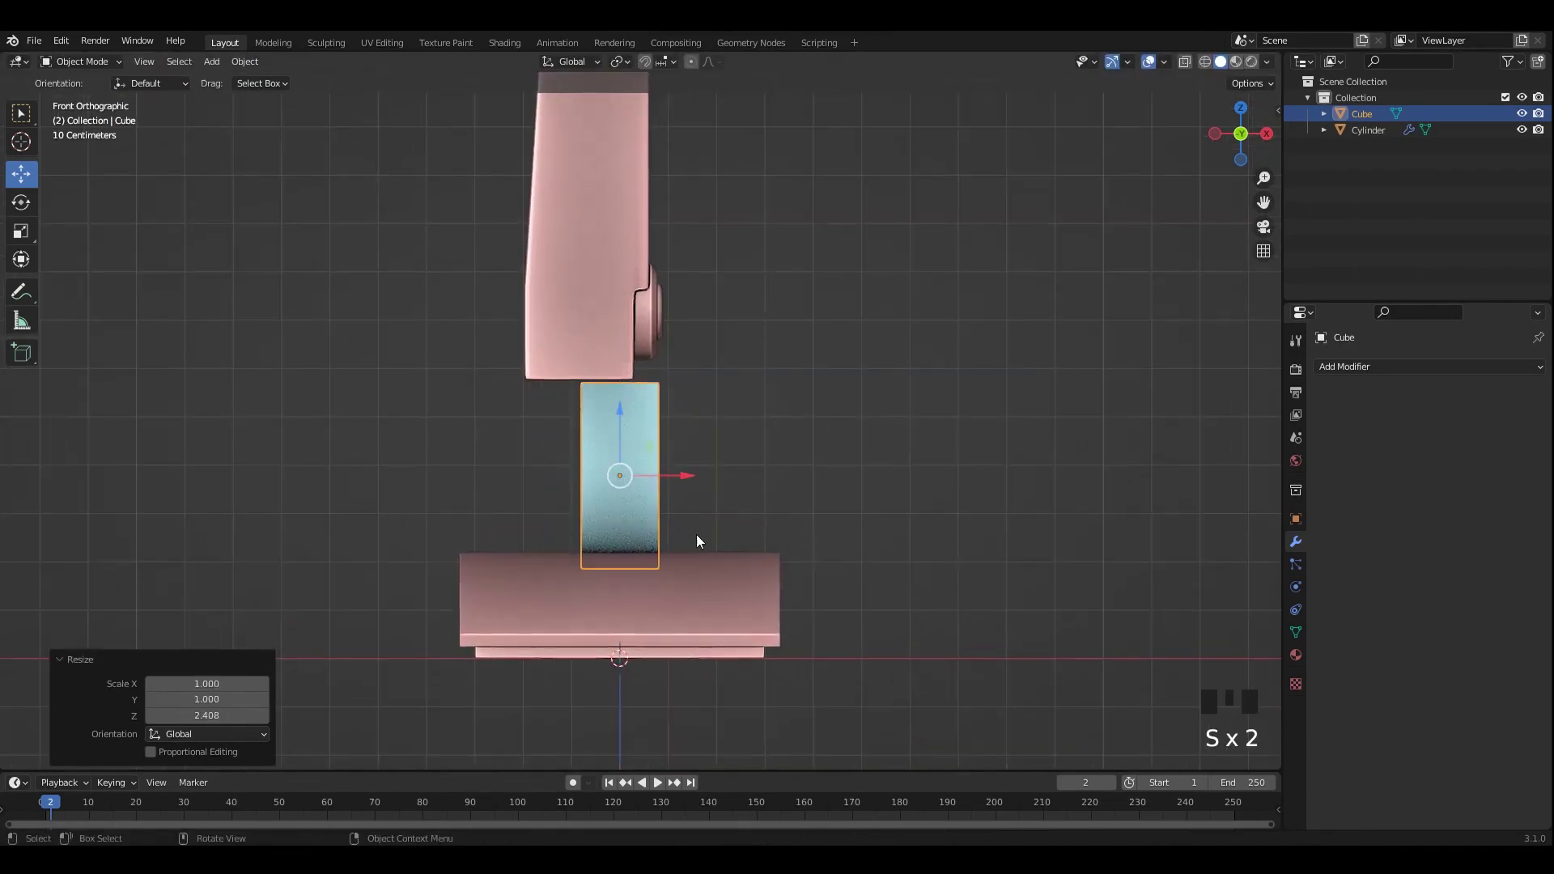
# Step: Select the neck cube and scale it (S) to fit under the monitor, checking in Right view
pyautogui.click(686, 487)
pyautogui.middleClick(810, 508)
pyautogui.middleClick(709, 507)
pyautogui.press('s')
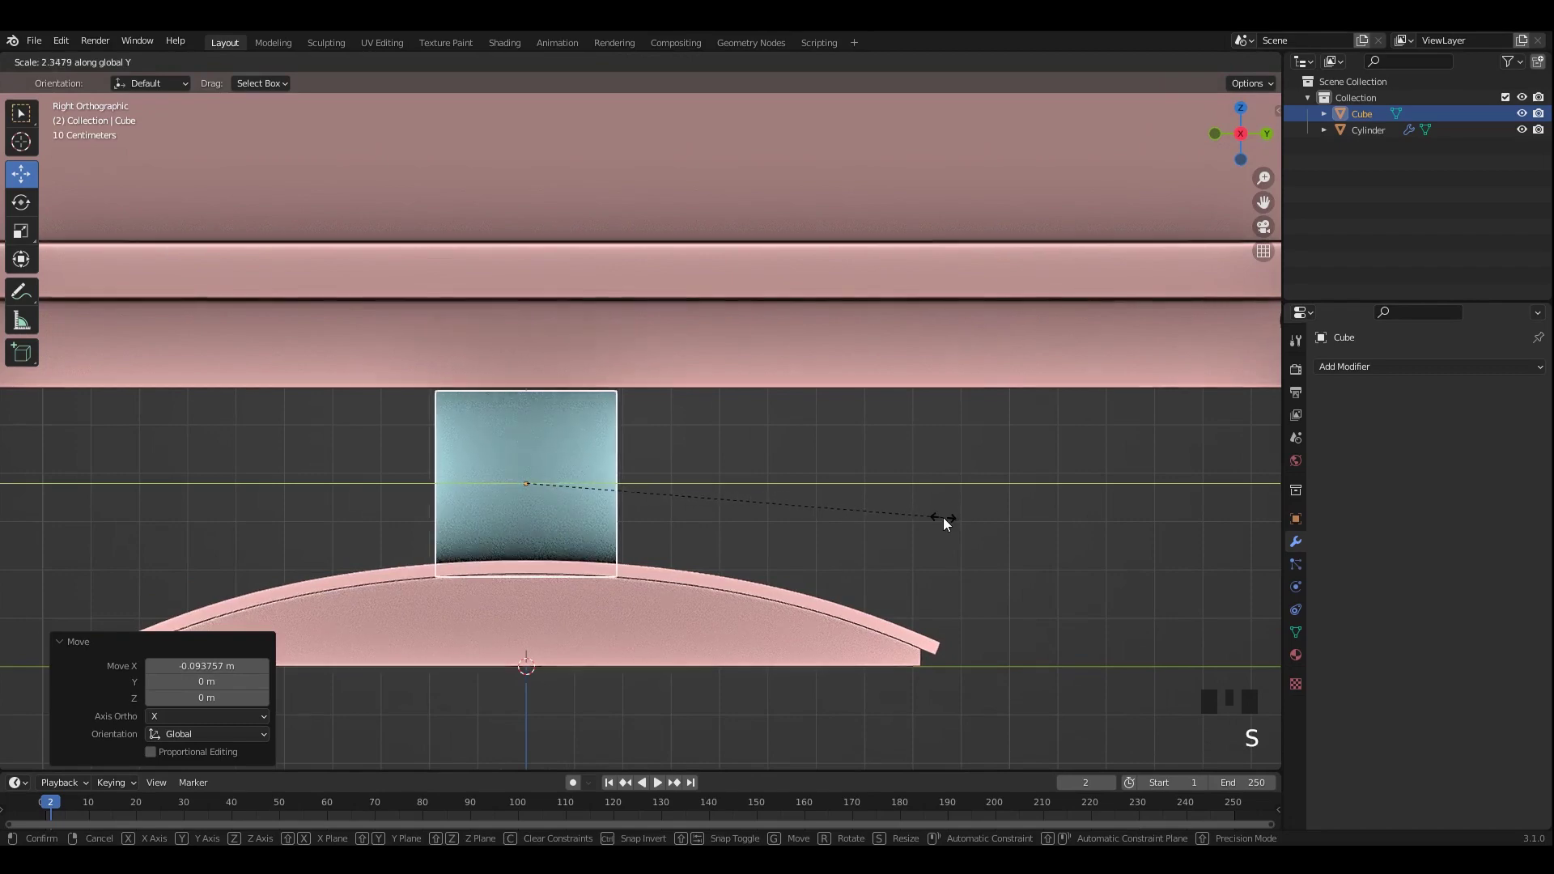
pyautogui.scroll(-3)
pyautogui.middleClick(800, 503)
pyautogui.click(592, 420)
# Step: Scale the neck along the other axis from Front view so it sits on the base, then save
pyautogui.press('s')
pyautogui.middleClick(774, 490)
pyautogui.click(879, 491)
pyautogui.scroll(-3)
pyautogui.moveTo(795, 487); pyautogui.dragTo(663, 493)
pyautogui.press('ctrl+s')
pyautogui.click(627, 485)
pyautogui.scroll(3)
# Step: Make final scale tweaks to the neck block and start editing its mesh
pyautogui.press('s')
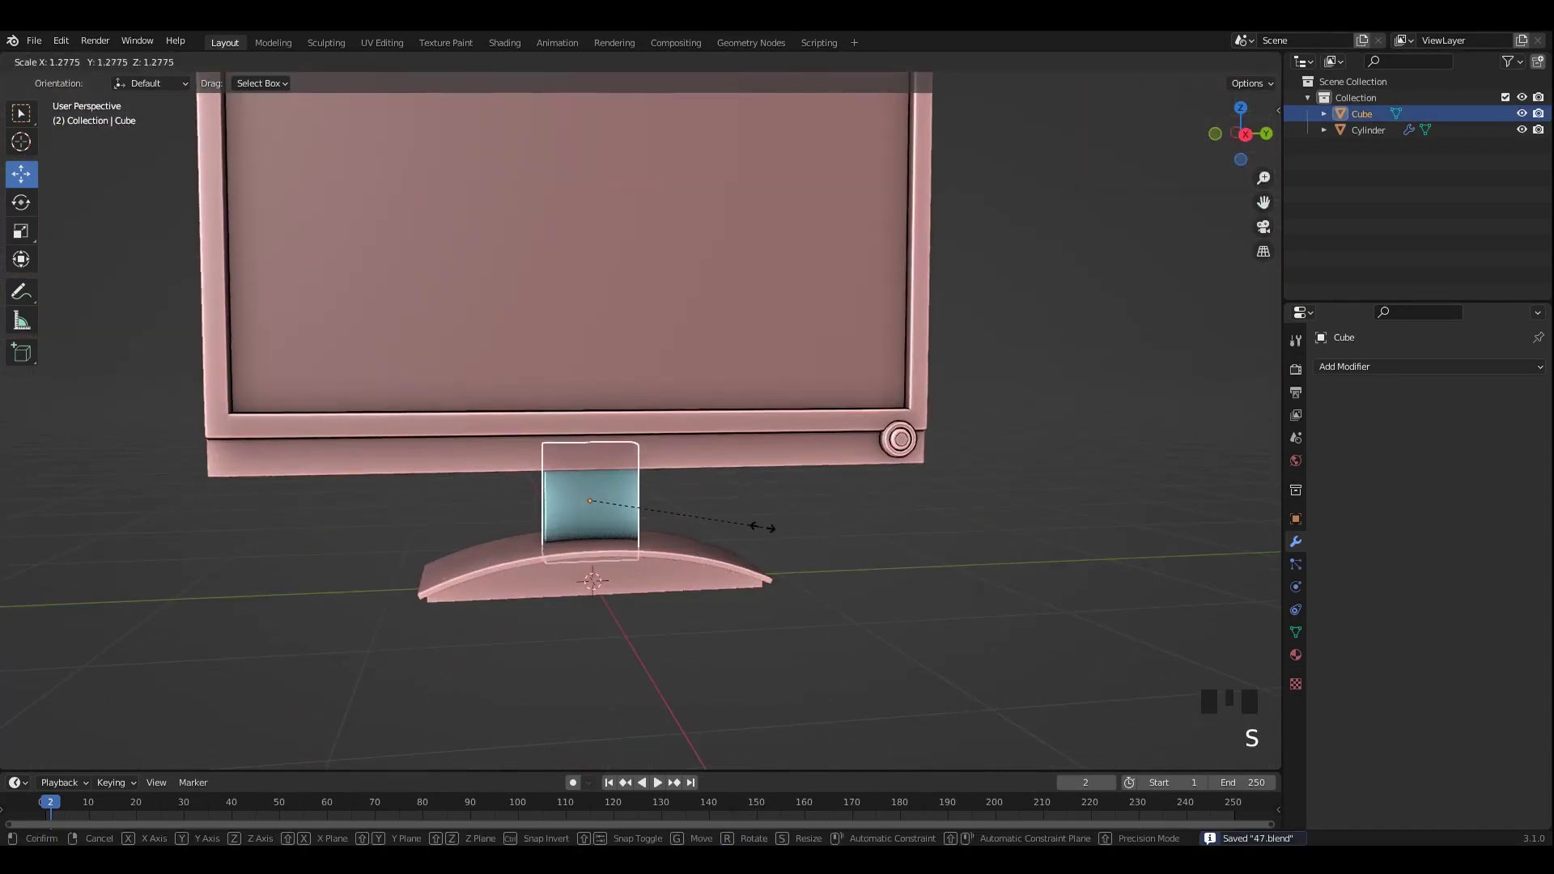
pyautogui.middleClick(710, 531)
pyautogui.press('s')
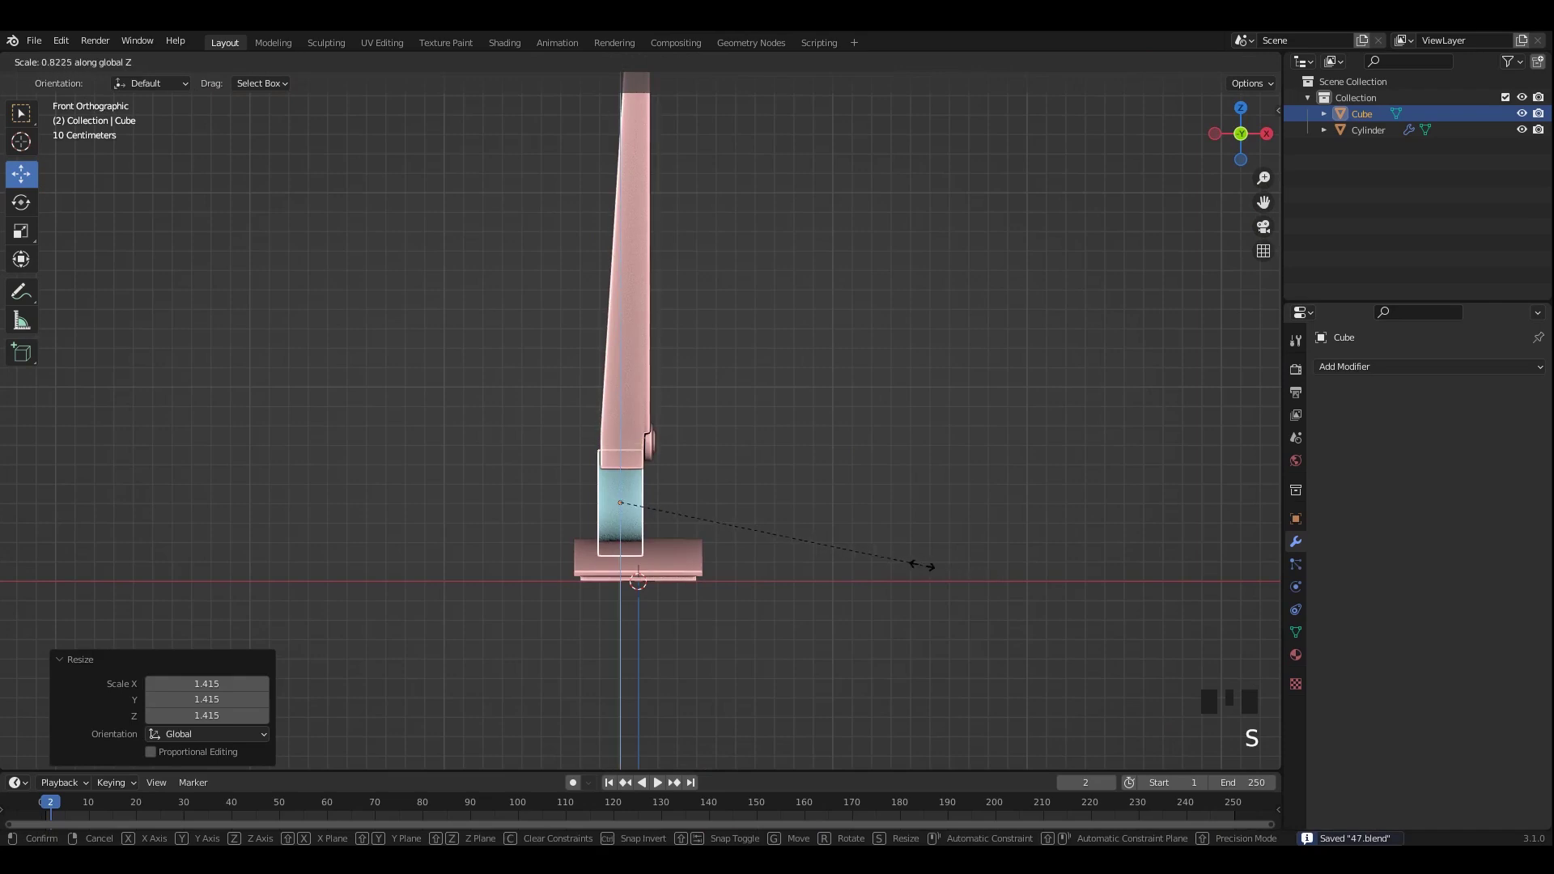
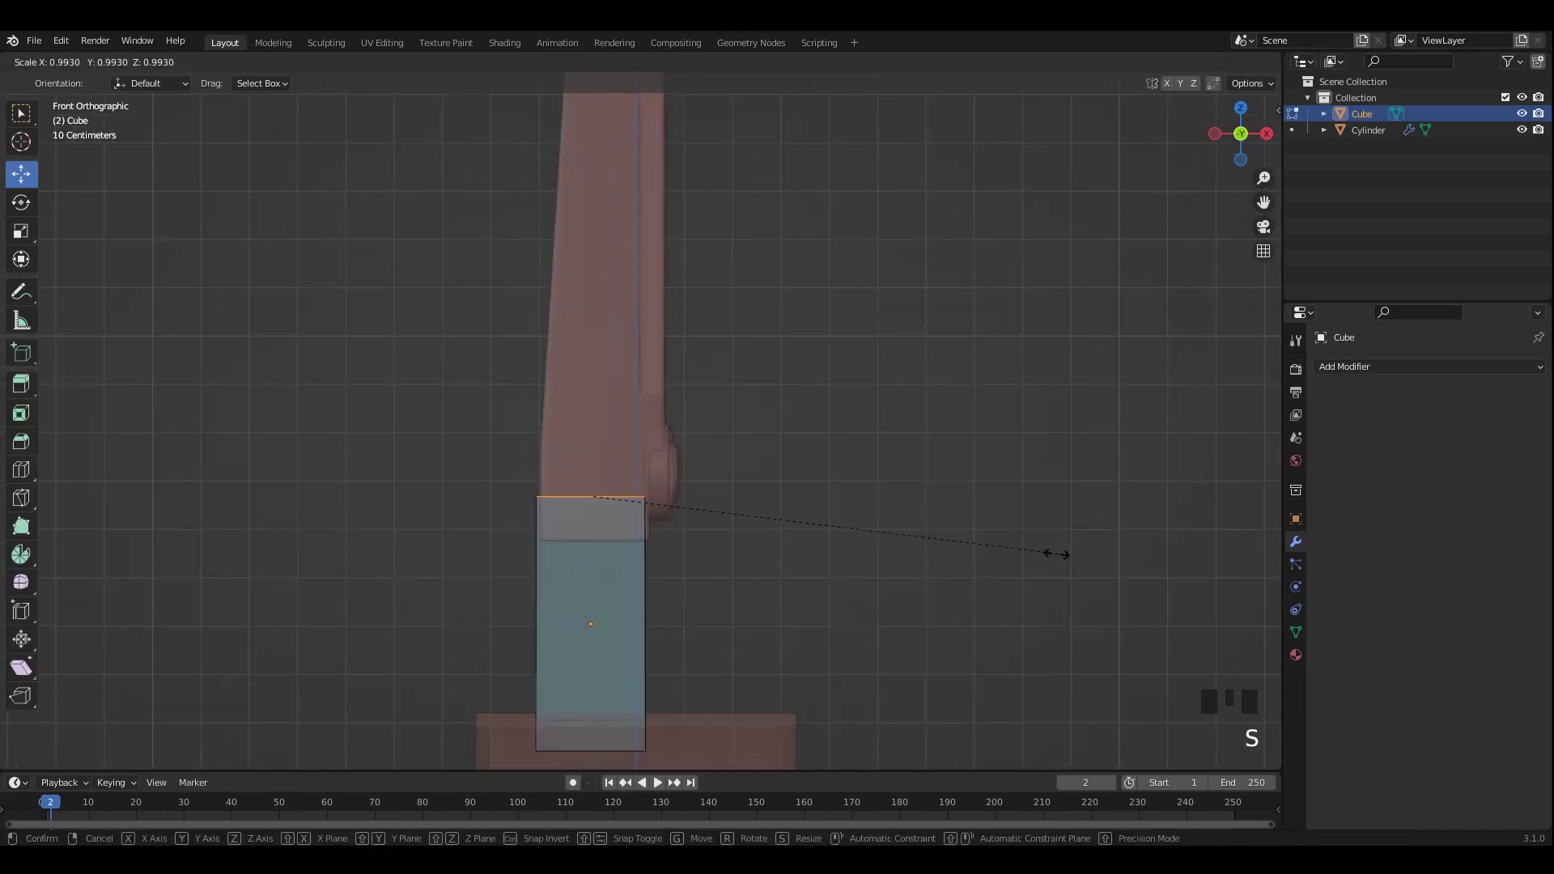
pyautogui.press('s')
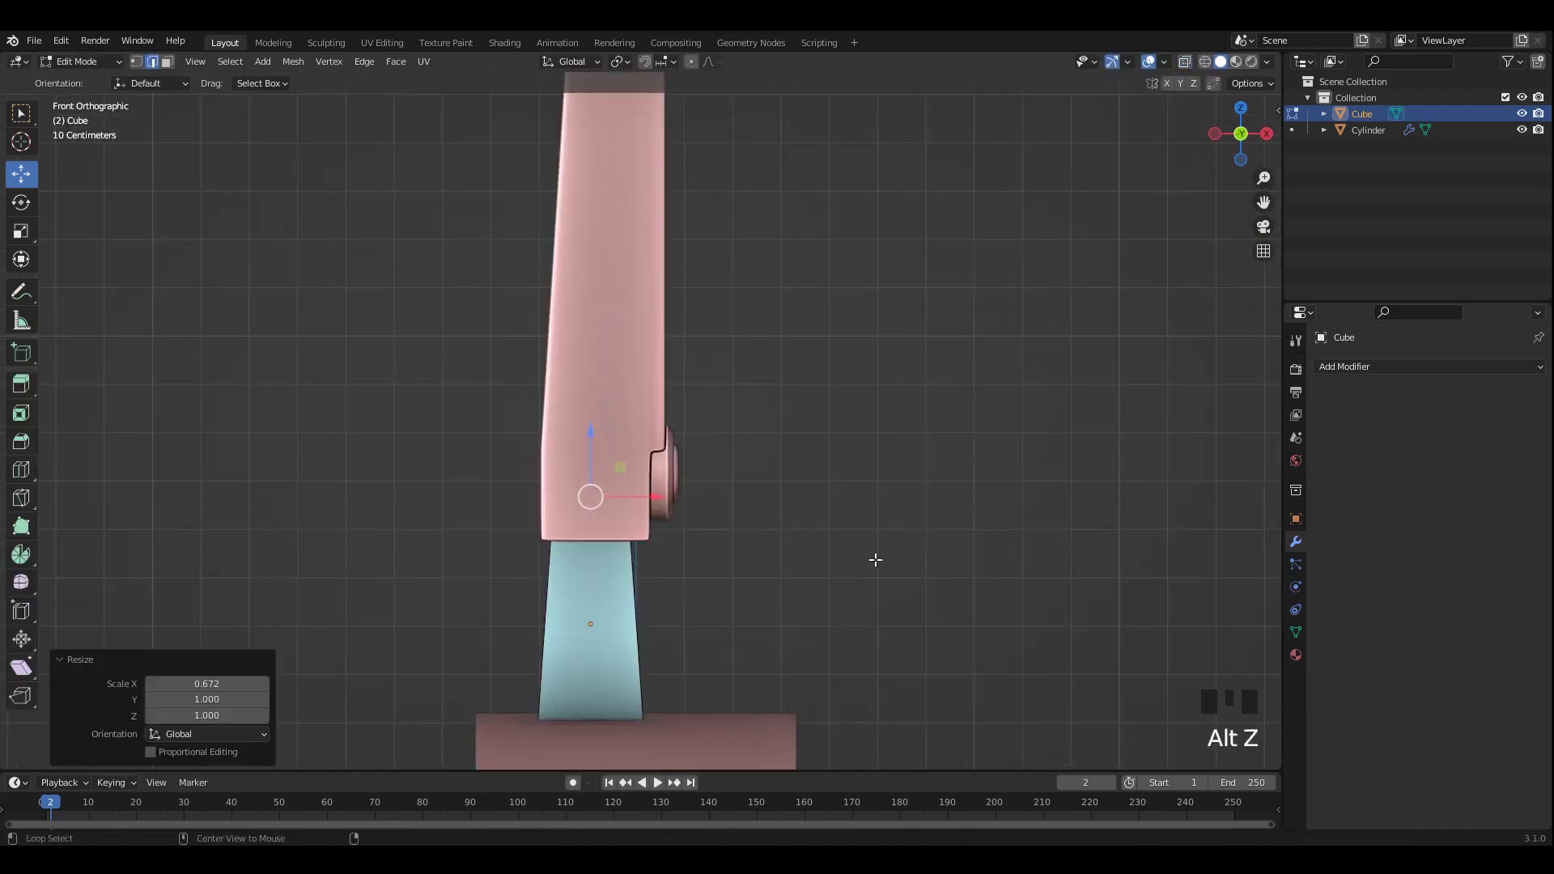
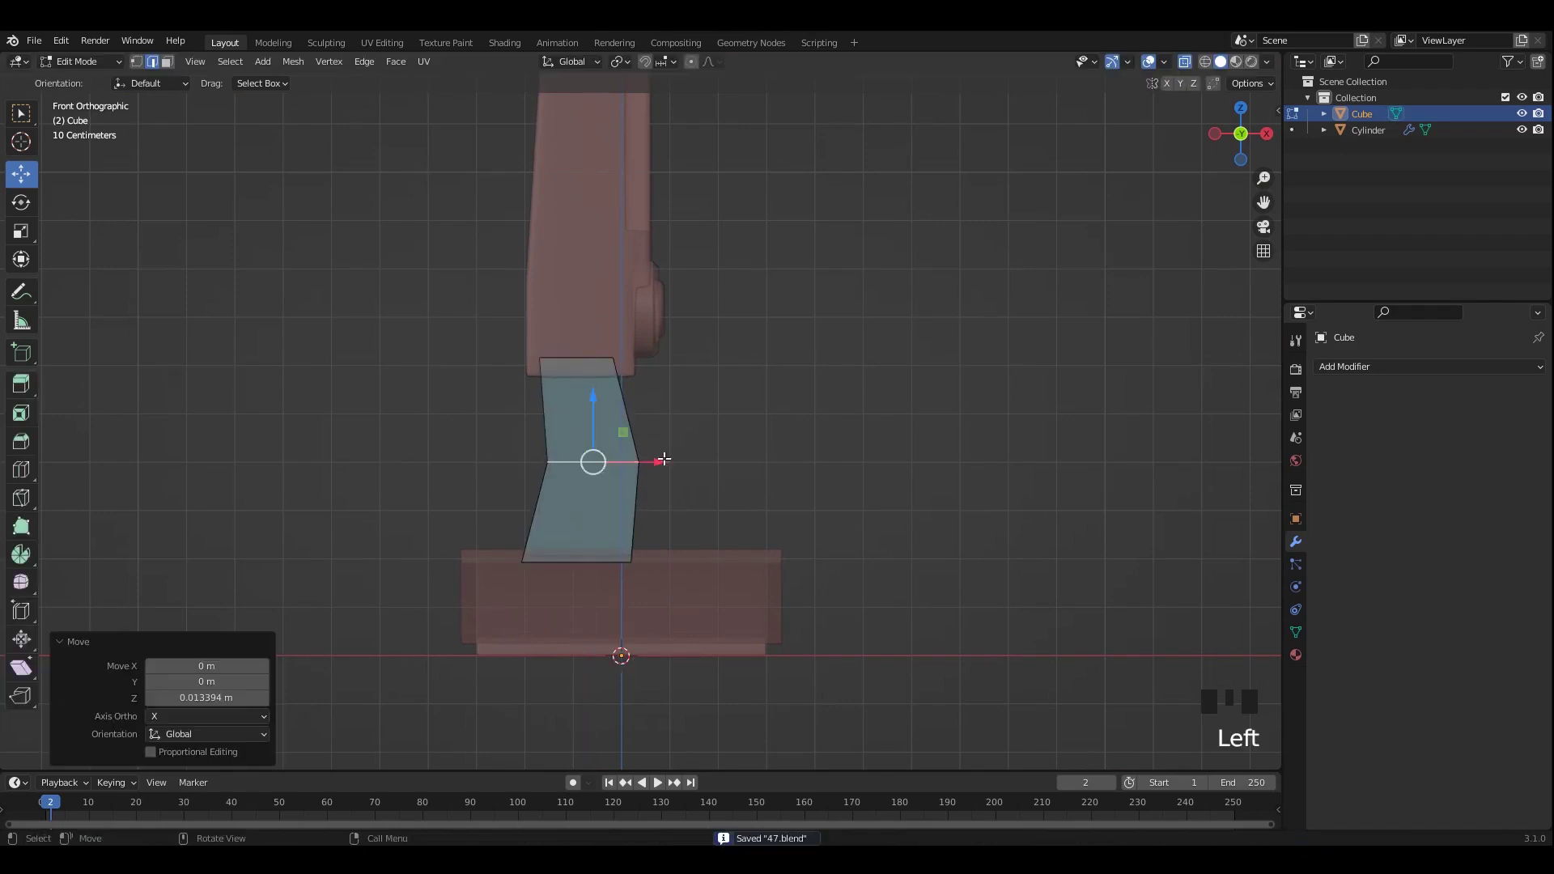
# Step: Bevel the neck's bent side faces (Ctrl+B) into smooth curved segments
pyautogui.press('ctrl+b')
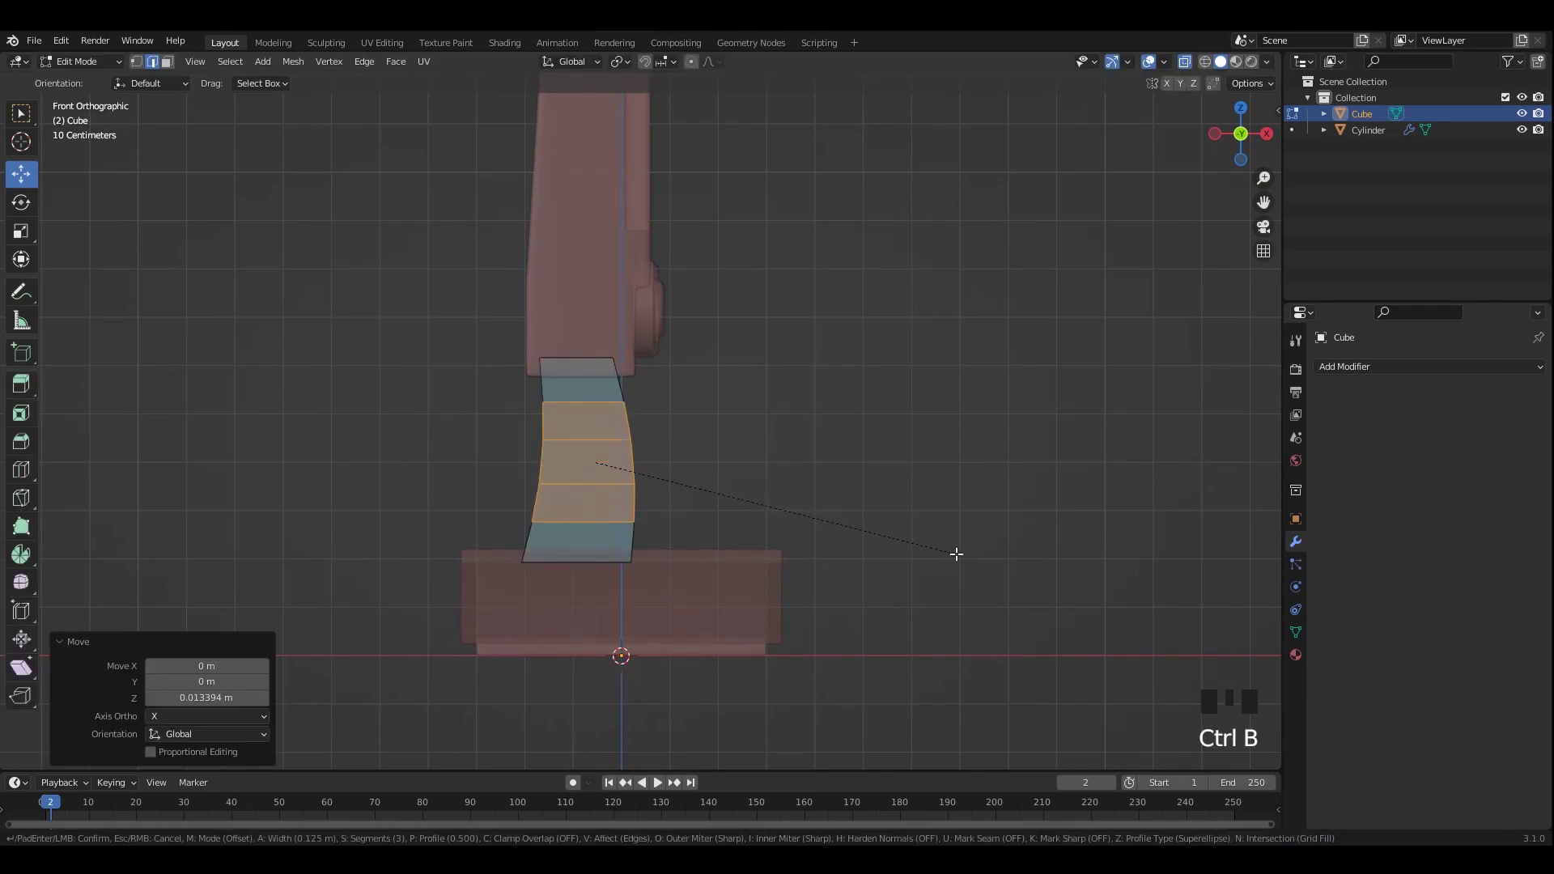
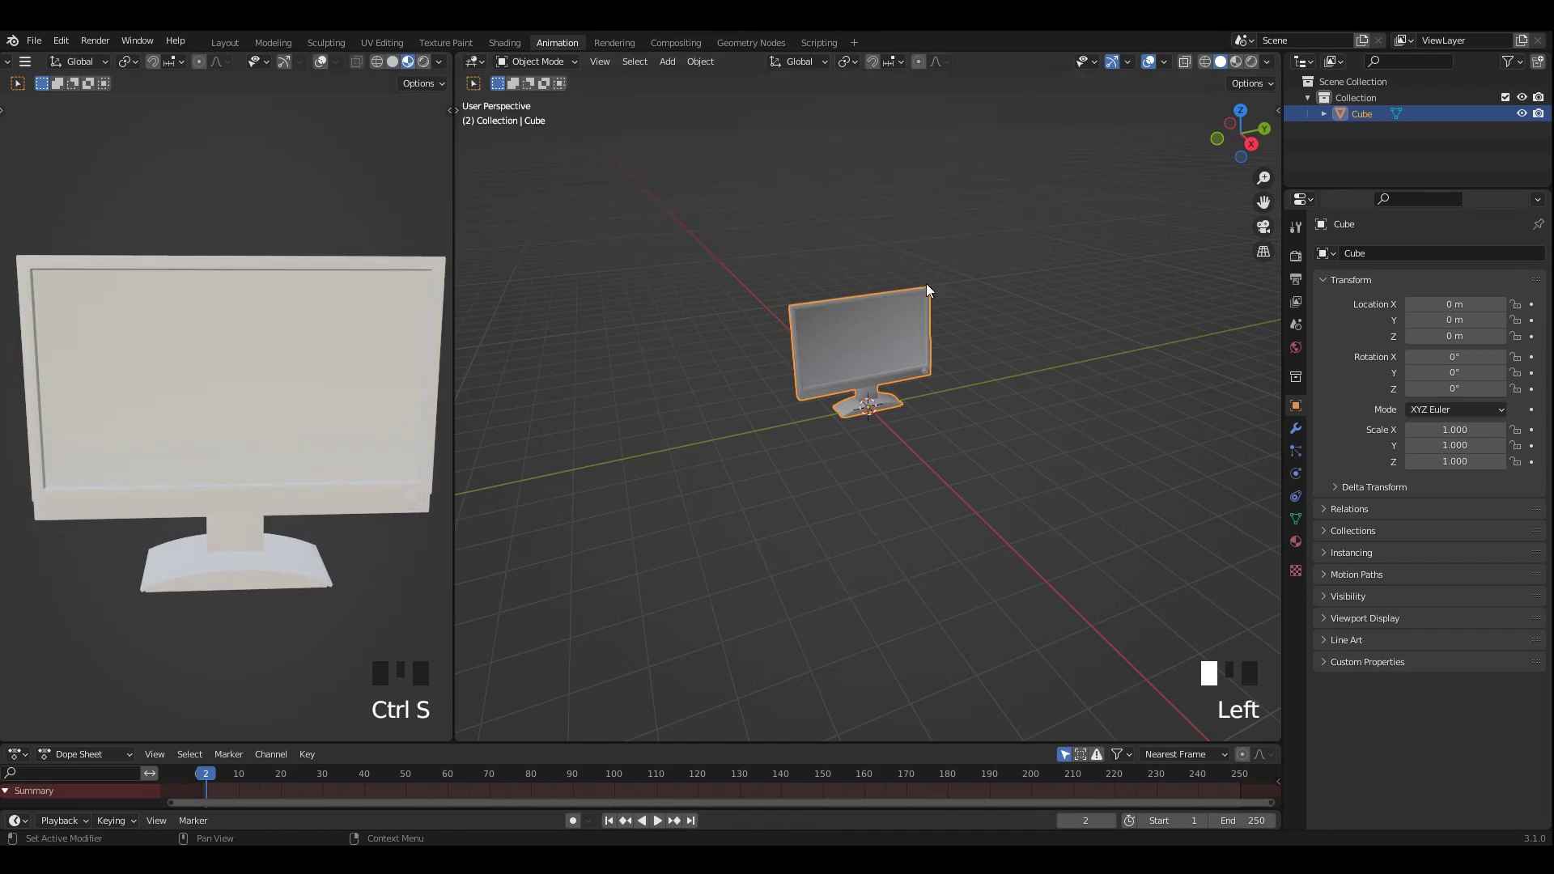
# Step: Pan across the Shader Editor to frame the monitor's material nodes beside the rendered preview
pyautogui.moveTo(906, 351); pyautogui.dragTo(282, 345)
pyautogui.moveTo(282, 344); pyautogui.dragTo(1343, 385)
pyautogui.moveTo(1344, 384); pyautogui.dragTo(482, 208)
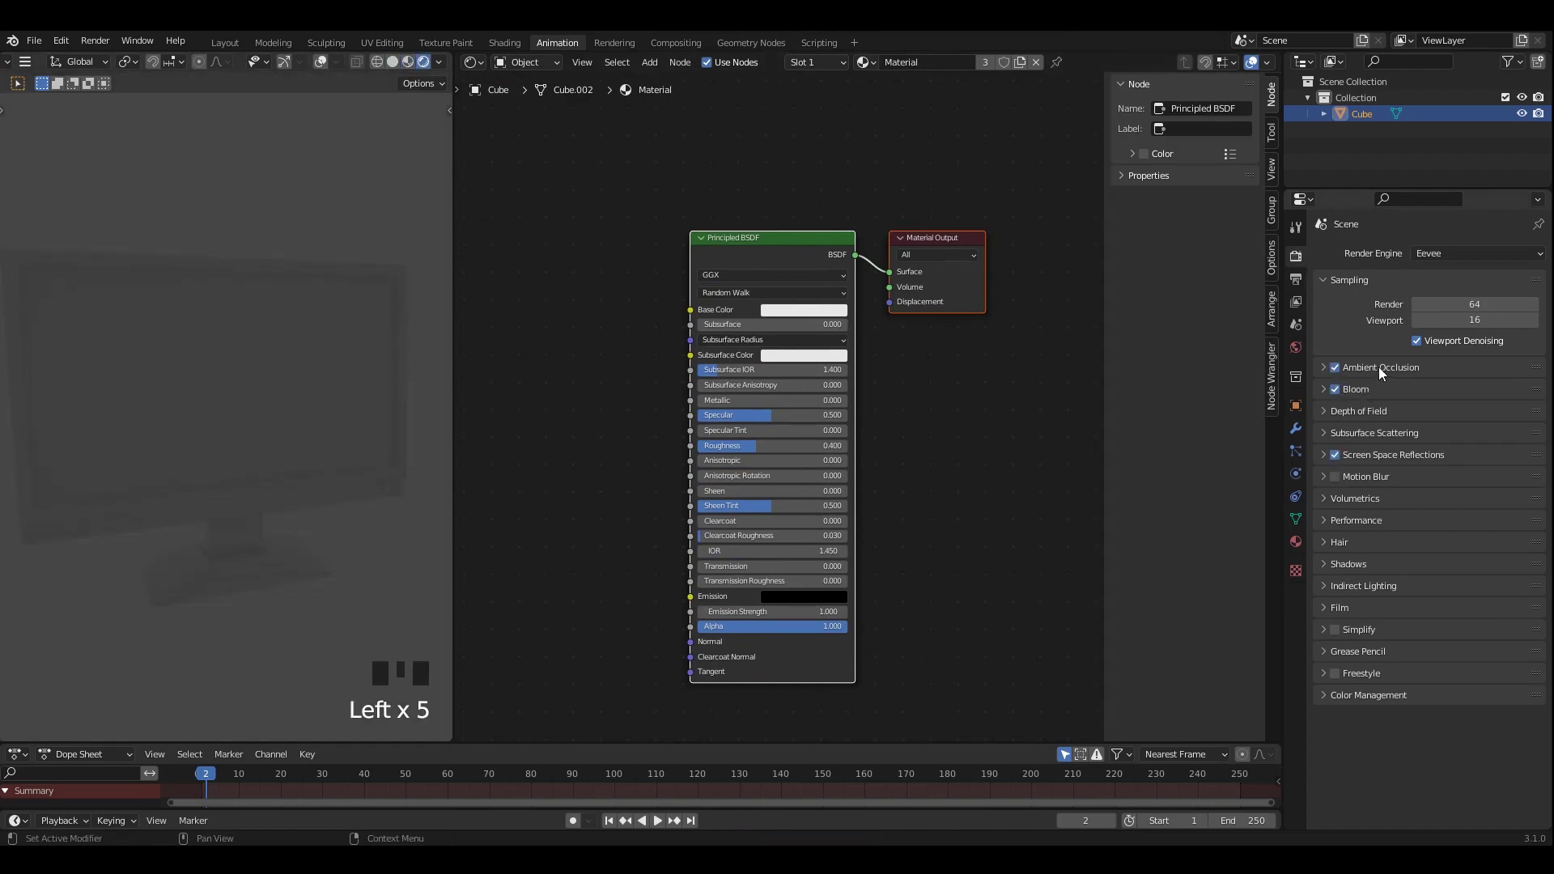
# Step: Raise the World light strength to 9.4 for the Cycles render and save the file
pyautogui.moveTo(530, 159); pyautogui.dragTo(329, 226)
pyautogui.scroll(-3)
pyautogui.middleClick(343, 262)
pyautogui.scroll(3)
pyautogui.press('ctrl+s')
pyautogui.moveTo(428, 70); pyautogui.dragTo(306, 319)
pyautogui.middleClick(306, 319)
pyautogui.scroll(3)
pyautogui.press('ctrl+s')
pyautogui.moveTo(1316, 361); pyautogui.dragTo(262, 388)
pyautogui.scroll(-3)
pyautogui.middleClick(261, 382)
pyautogui.press('ctrl+s')
# Step: Add a mesh plane under the monitor and scale it up into a large floor
pyautogui.press('shift+a')
pyautogui.scroll(-3)
pyautogui.middleClick(308, 519)
pyautogui.press('s')
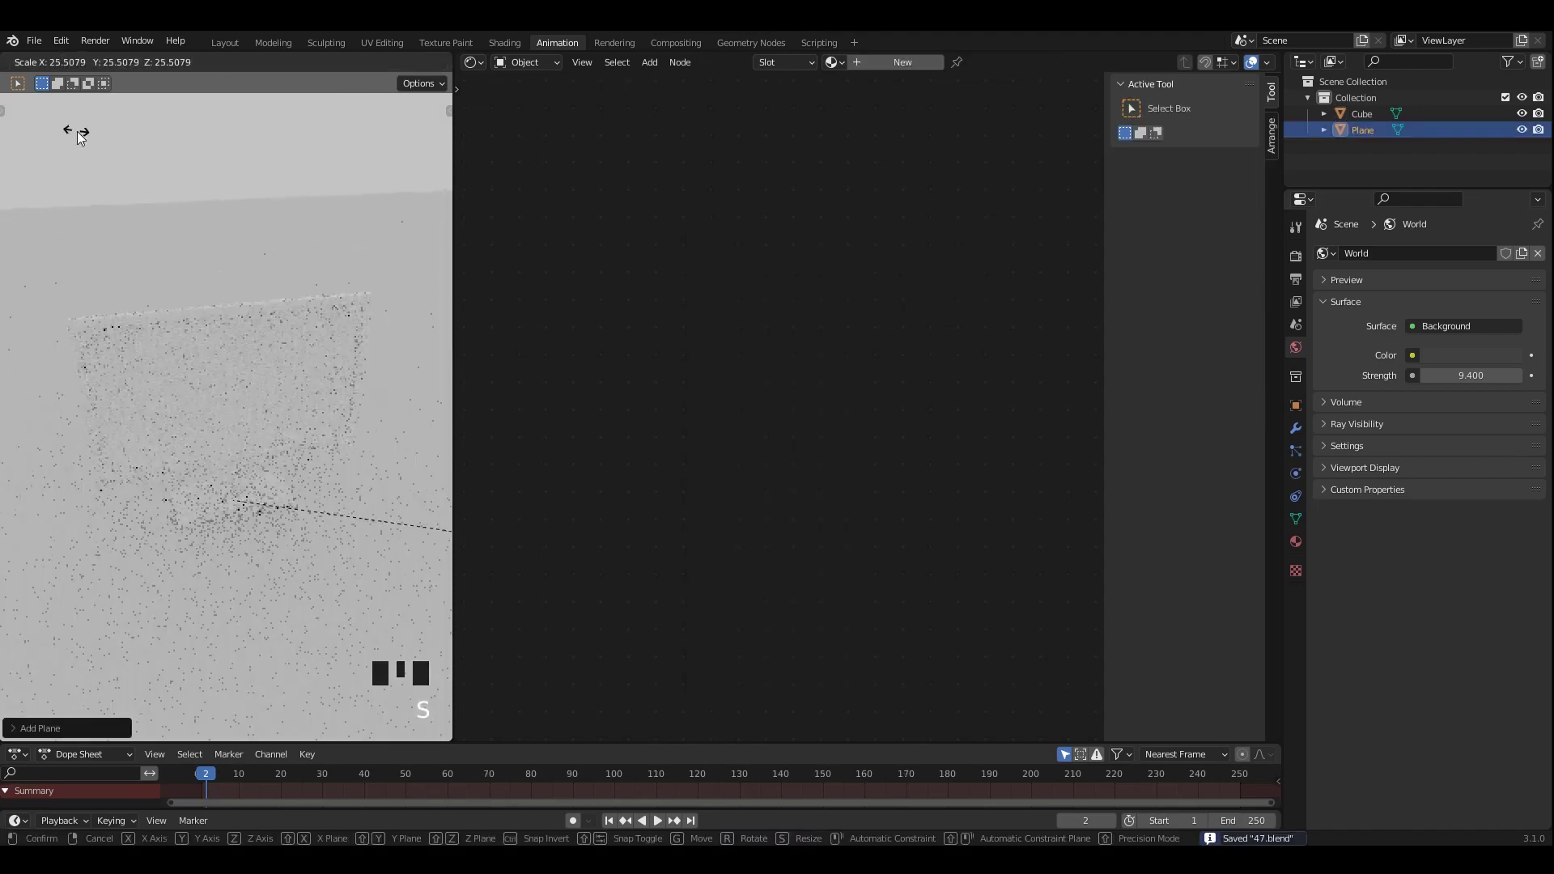
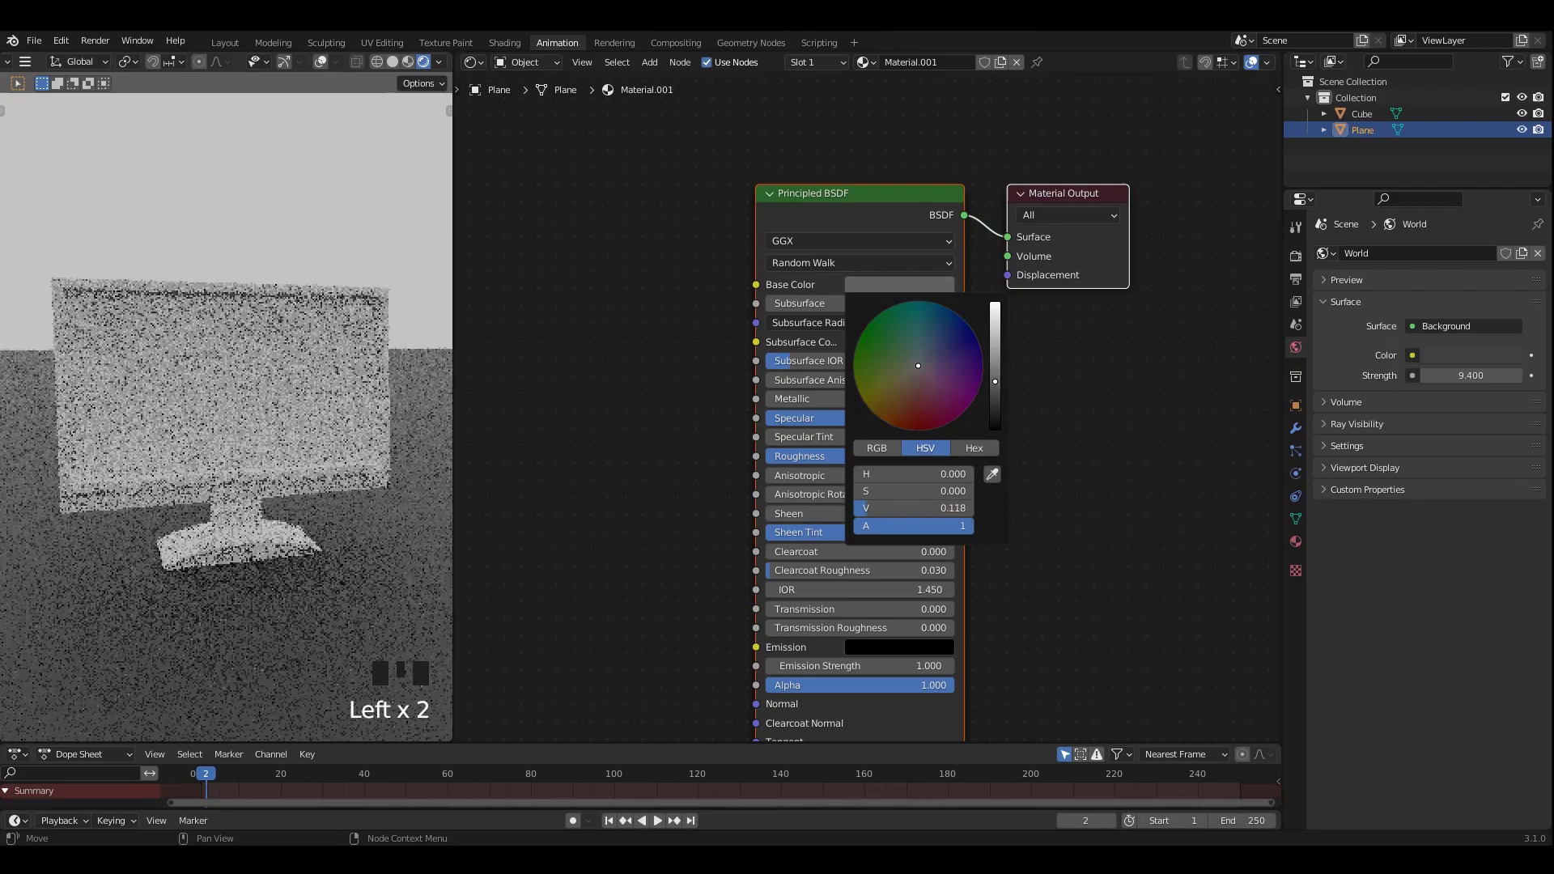
# Step: Darken the floor material's Base Color and cut Cycles render samples to 64
pyautogui.click(353, 219)
pyautogui.click(1301, 276)
pyautogui.moveTo(1352, 441); pyautogui.dragTo(153, 297)
pyautogui.scroll(-3)
pyautogui.moveTo(214, 299); pyautogui.dragTo(188, 354)
pyautogui.press('shift+a')
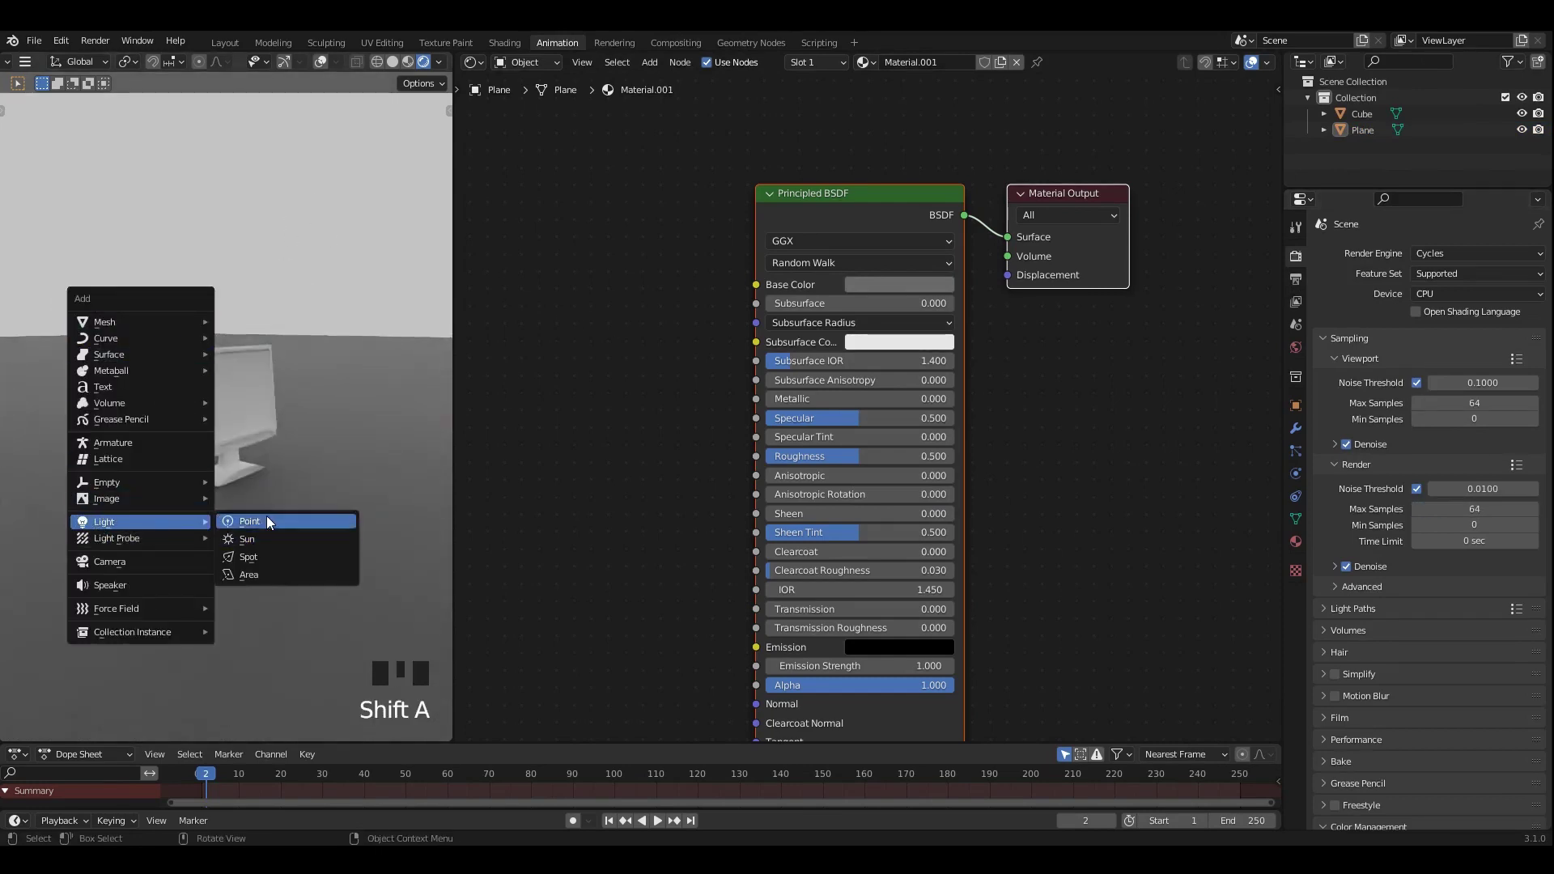
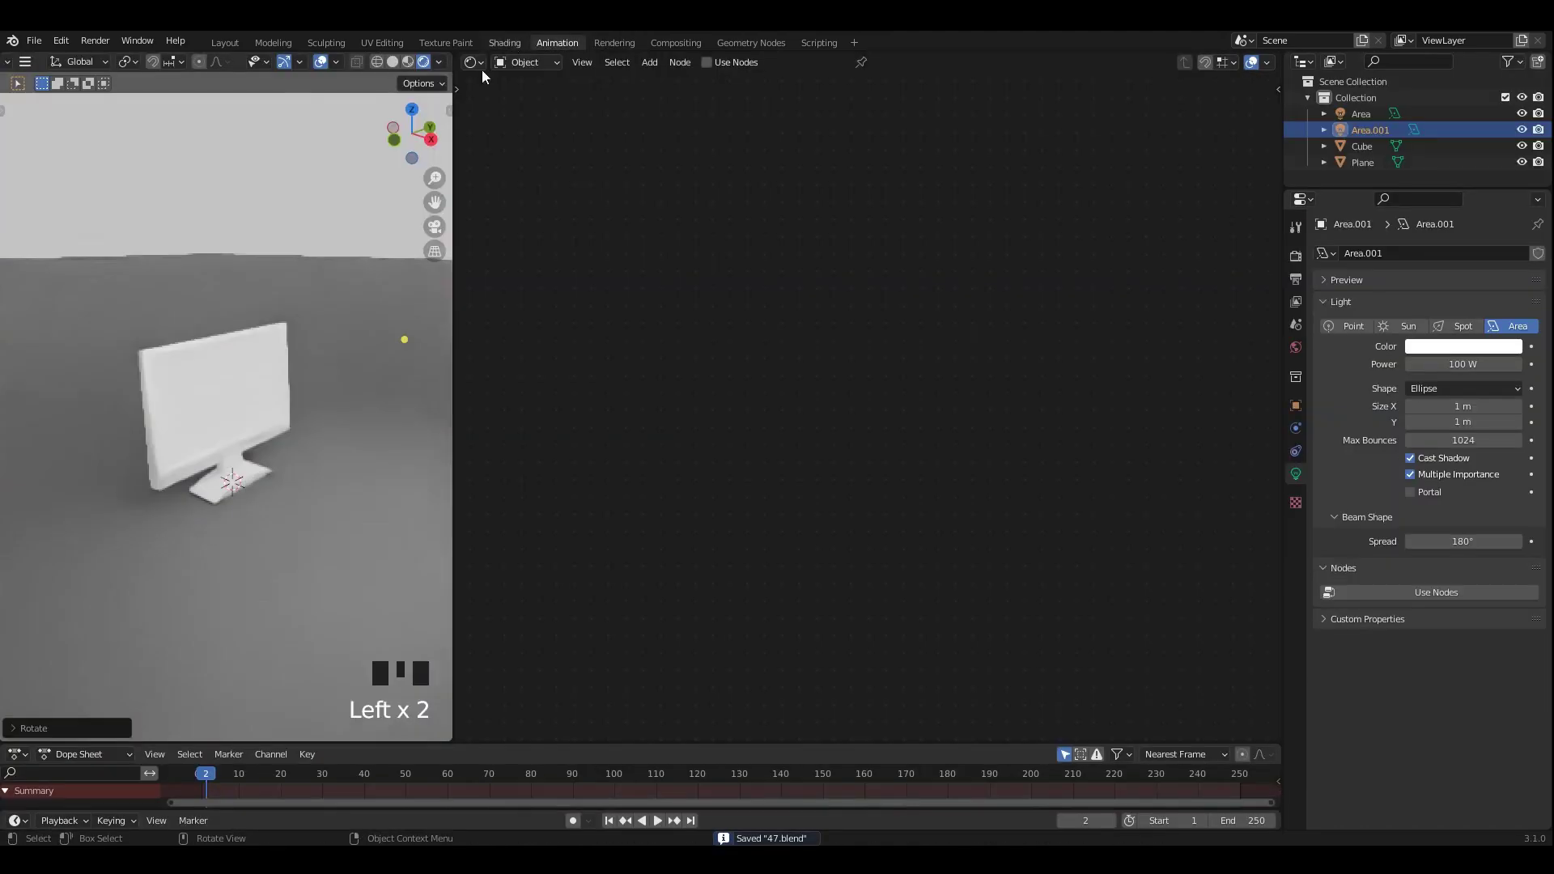
# Step: Save the file and select the monitor Cube to edit its material
pyautogui.scroll(3)
pyautogui.moveTo(244, 397); pyautogui.dragTo(270, 406)
pyautogui.scroll(3)
pyautogui.press('ctrl+s')
pyautogui.press('ctrl+s')
pyautogui.moveTo(269, 416); pyautogui.dragTo(312, 336)
pyautogui.click(313, 336)
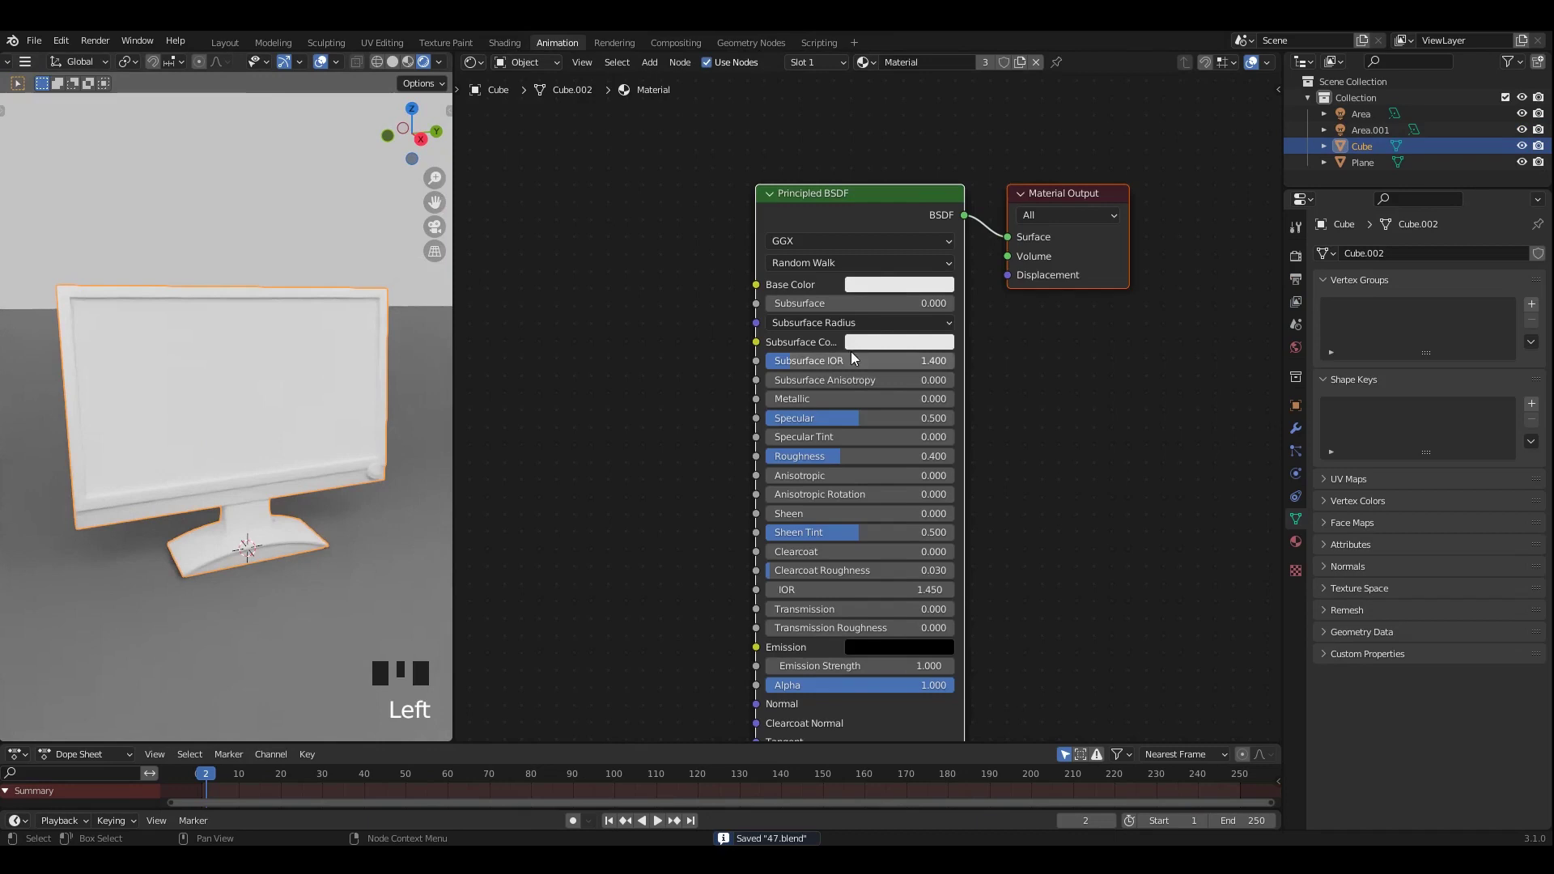
# Step: Add Ambient Occlusion, Geometry and a ColorRamp node, then duplicate the ColorRamp
pyautogui.middleClick(755, 332)
pyautogui.press('shift+a')
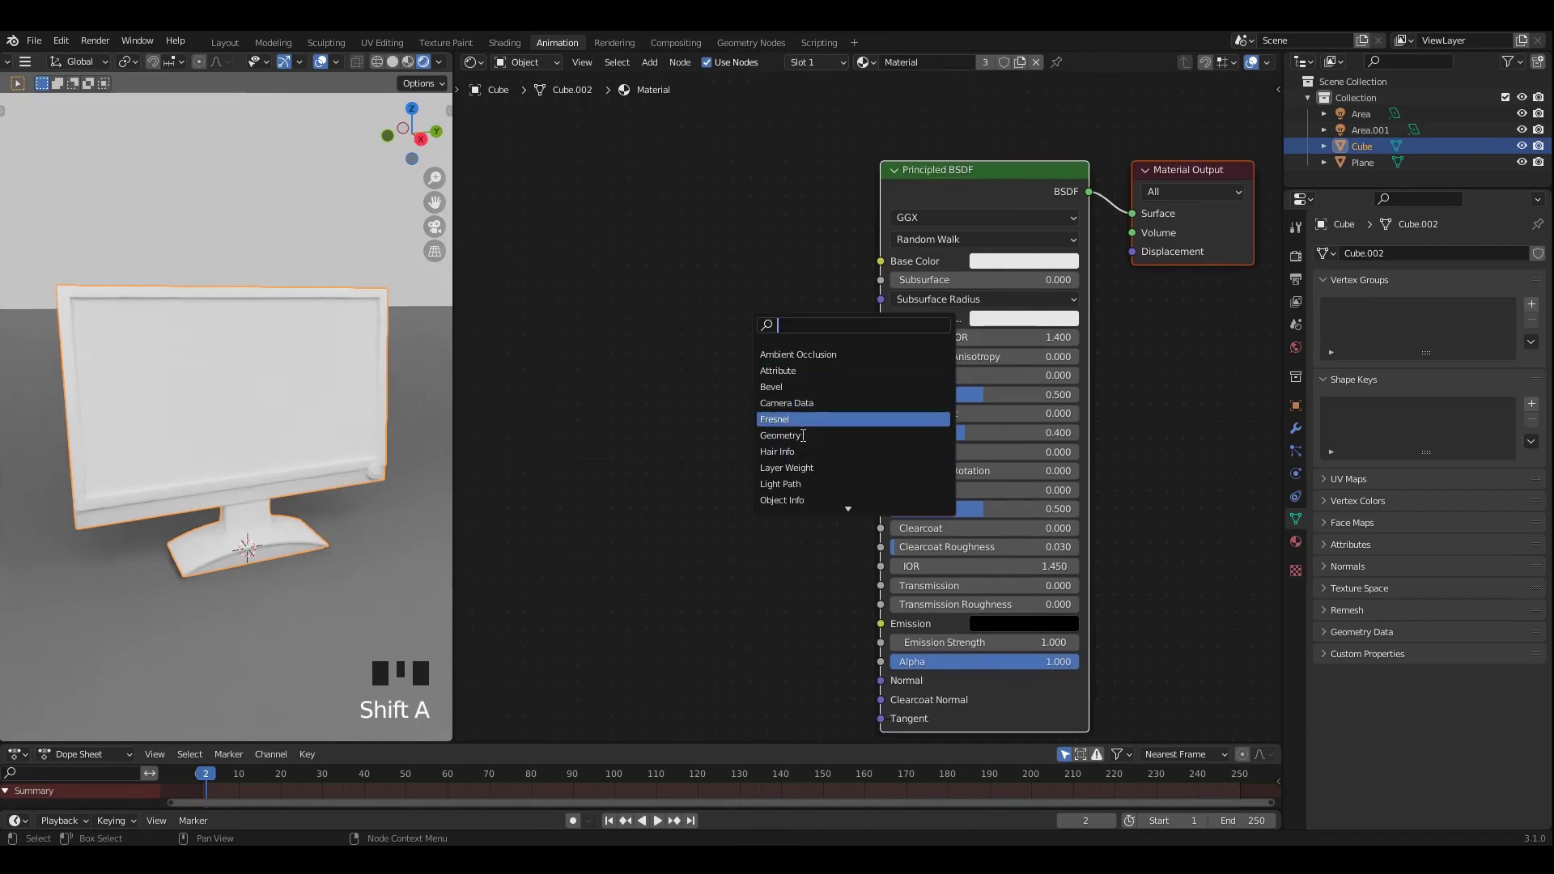
pyautogui.middleClick(853, 441)
pyautogui.press('shift+a')
pyautogui.press('shift+a')
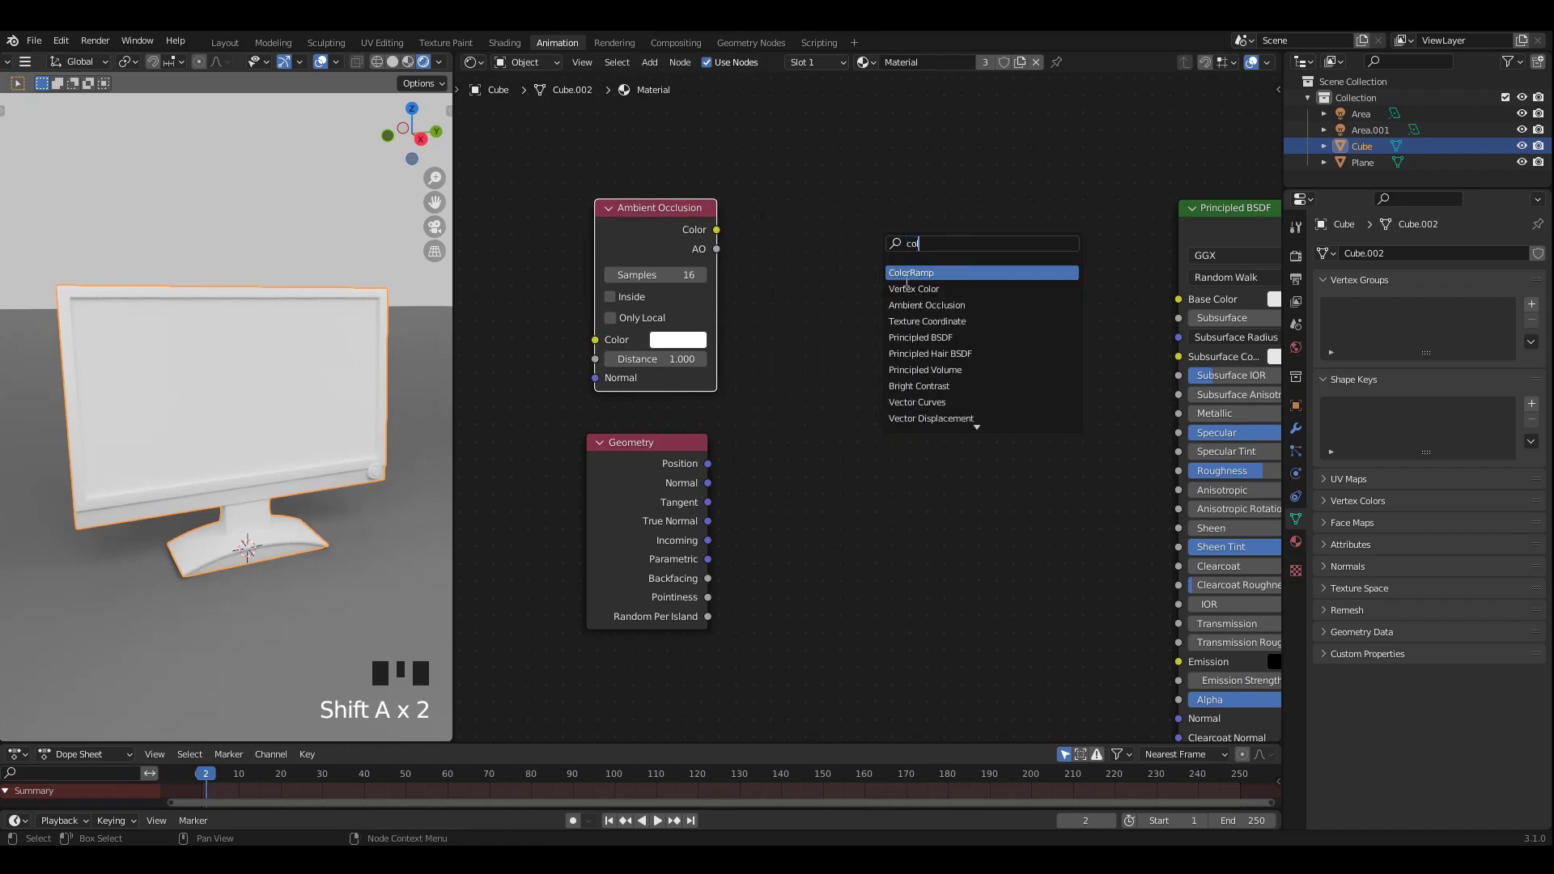
pyautogui.click(874, 457)
pyautogui.press('shift+d')
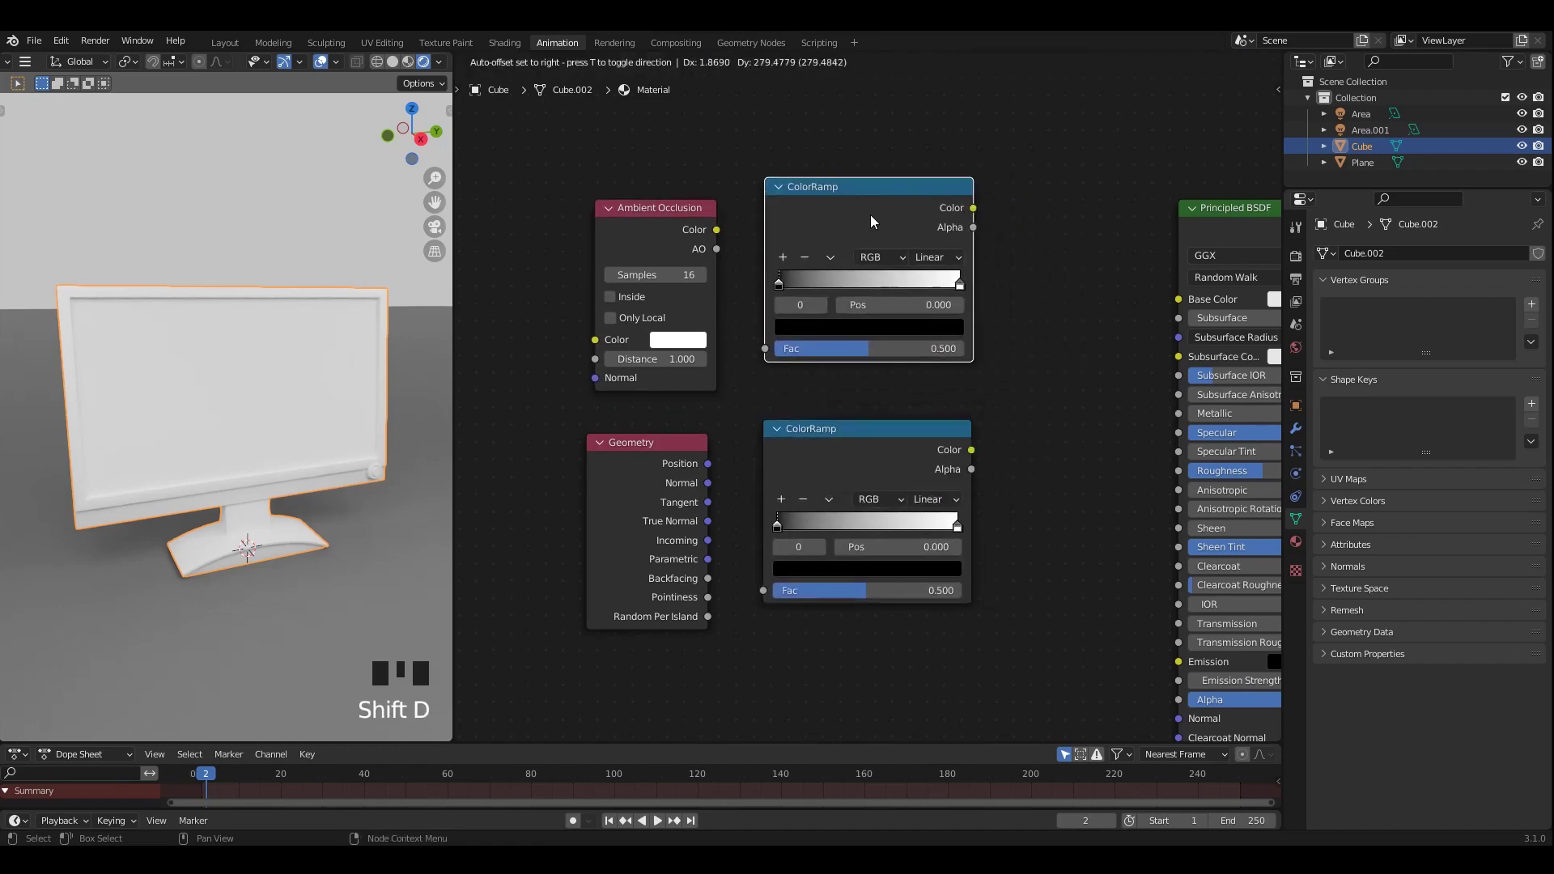
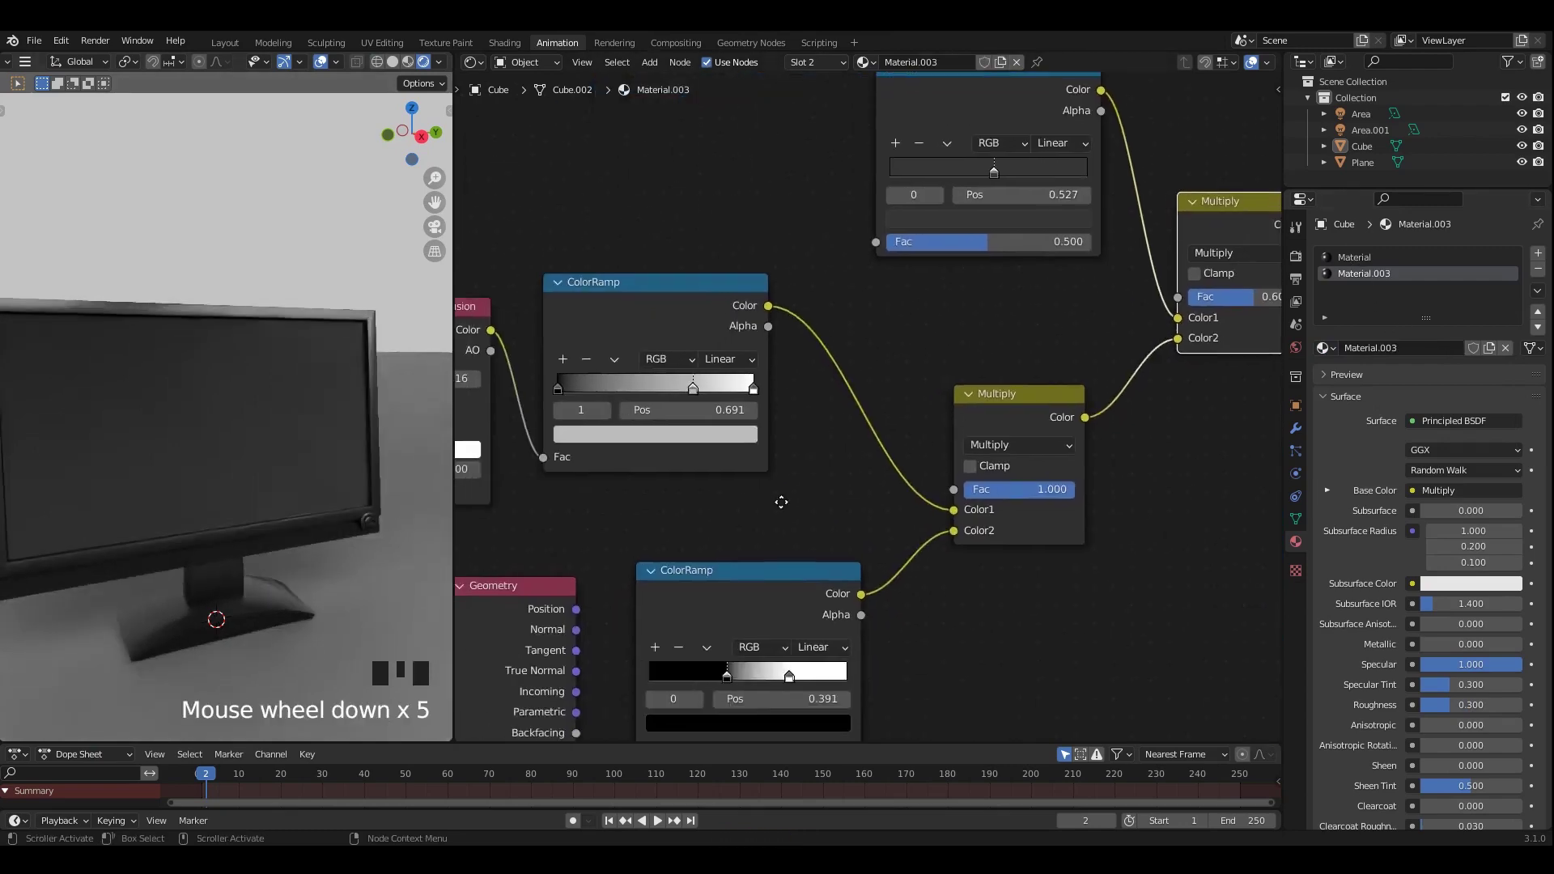
# Step: Lighten a ColorRamp stop of Material.003 to mid-grey, brightening the monitor screen
pyautogui.scroll(3)
pyautogui.scroll(3)
pyautogui.click(1053, 510)
pyautogui.middleClick(903, 546)
pyautogui.click(910, 261)
pyautogui.click(880, 547)
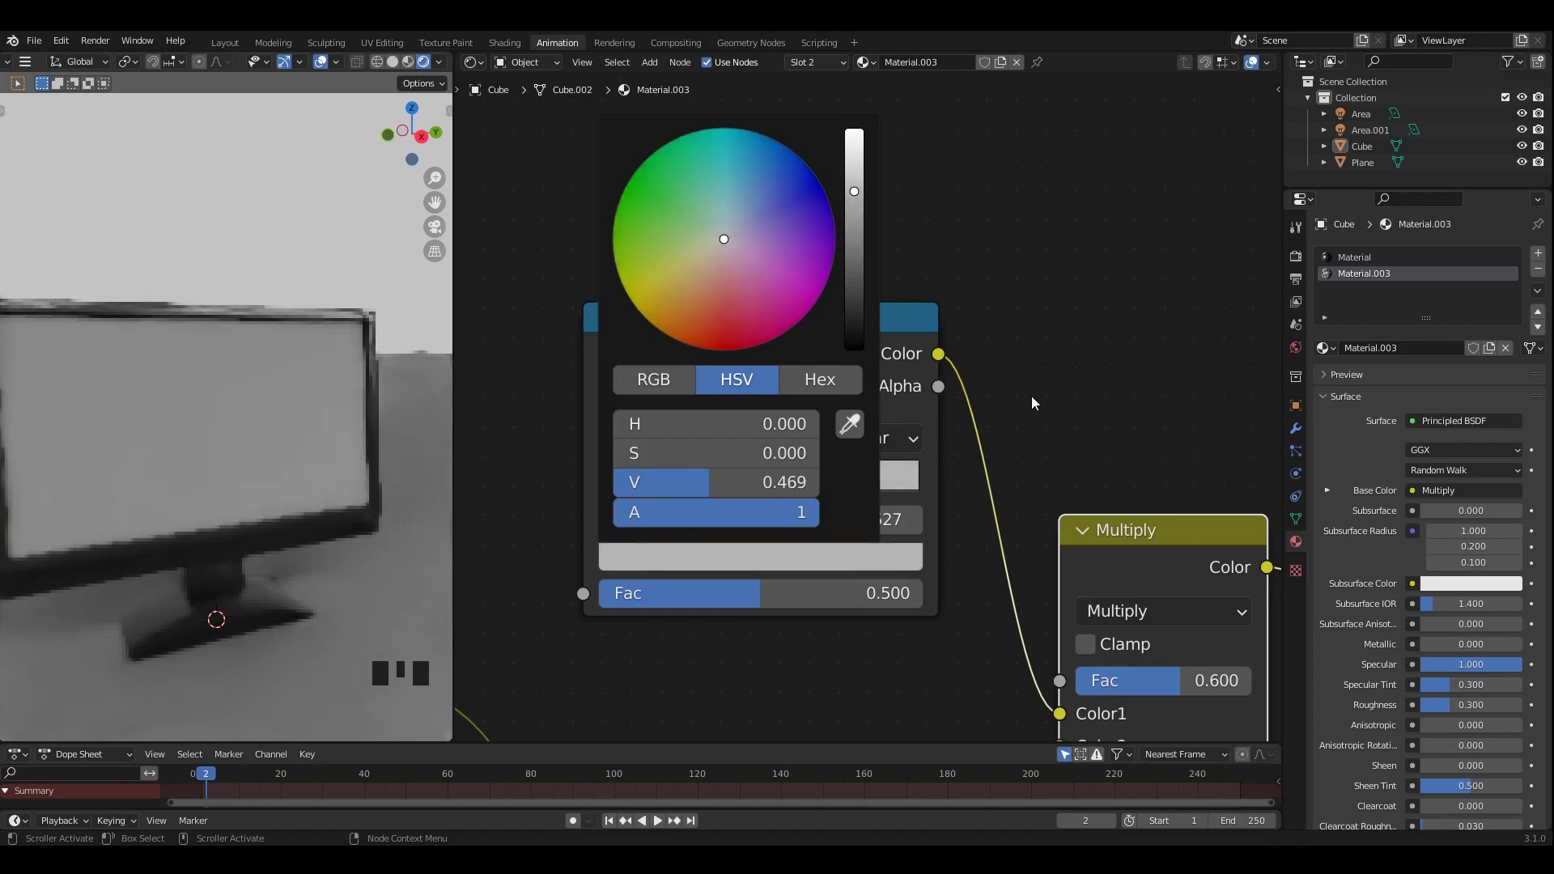
pyautogui.scroll(-3)
pyautogui.middleClick(773, 297)
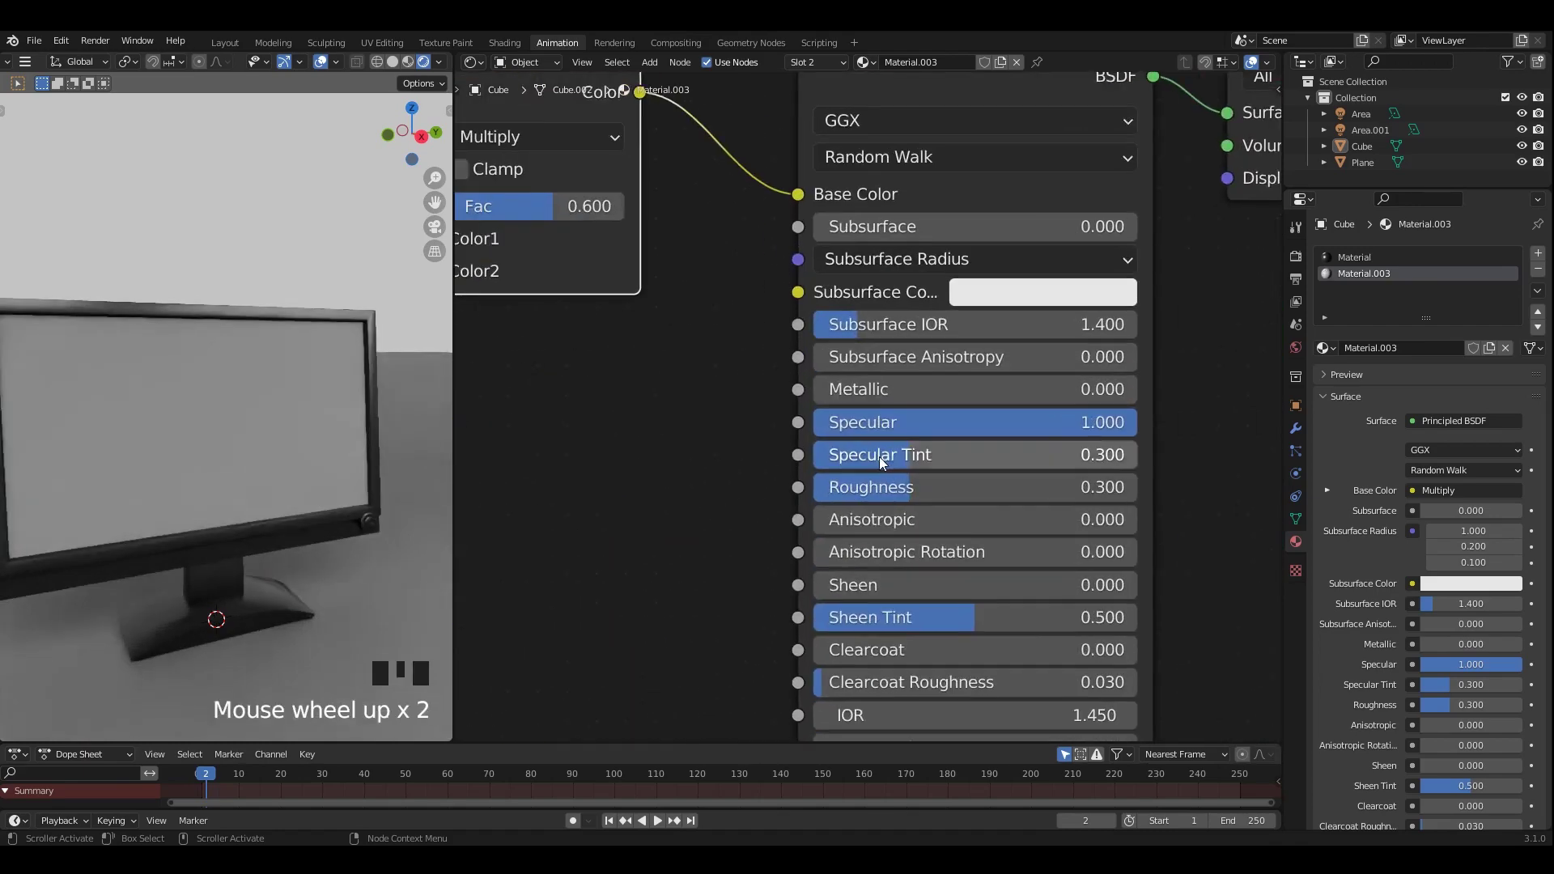
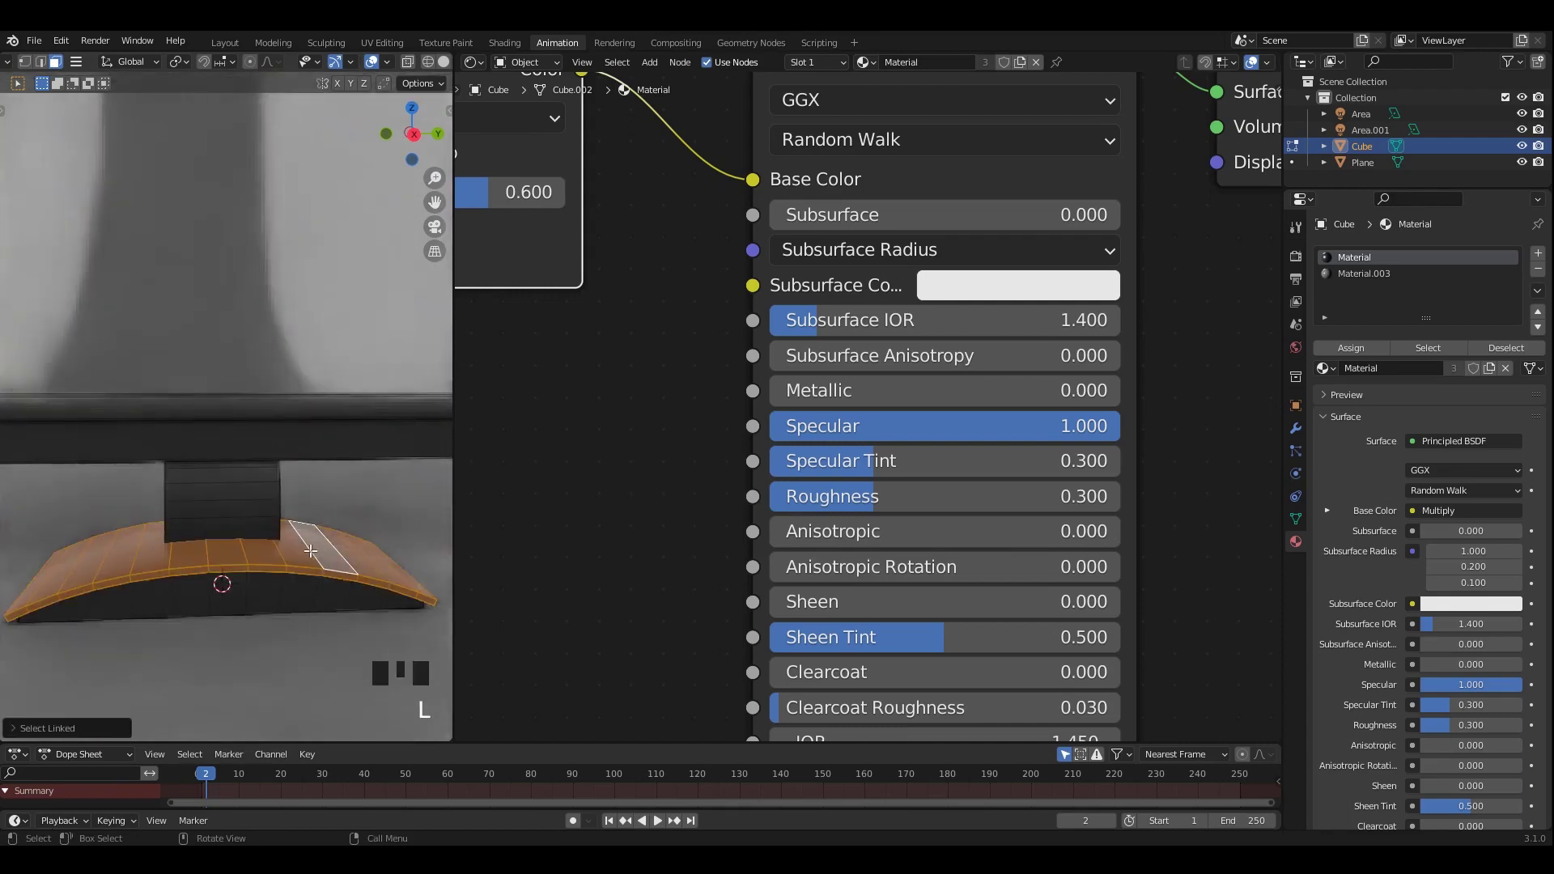
# Step: Give the stand base Material.005 a near-white ramp stop and Metallic 0.727, and save
pyautogui.moveTo(1348, 385); pyautogui.dragTo(294, 541)
pyautogui.press('Tab')
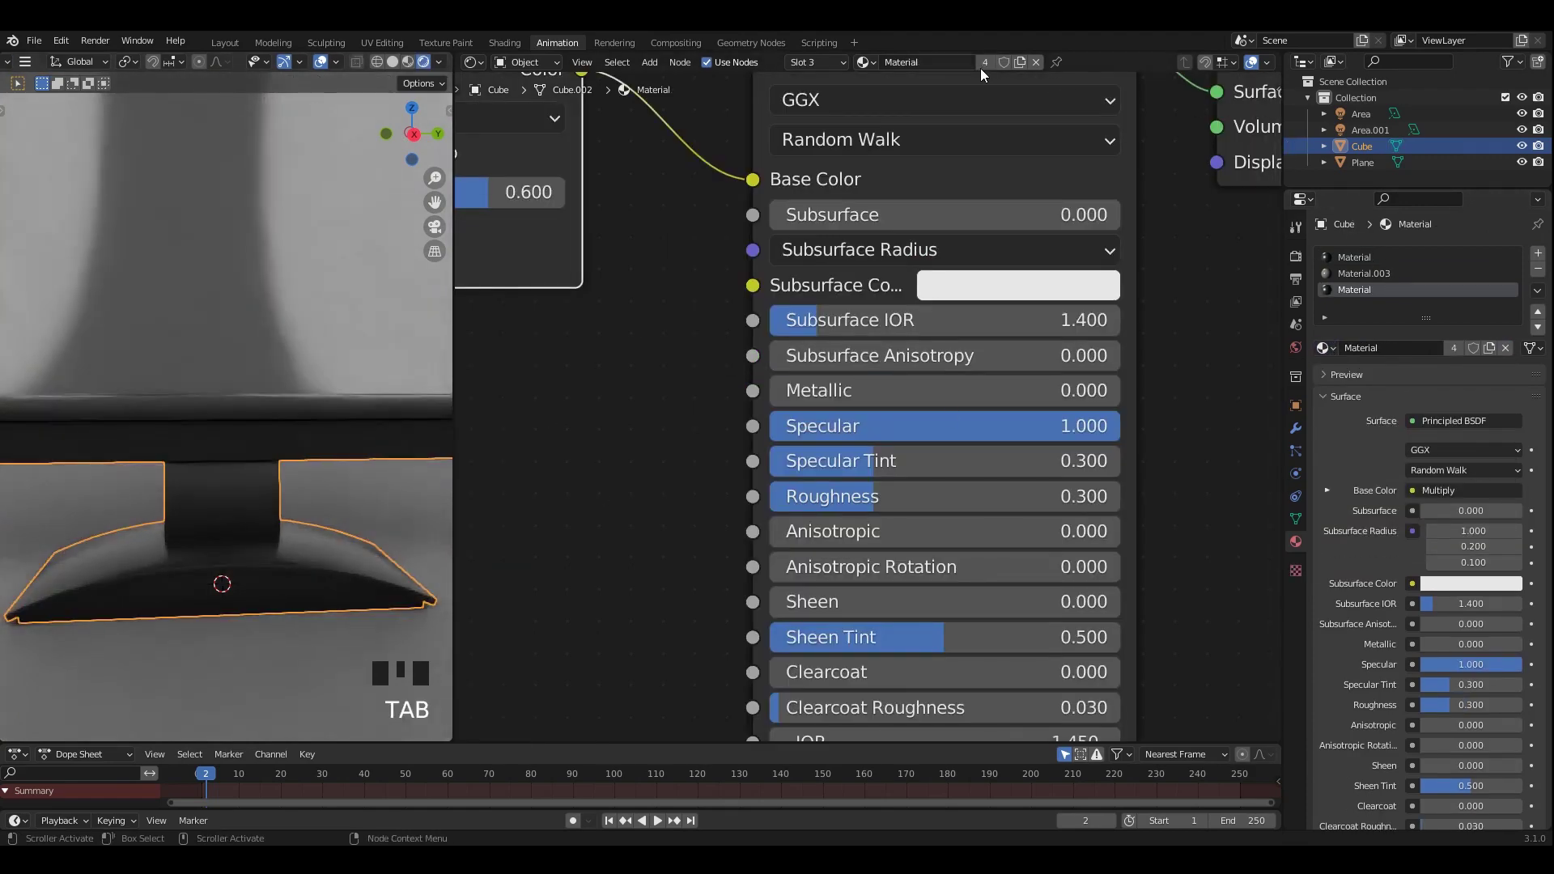
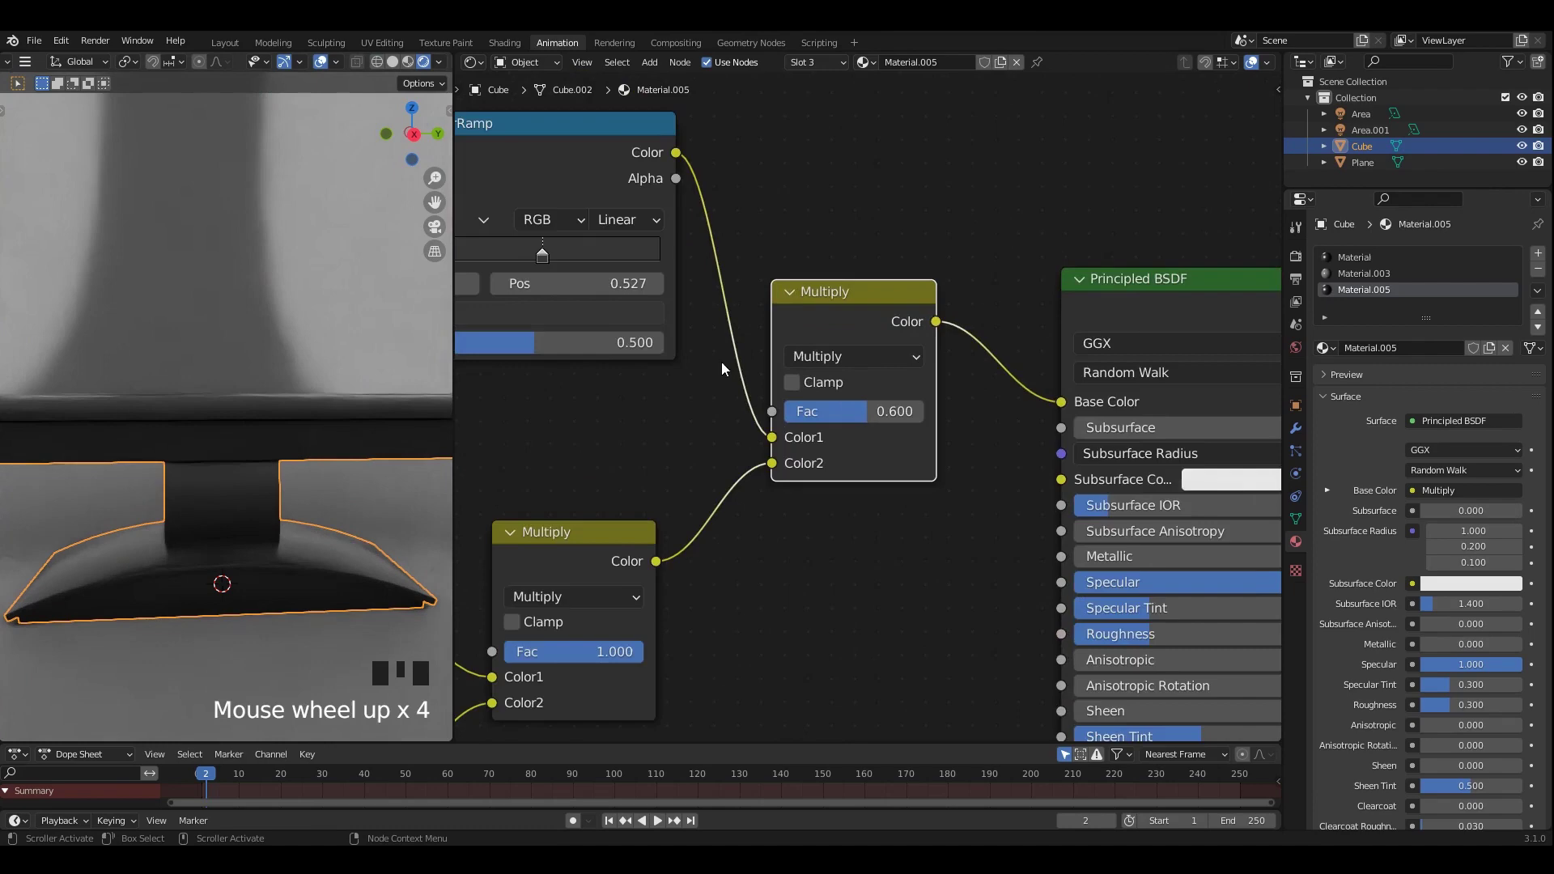
pyautogui.moveTo(974, 514); pyautogui.dragTo(1040, 554)
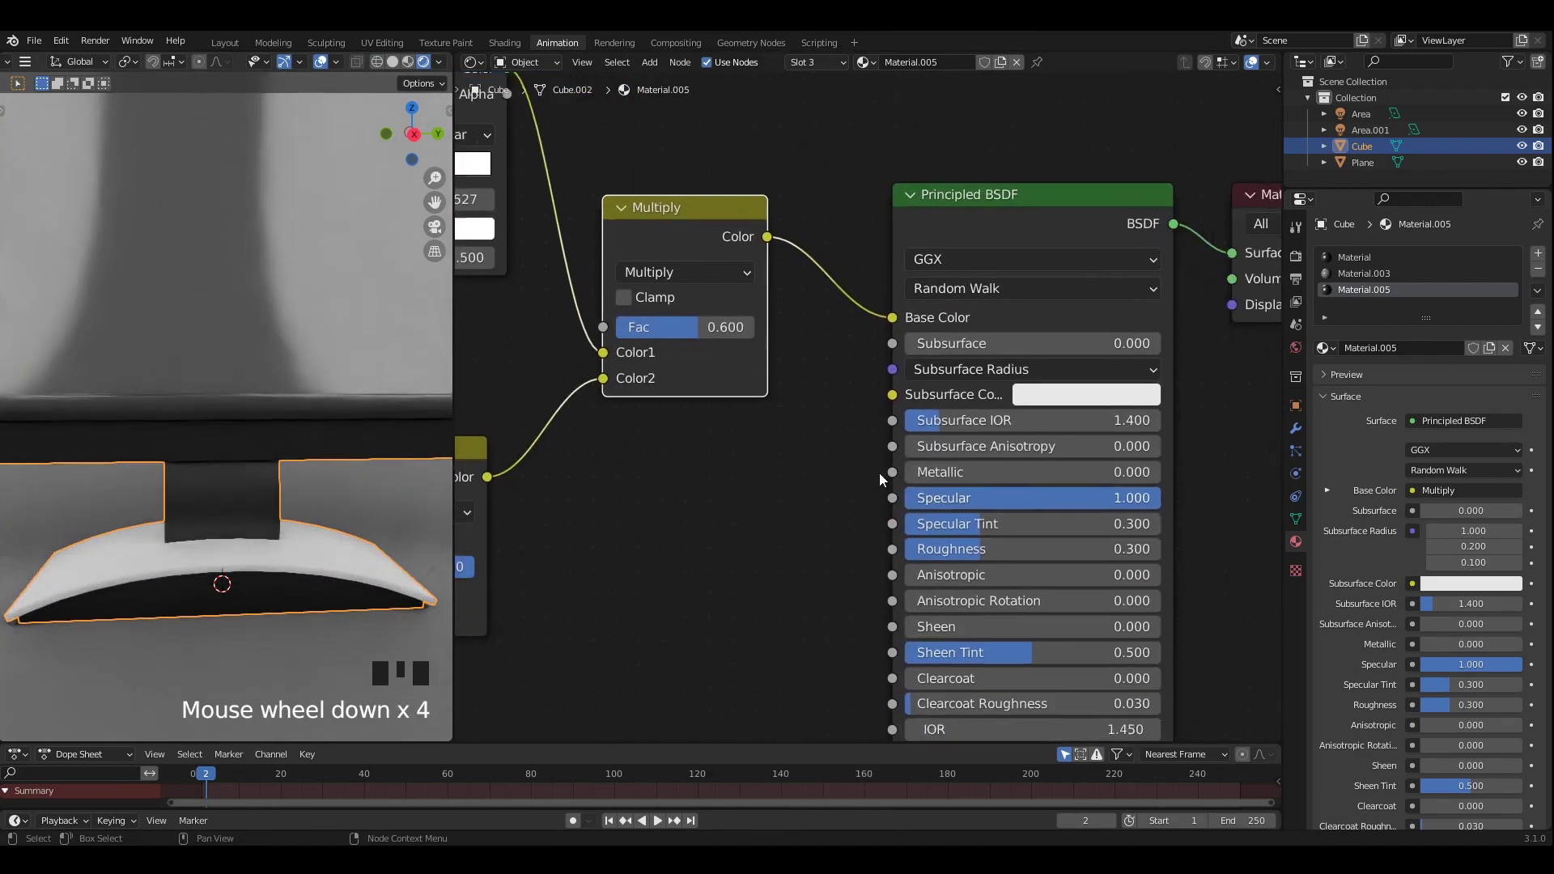
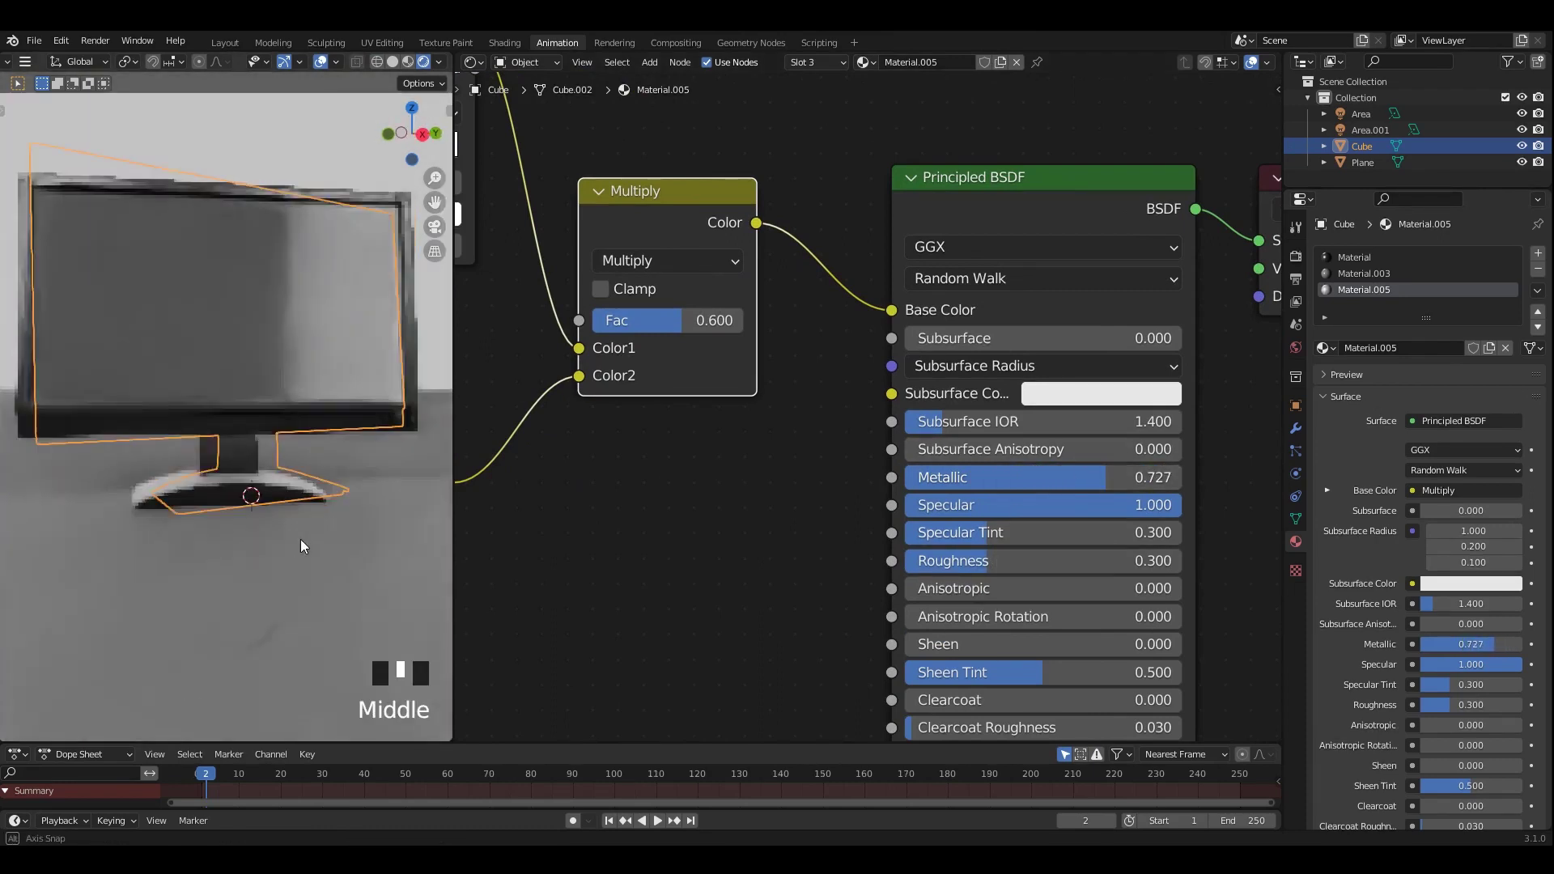
pyautogui.moveTo(388, 389); pyautogui.dragTo(320, 493)
pyautogui.press('ctrl+s')
pyautogui.scroll(3)
pyautogui.moveTo(300, 518); pyautogui.dragTo(1106, 516)
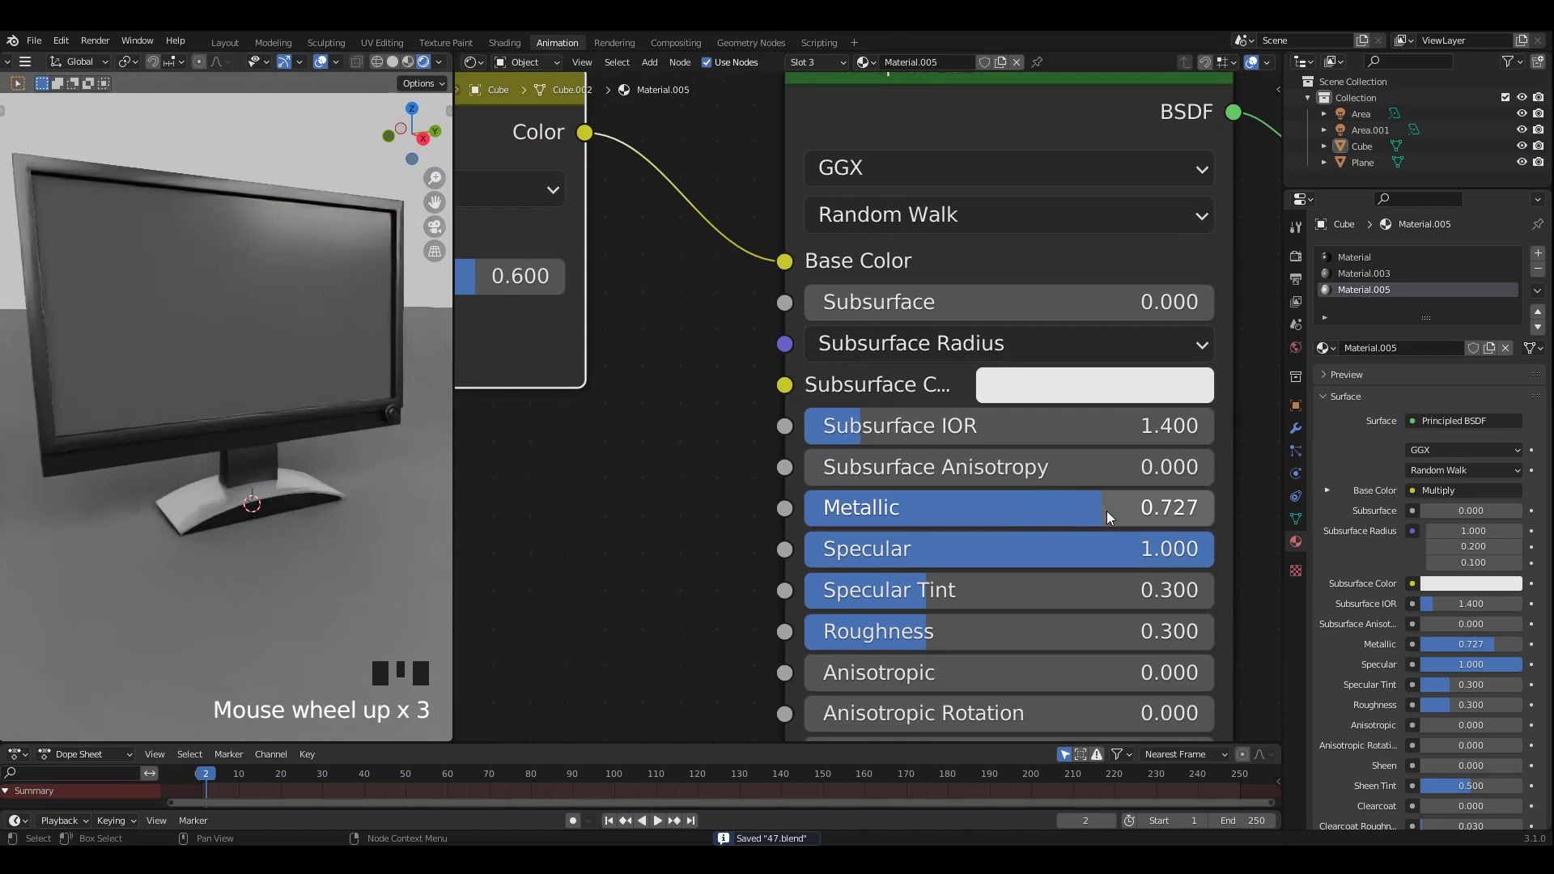
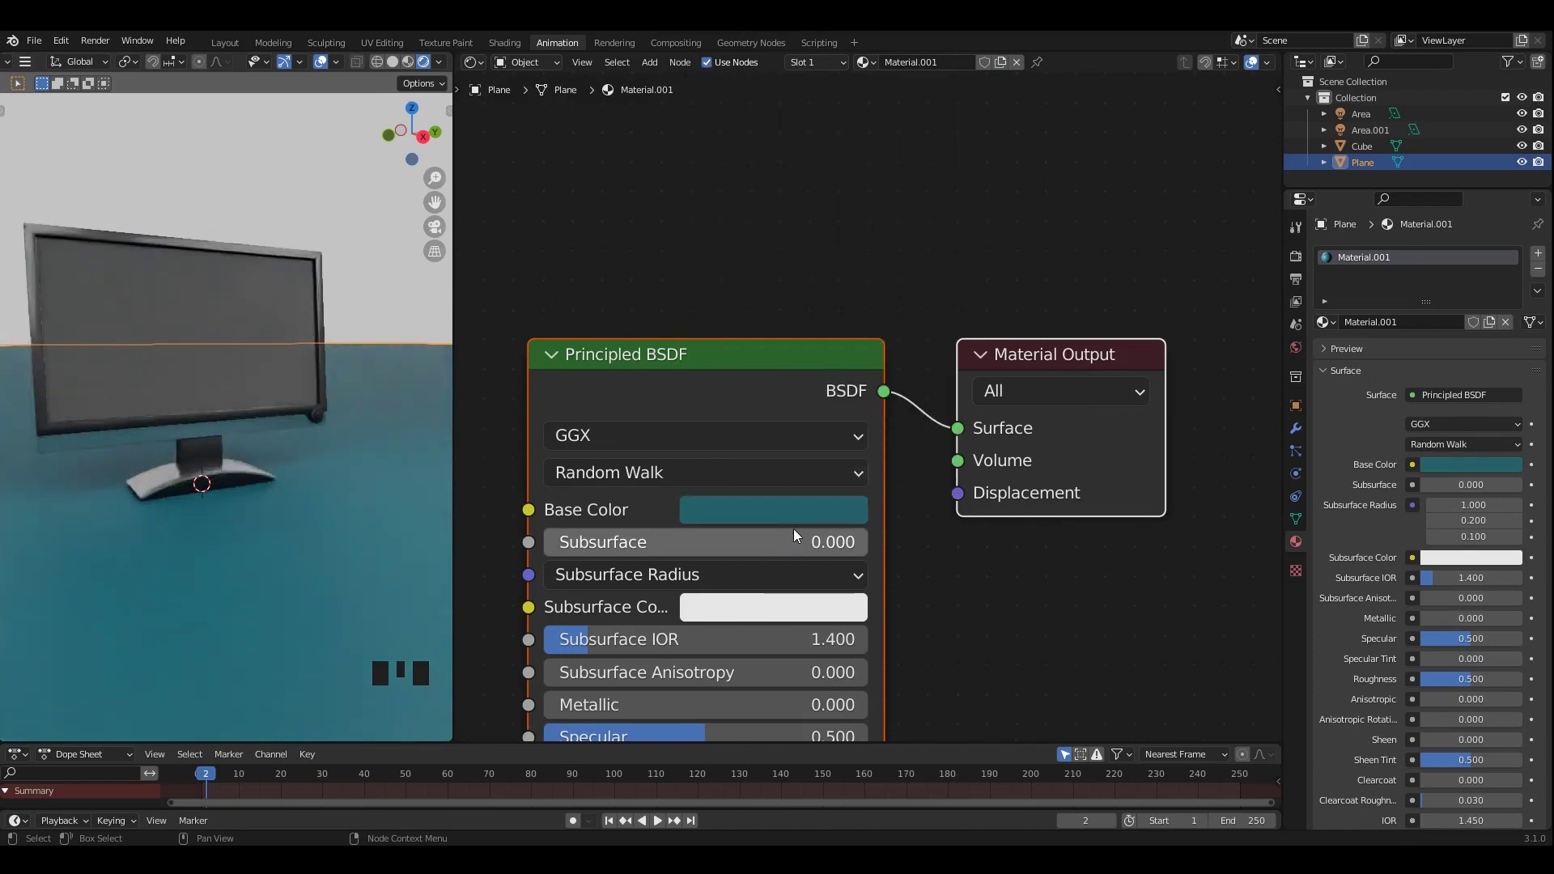
# Step: Orbit around the monitor to check the Windows wallpaper displayed on its screen
pyautogui.moveTo(1413, 374); pyautogui.dragTo(809, 321)
pyautogui.moveTo(809, 322); pyautogui.dragTo(778, 328)
pyautogui.scroll(3)
pyautogui.moveTo(722, 308); pyautogui.dragTo(863, 291)
# Step: Orbit the rendered preview to look over the finished monitor and its screen
pyautogui.scroll(-3)
pyautogui.moveTo(879, 344); pyautogui.dragTo(856, 344)
pyautogui.moveTo(871, 349); pyautogui.dragTo(858, 340)
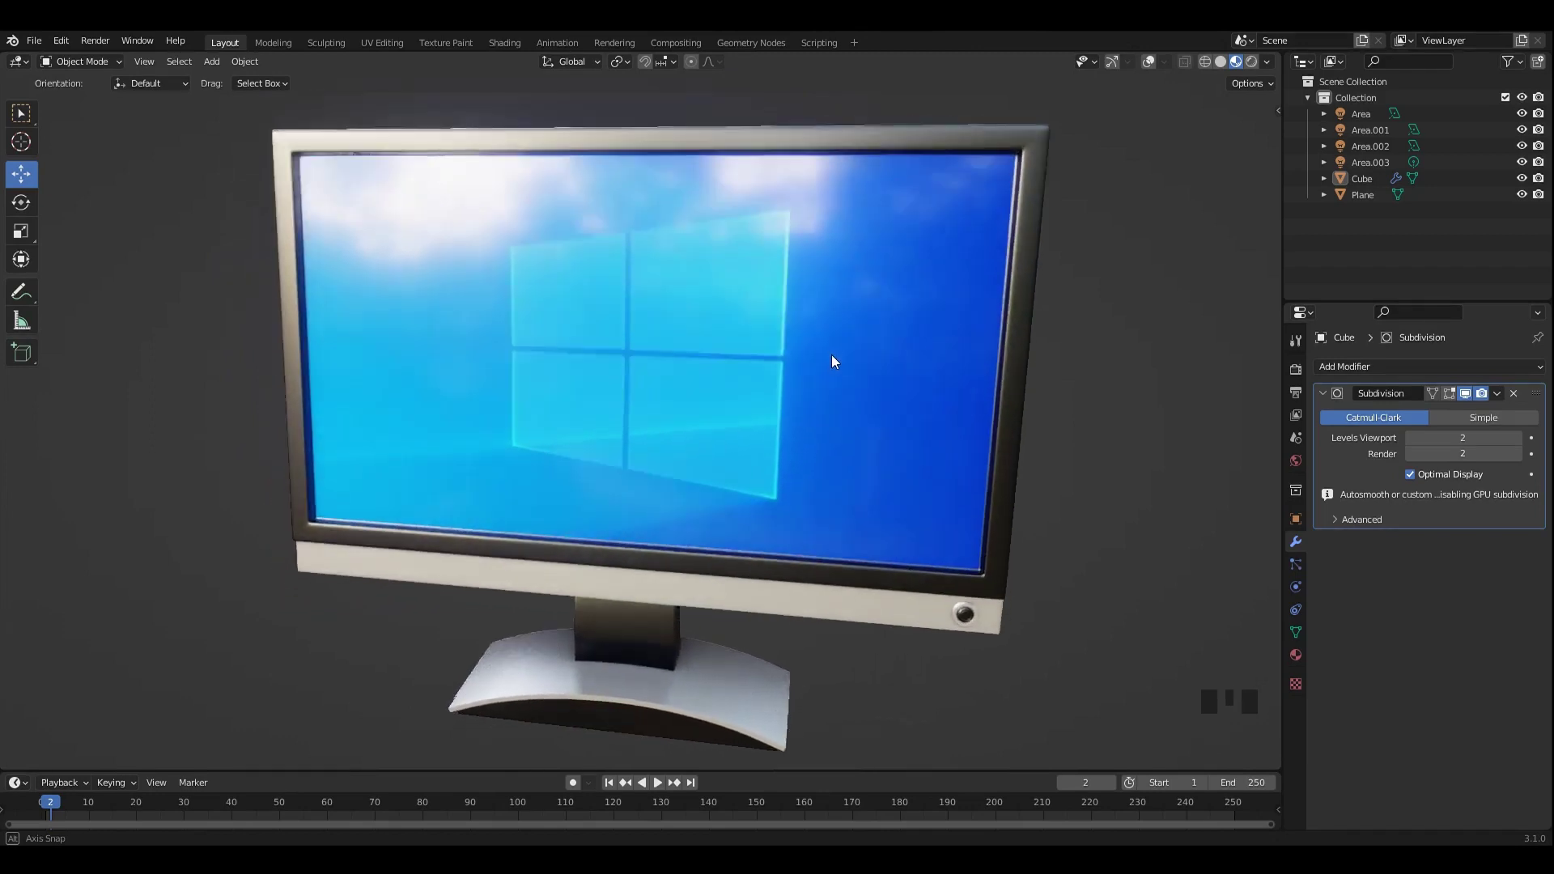